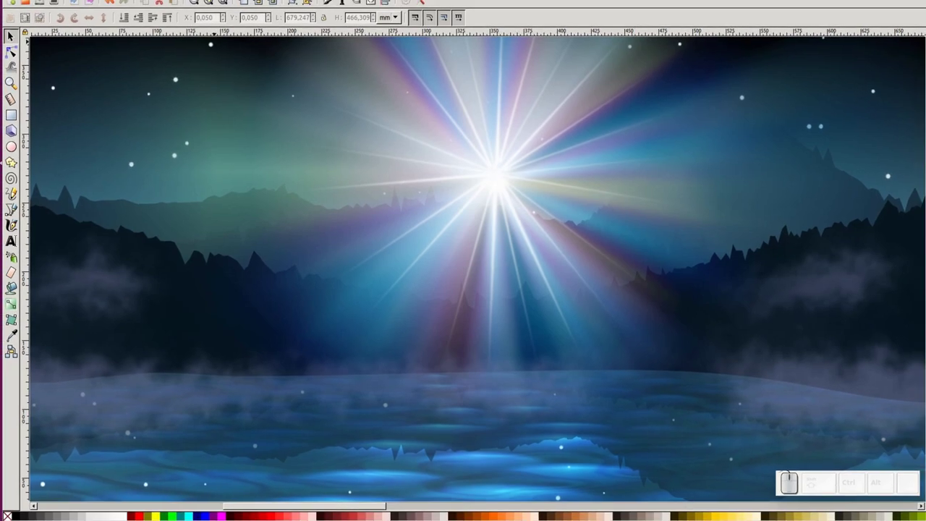
# Step: Show Inkscape's About window (version 0.92.3) from the Help menu over the landscape
pyautogui.click(738, 96)
pyautogui.click(340, 133)
pyautogui.click(579, 86)
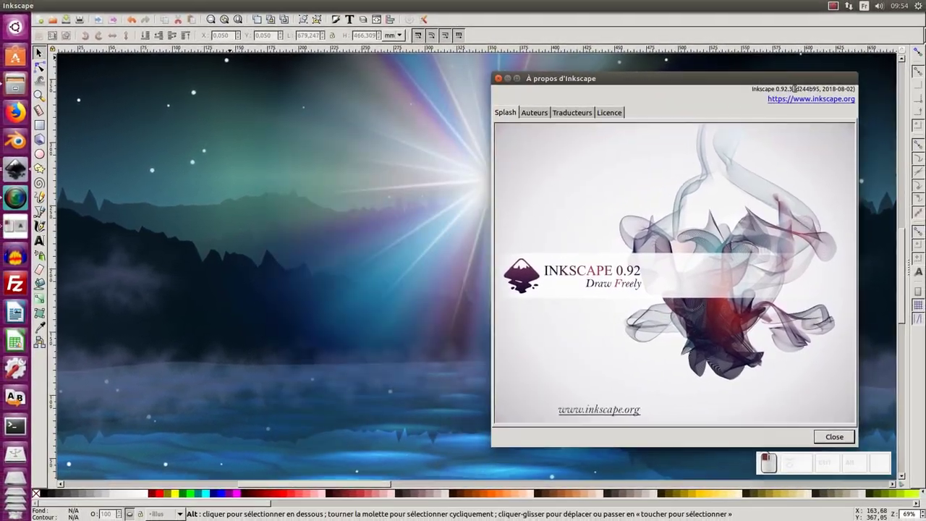
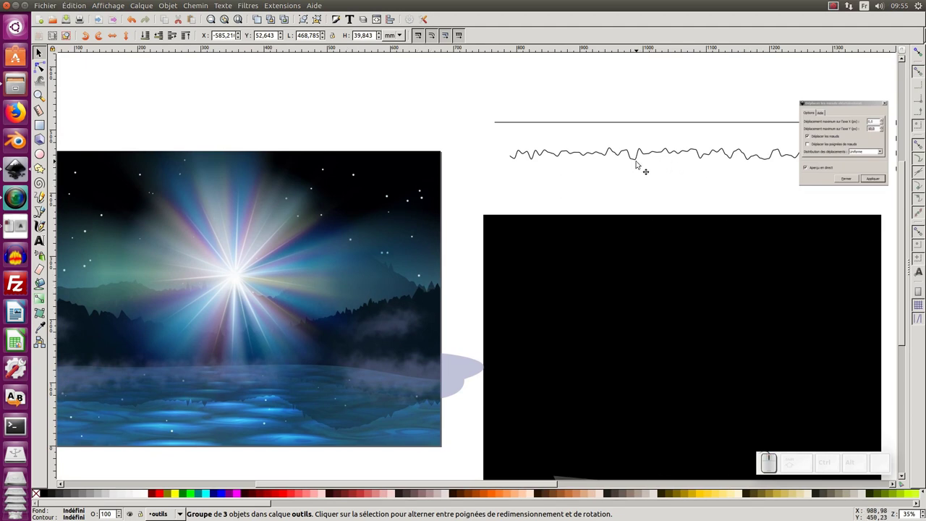
# Step: Point out the Randomize nodes effect under Extensions > Modify Path for the jagged line
pyautogui.click(651, 124)
pyautogui.click(655, 152)
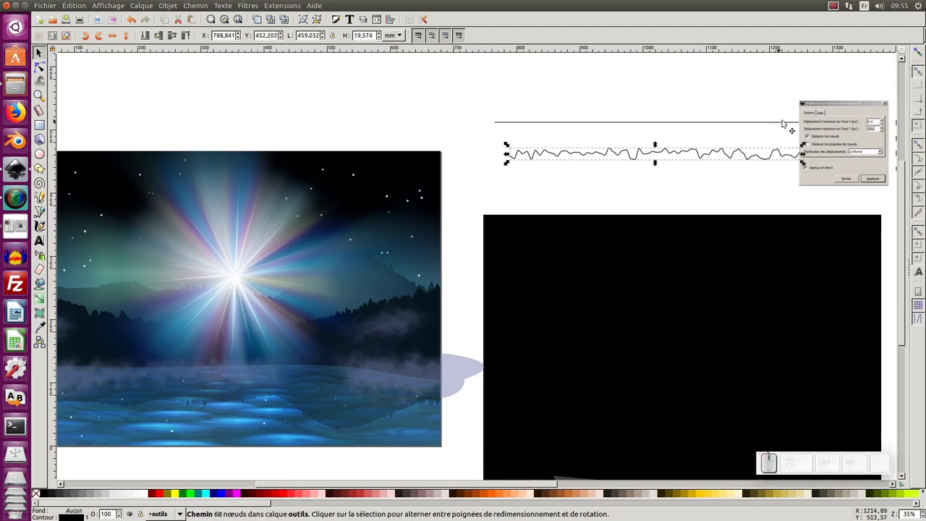
pyautogui.click(287, 8)
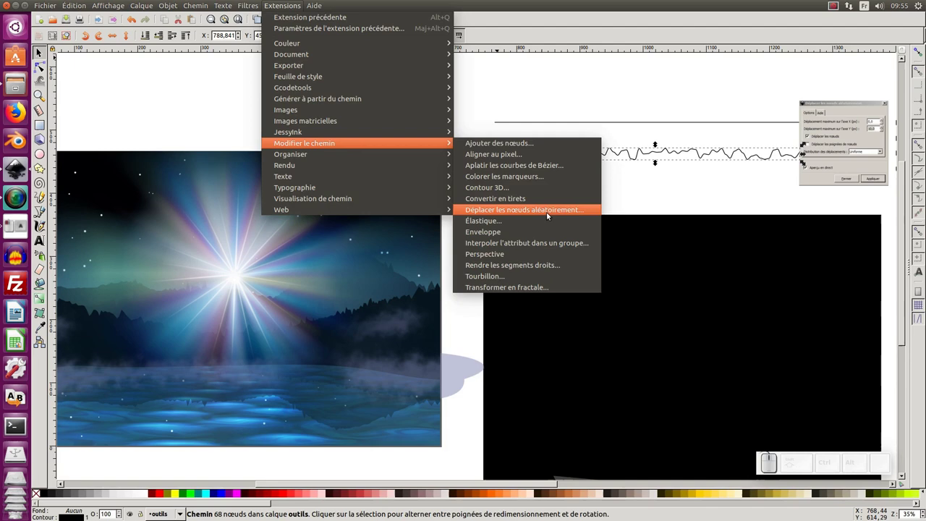
pyautogui.click(513, 106)
pyautogui.click(404, 174)
pyautogui.click(339, 144)
# Step: Start a new blank document from the File menu
pyautogui.click(53, 5)
pyautogui.scroll(3)
pyautogui.click(53, 21)
pyautogui.scroll(3)
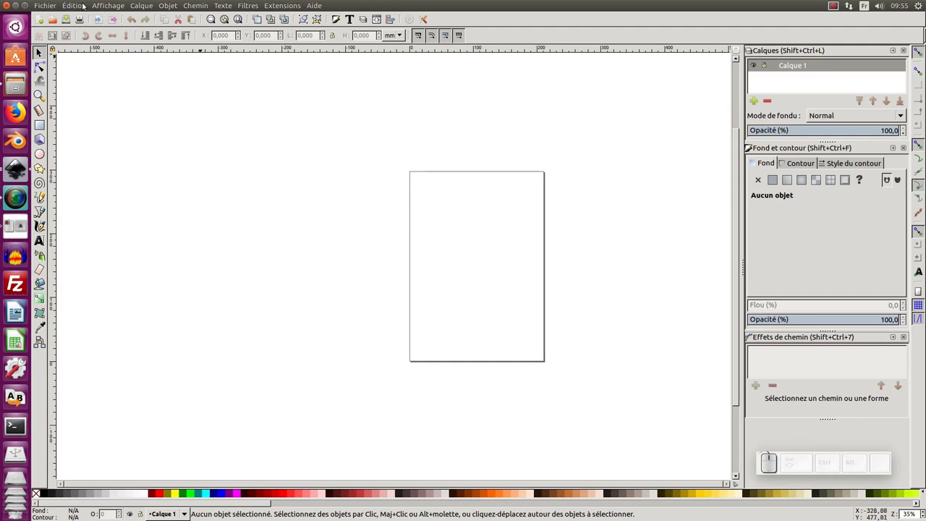
# Step: Import modele.png from the Desktop into the document
pyautogui.click(49, 4)
pyautogui.click(71, 116)
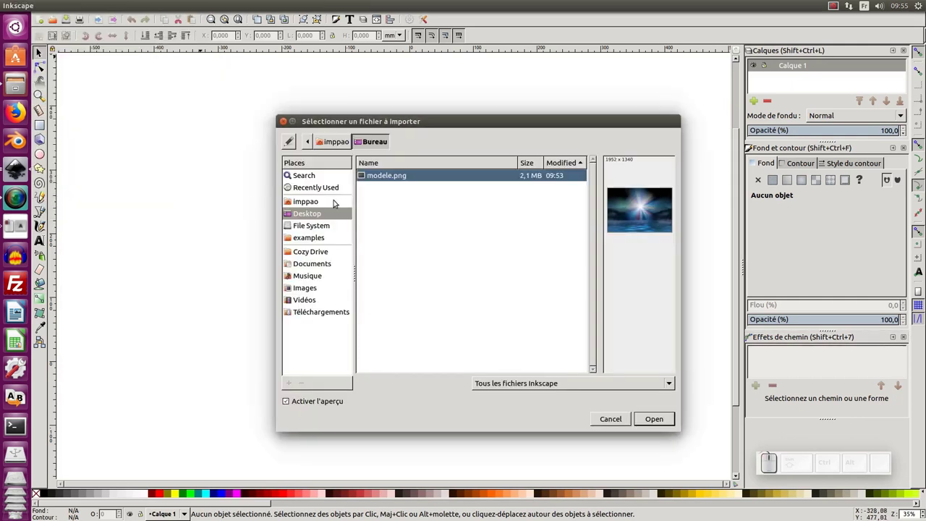
pyautogui.click(387, 181)
pyautogui.click(665, 419)
# Step: Shrink the imported image and place it beside the page as a reference
pyautogui.click(564, 324)
pyautogui.moveTo(568, 305); pyautogui.dragTo(333, 366)
pyautogui.moveTo(402, 404); pyautogui.dragTo(113, 164)
pyautogui.moveTo(340, 233); pyautogui.dragTo(846, 89)
# Step: Rename layer Calque 1 to modele and begin adding a new layer
pyautogui.click(803, 71)
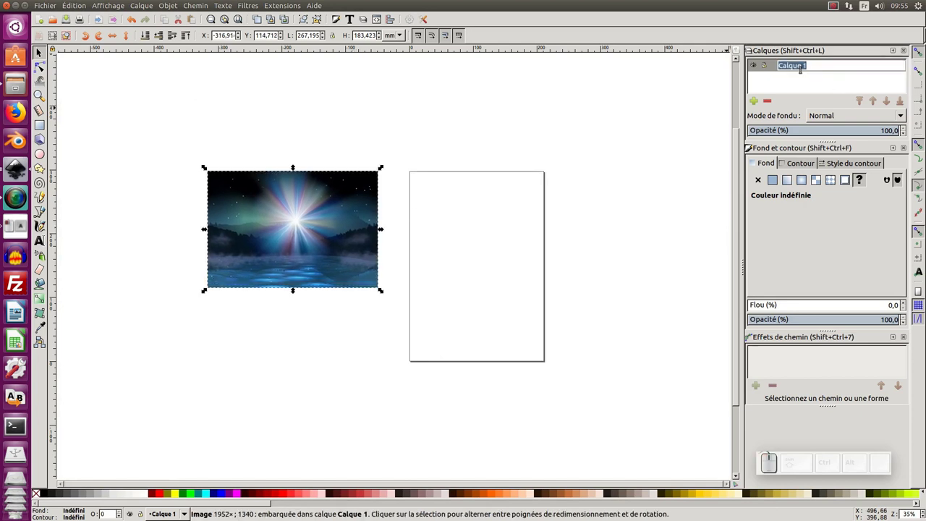
pyautogui.press('BackSpace')
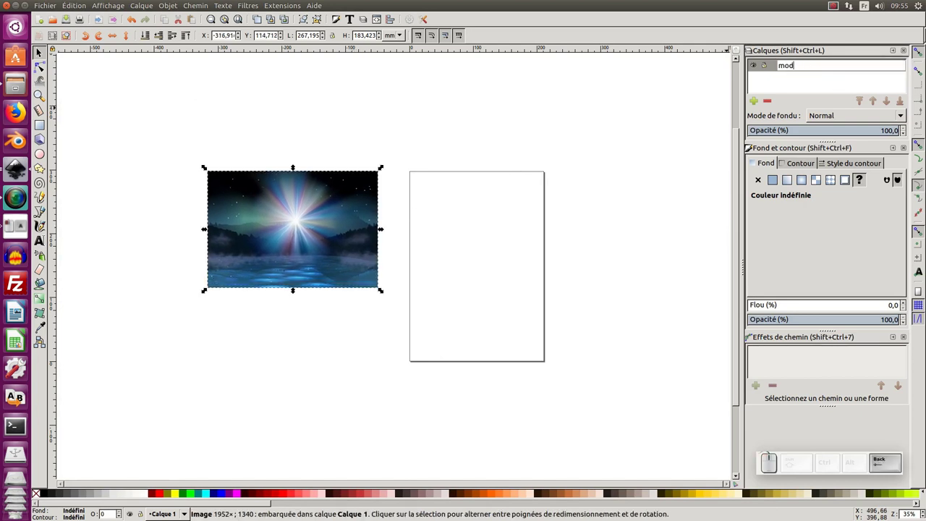
pyautogui.press('Return')
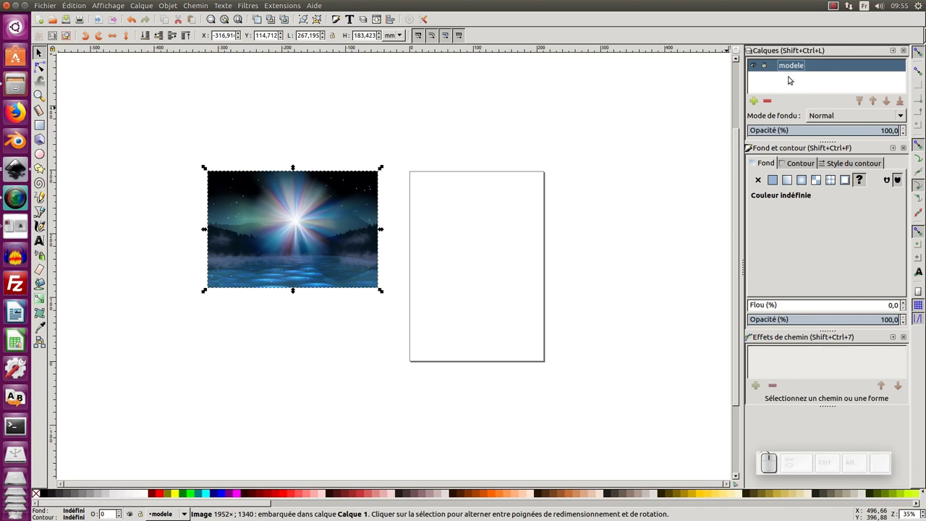
pyautogui.click(756, 104)
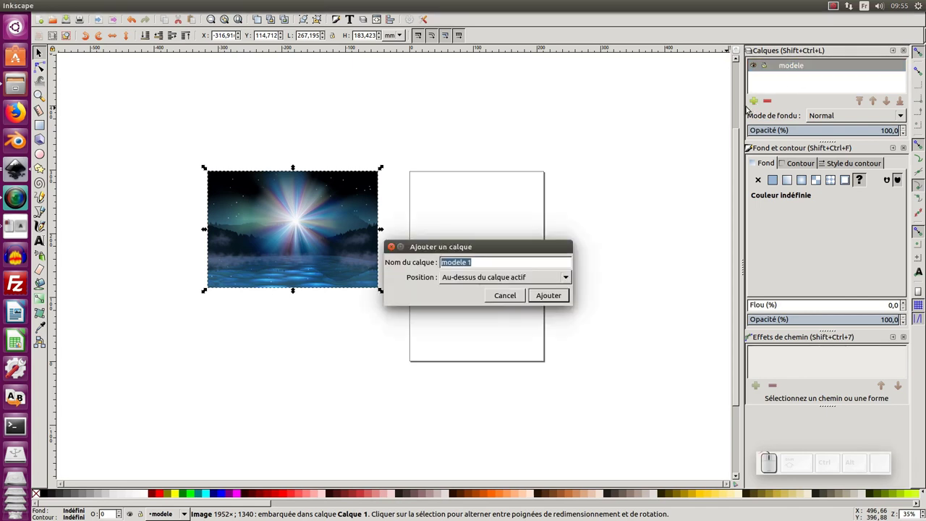
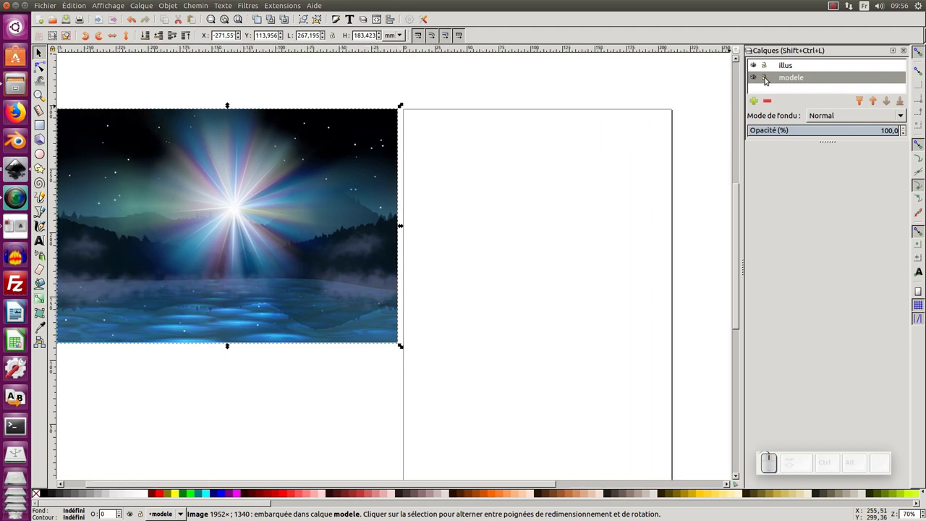
# Step: Lock the modele layer and make illus the working layer
pyautogui.click(769, 80)
pyautogui.middleClick(648, 147)
pyautogui.click(804, 66)
pyautogui.middleClick(576, 170)
pyautogui.middleClick(493, 196)
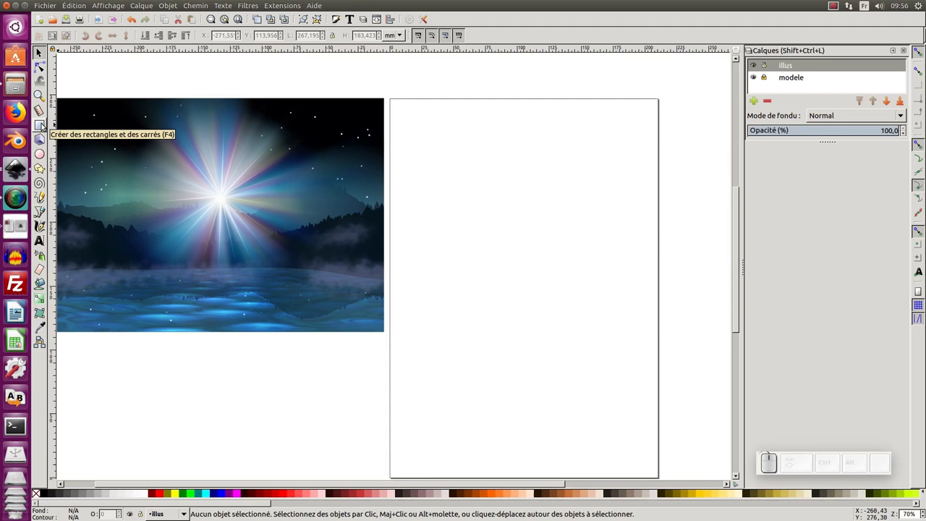
# Step: Draw a large rectangle over the upper page and colour it from the palette
pyautogui.click(43, 127)
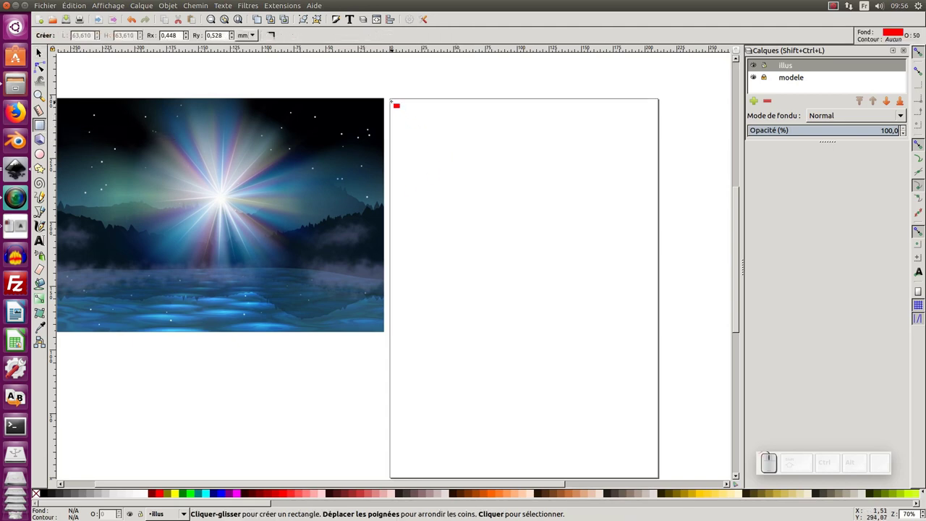
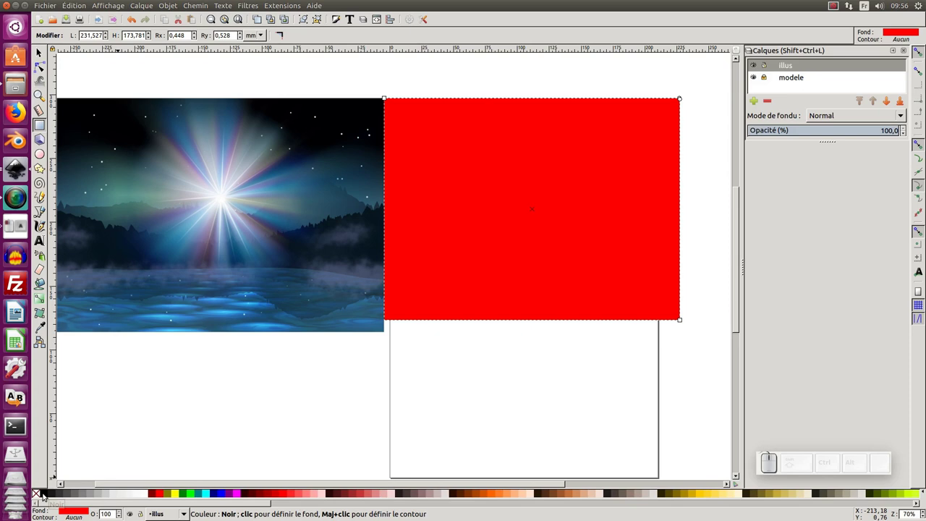
pyautogui.click(45, 497)
pyautogui.moveTo(47, 495); pyautogui.dragTo(154, 508)
pyautogui.click(158, 494)
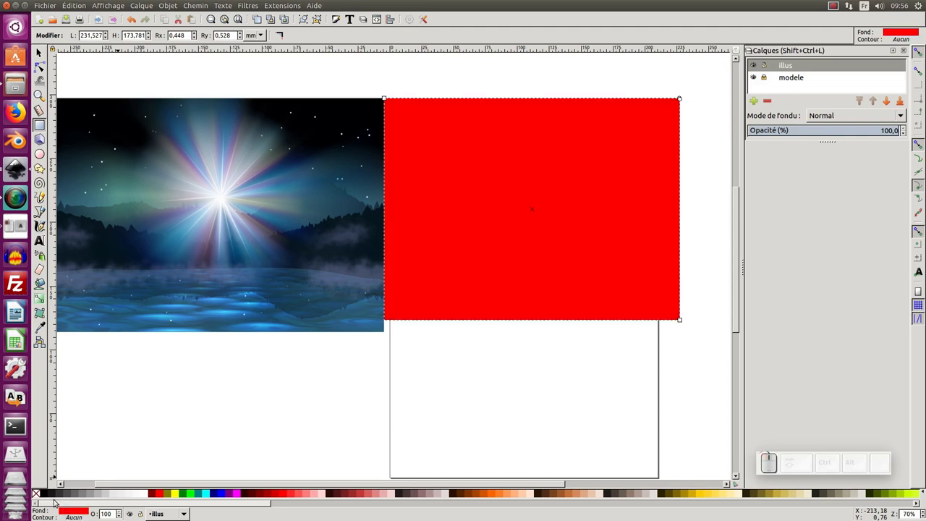
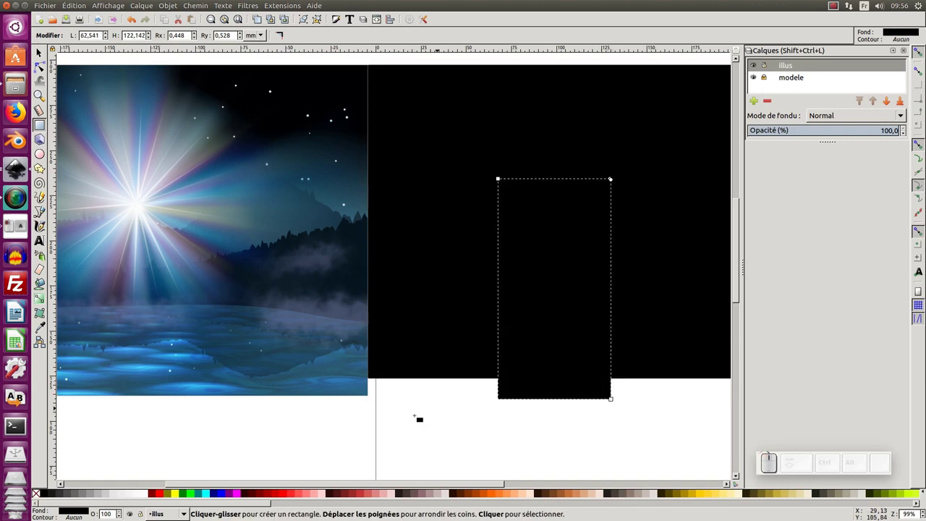
# Step: Fill the tall rectangle white and convert it to an editable path with corner nodes
pyautogui.click(148, 495)
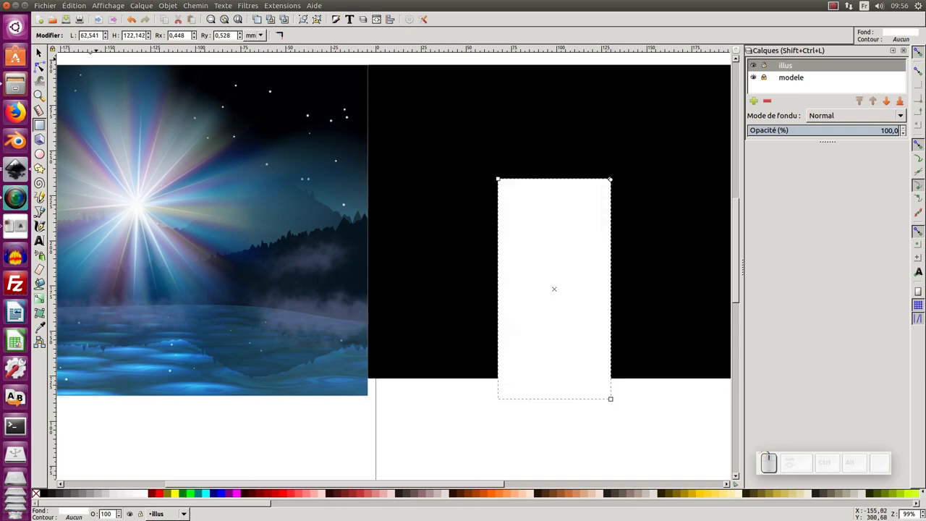
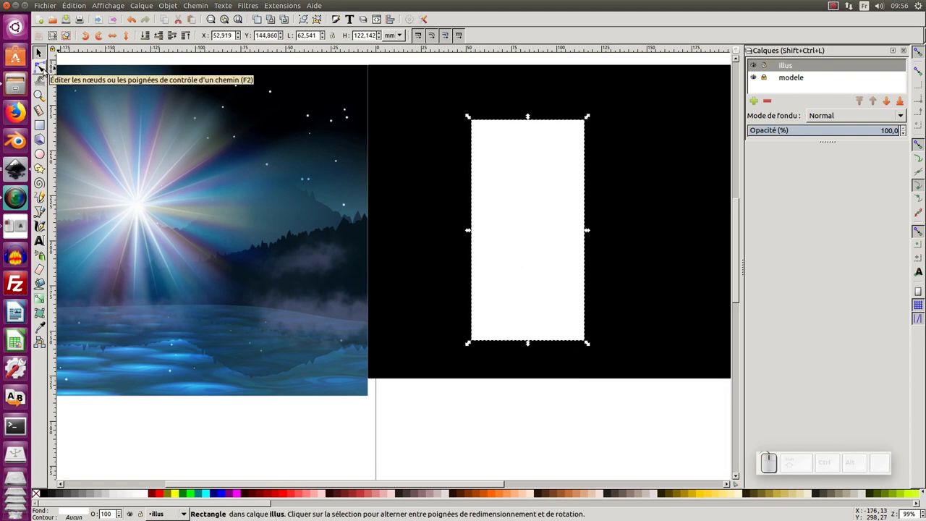
pyautogui.click(45, 72)
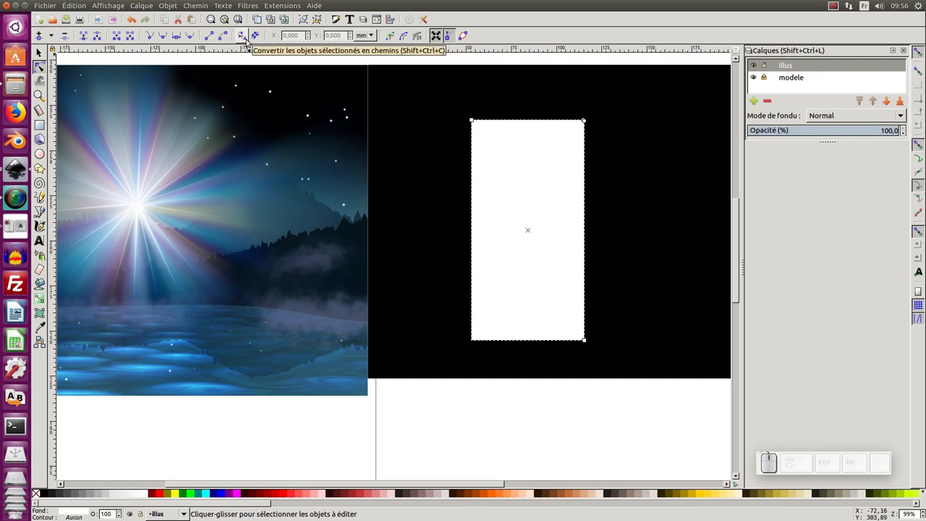
pyautogui.click(250, 41)
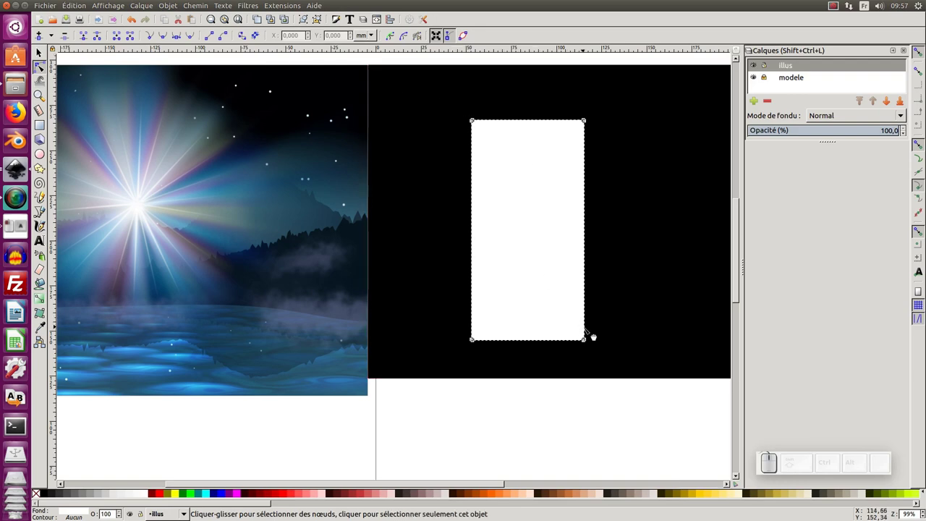
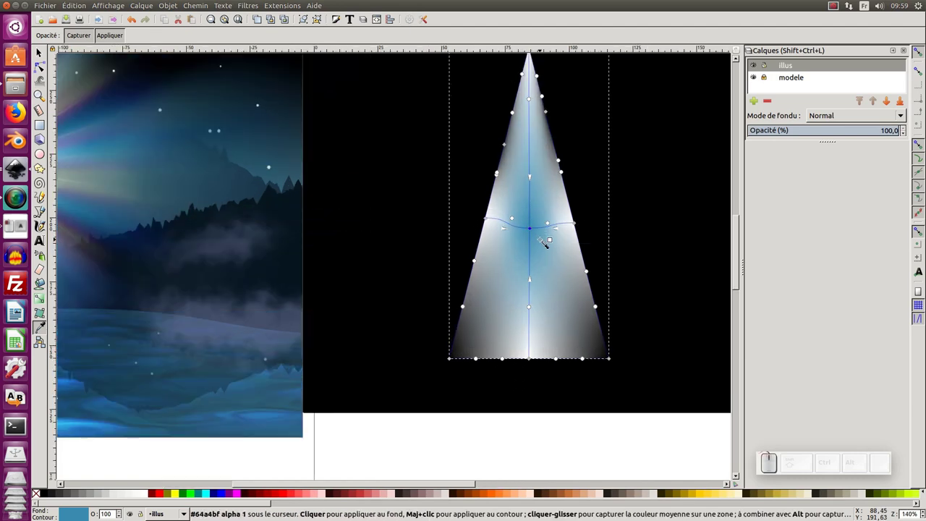
# Step: Reset the triangle's mesh gradient and pick colours from the reference picture
pyautogui.press('ctrl+c')
pyautogui.press('ctrl+KP_Subtract')
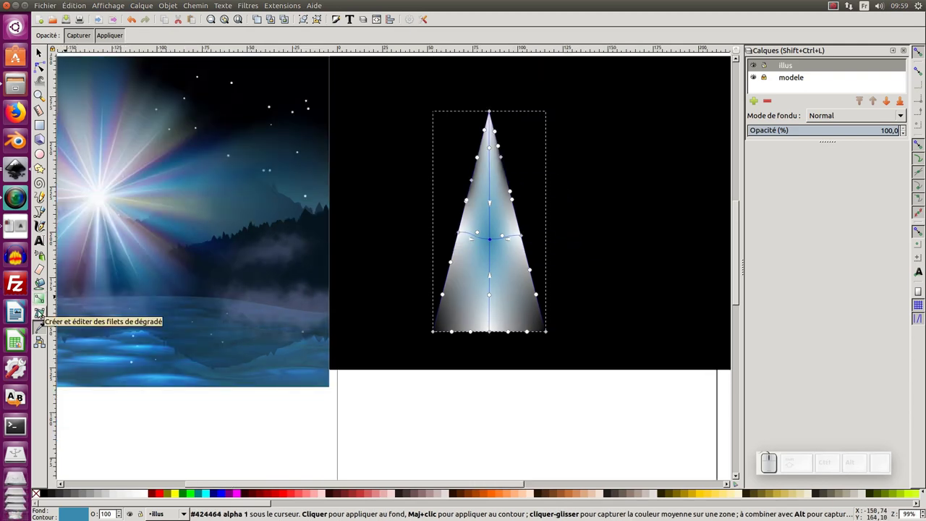
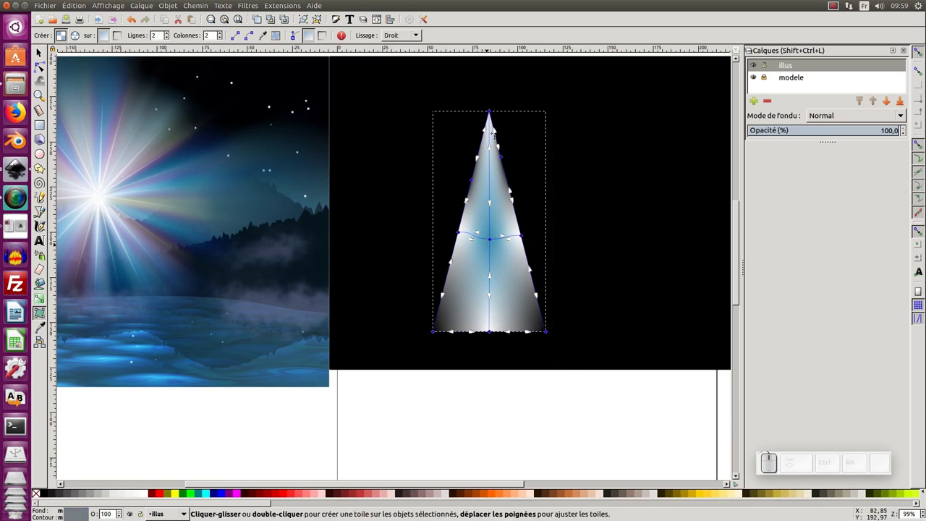
pyautogui.press('ctrl+v')
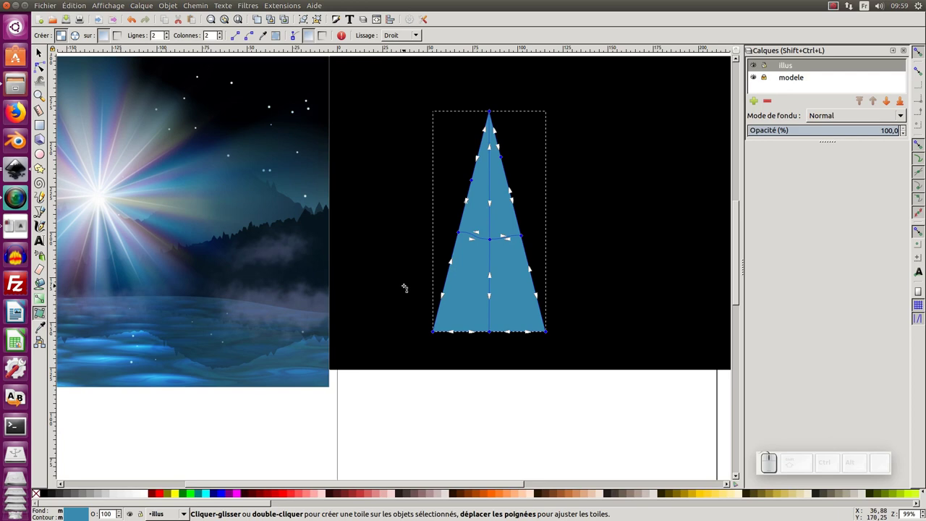
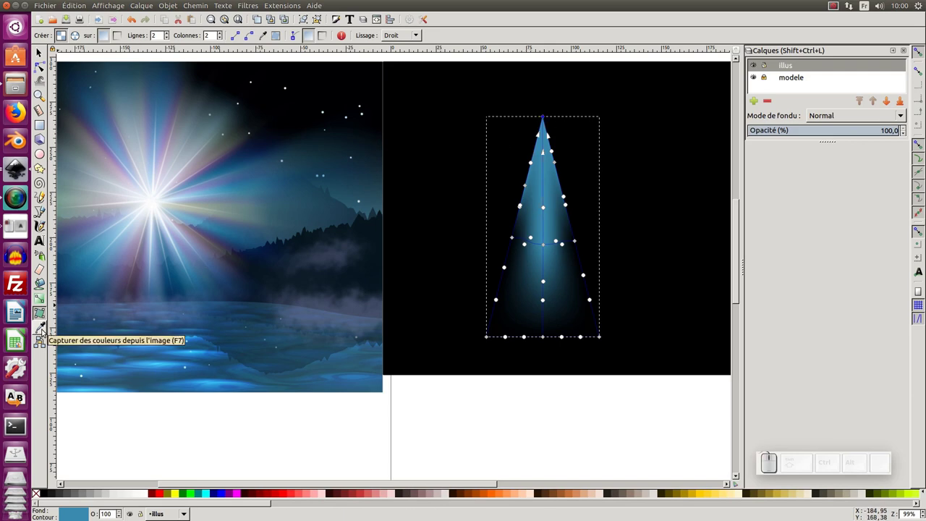
pyautogui.press('F7')
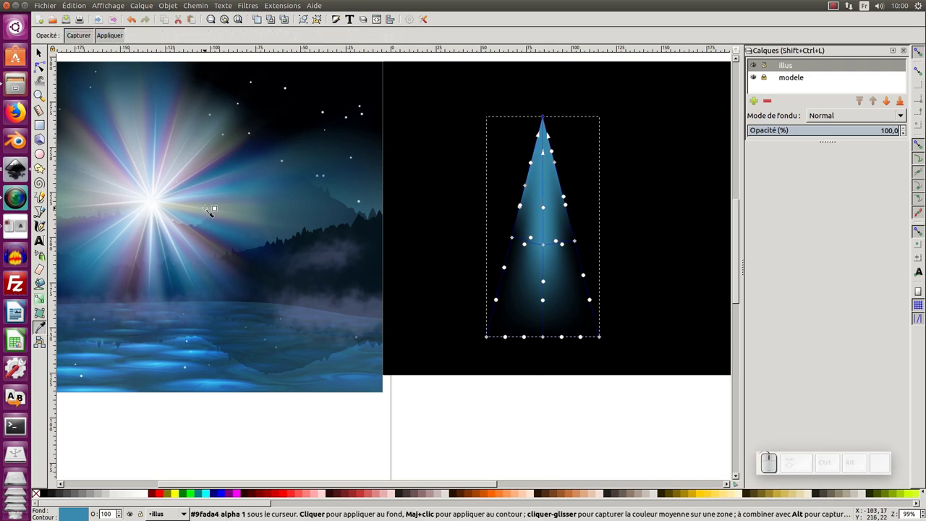
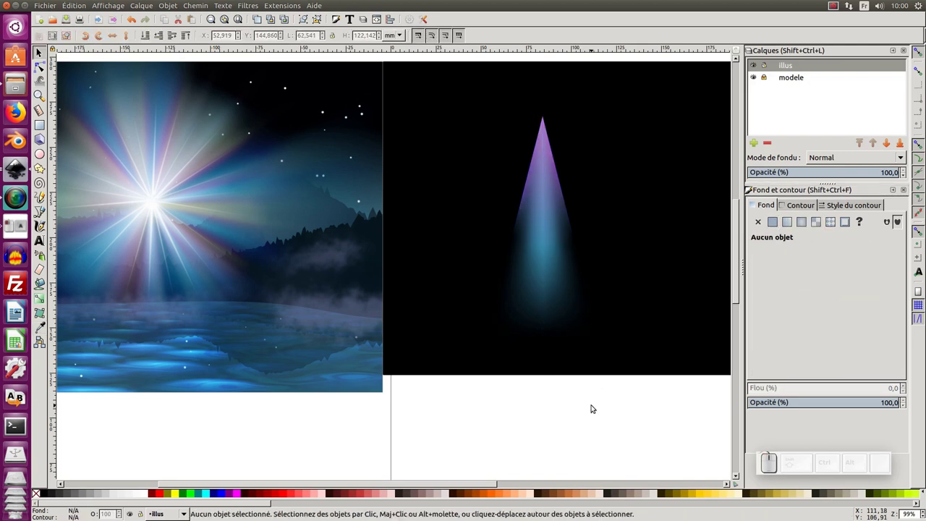
# Step: Select the beam's mesh nodes to give its tip a violet tint fading to teal
pyautogui.press('KP_Subtract')
pyautogui.click(502, 242)
pyautogui.moveTo(501, 237); pyautogui.dragTo(484, 173)
pyautogui.middleClick(480, 228)
pyautogui.press('F2')
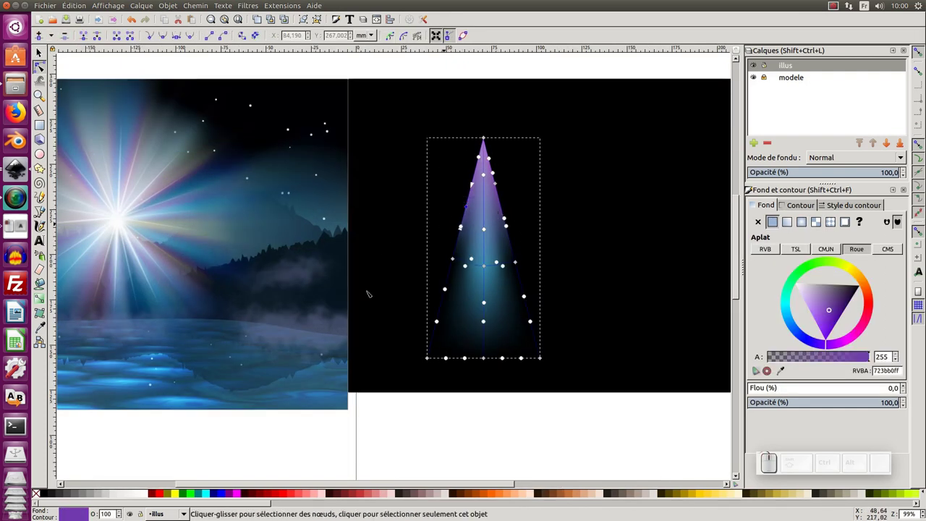
# Step: Lower the tip node's violet colour to alpha 64 so it is partly transparent
pyautogui.rightClick(485, 228)
pyautogui.click(484, 228)
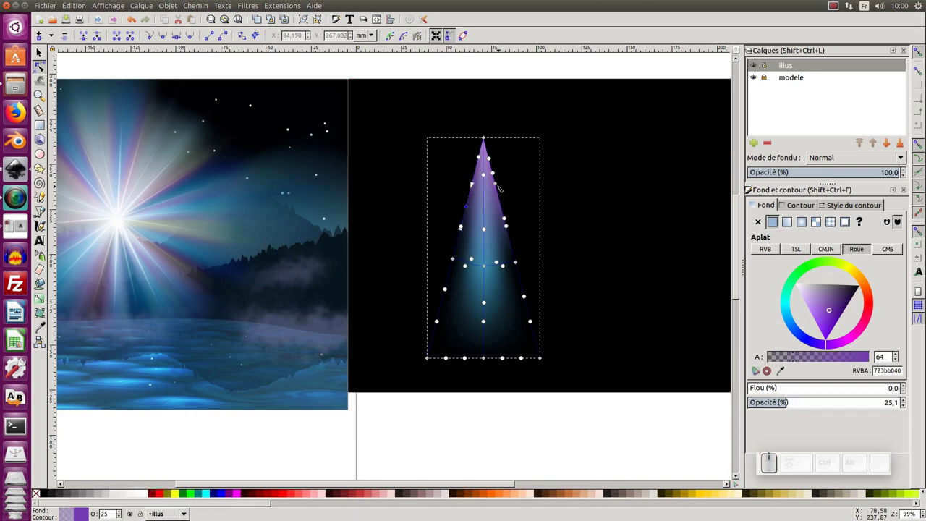
pyautogui.click(484, 227)
pyautogui.rightClick(484, 228)
pyautogui.click(484, 228)
pyautogui.click(484, 228)
# Step: Duplicate the light beam and move the copy beside the original
pyautogui.press('F1')
pyautogui.click(488, 318)
pyautogui.middleClick(494, 314)
pyautogui.press('KP_Subtract')
pyautogui.middleClick(517, 315)
pyautogui.moveTo(452, 254); pyautogui.dragTo(424, 249)
pyautogui.press('ctrl+d')
pyautogui.moveTo(425, 239); pyautogui.dragTo(479, 242)
# Step: Recolour the second cone's tip from purple to a warm golden tint
pyautogui.doubleClick(476, 241)
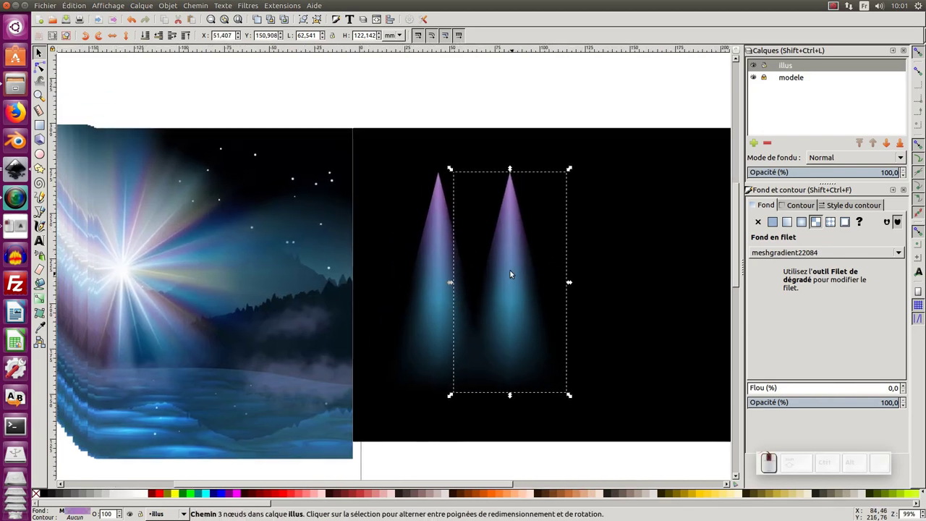
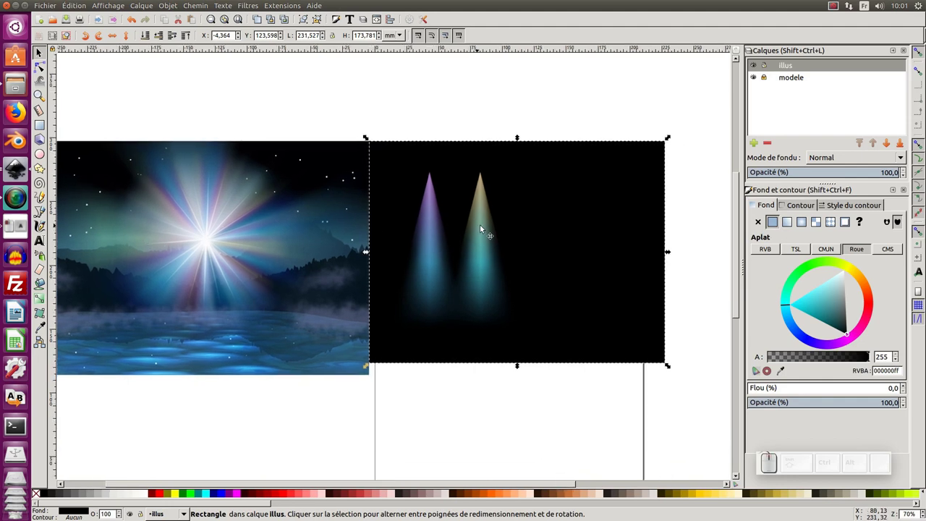
pyautogui.click(483, 228)
# Step: Select both cones, apply a blur of 2, then deselect
pyautogui.click(428, 235)
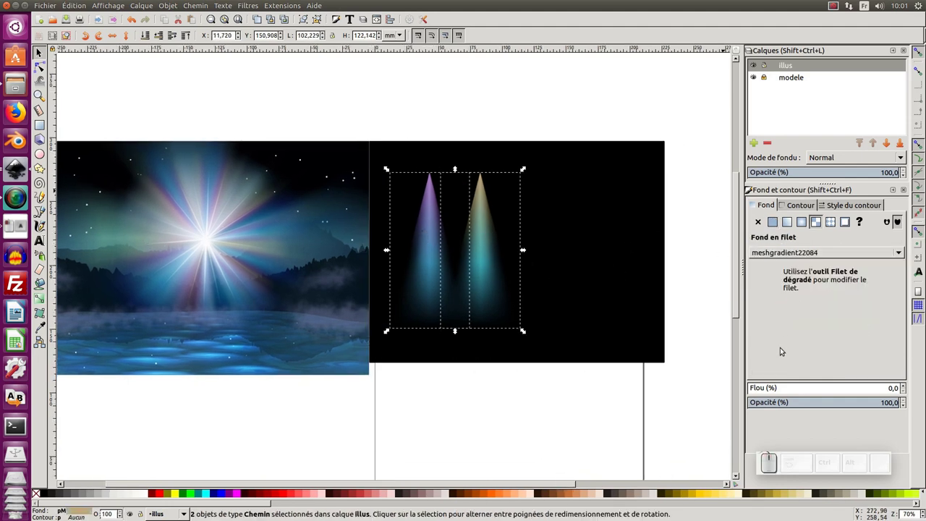
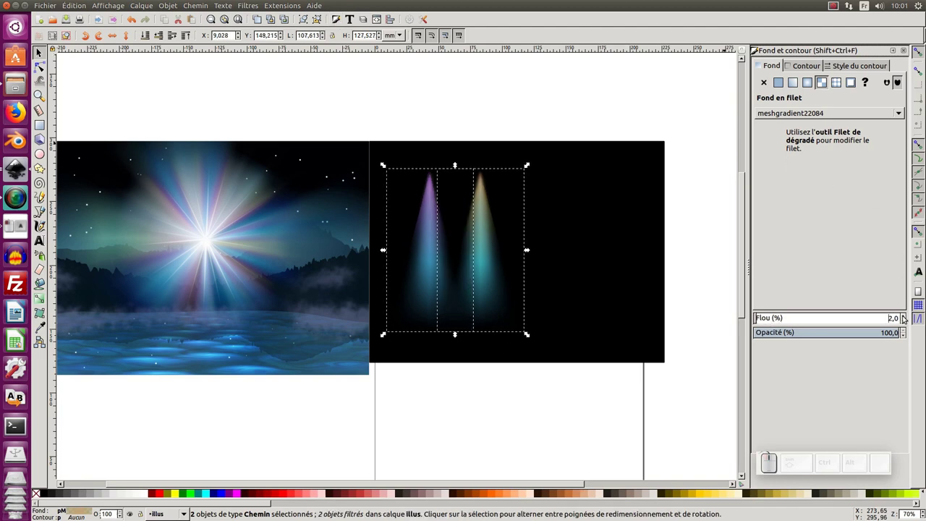
pyautogui.click(654, 406)
pyautogui.middleClick(640, 390)
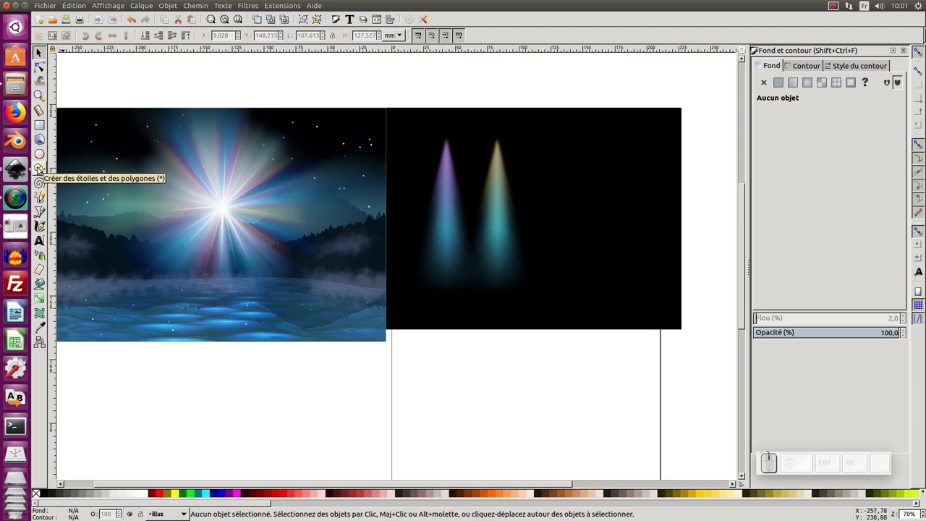
# Step: Draw a thin 20-spoke white star with the Star/Polygon tool right of the light cones
pyautogui.click(43, 173)
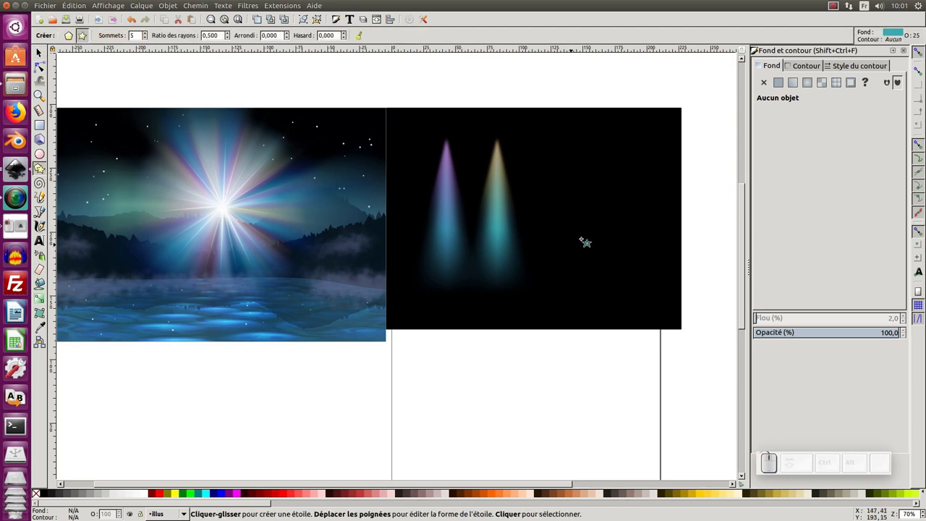
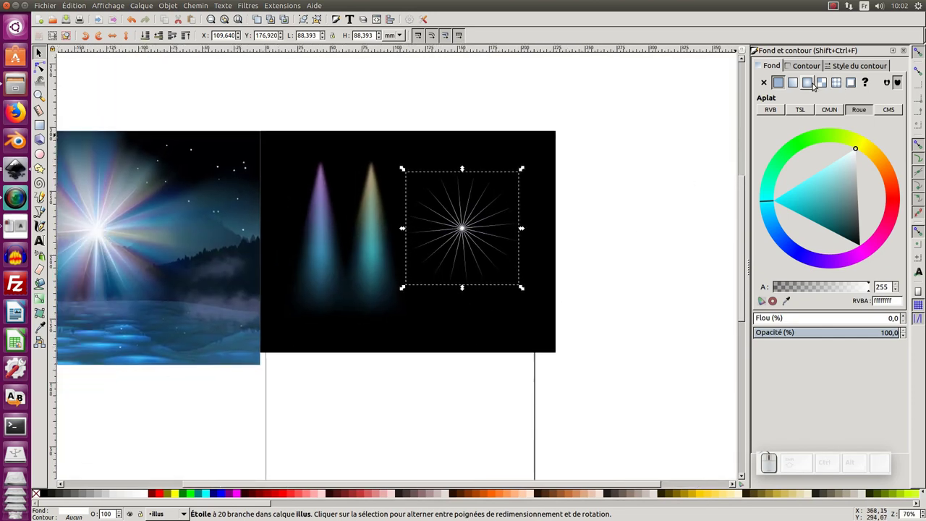
pyautogui.click(813, 86)
pyautogui.click(662, 201)
pyautogui.click(371, 188)
pyautogui.click(375, 179)
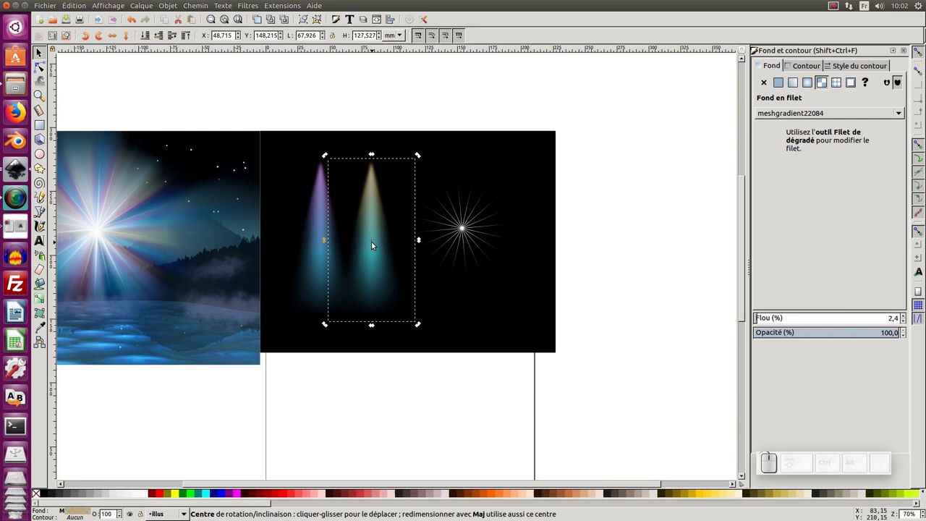
pyautogui.click(374, 243)
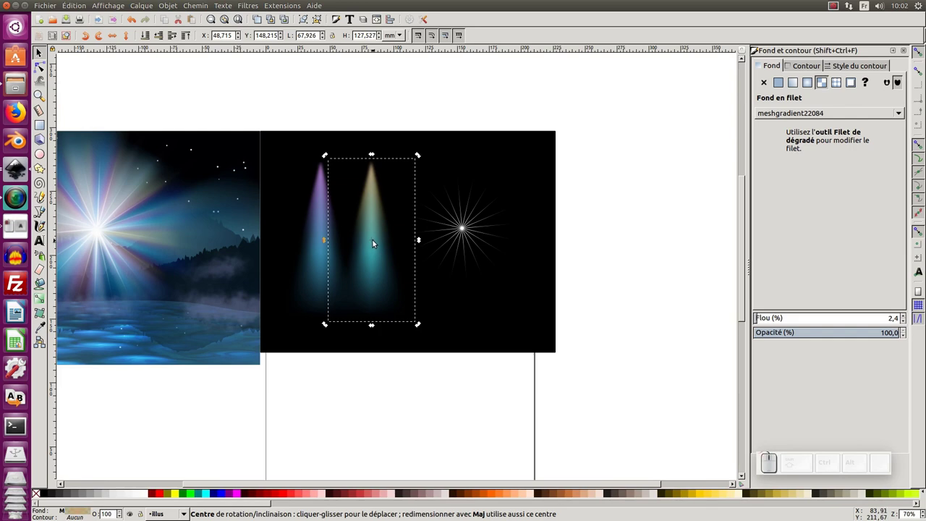
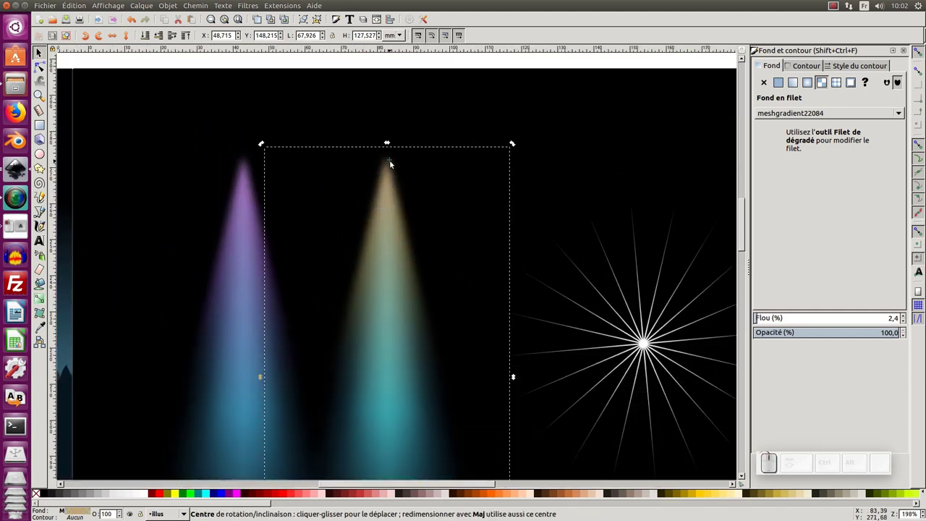
pyautogui.click(392, 162)
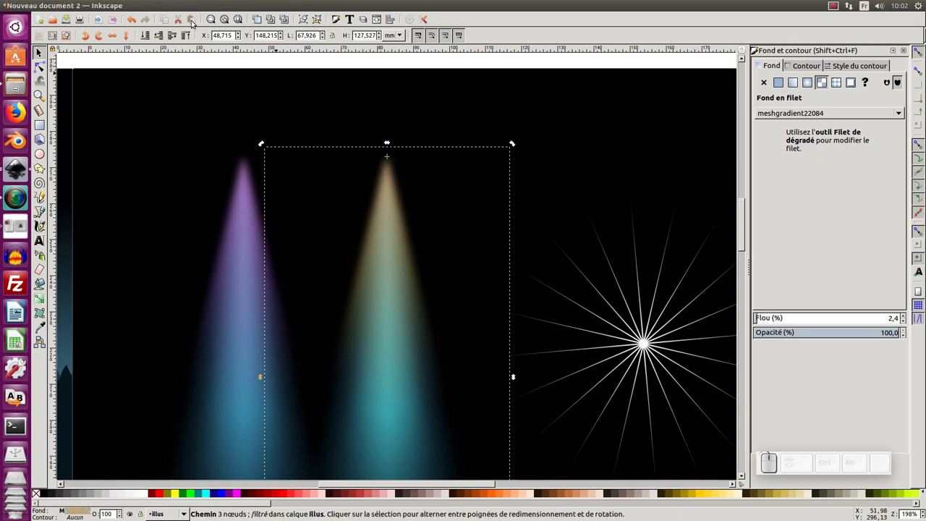
pyautogui.click(117, 7)
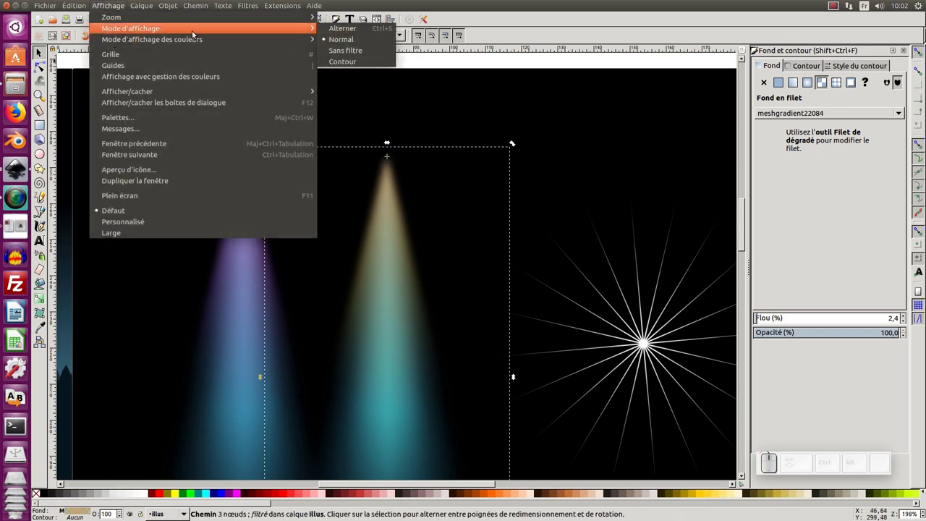
pyautogui.click(360, 54)
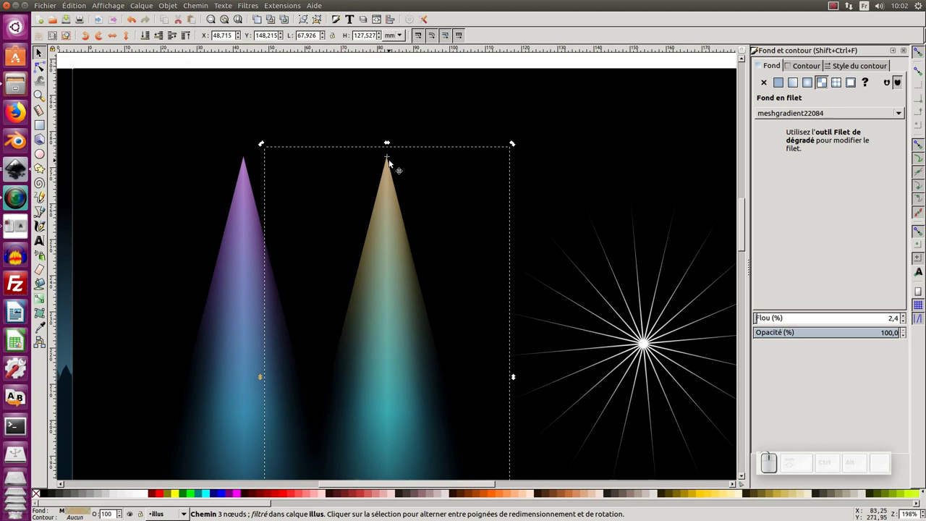
pyautogui.middleClick(400, 158)
pyautogui.click(363, 218)
pyautogui.click(361, 230)
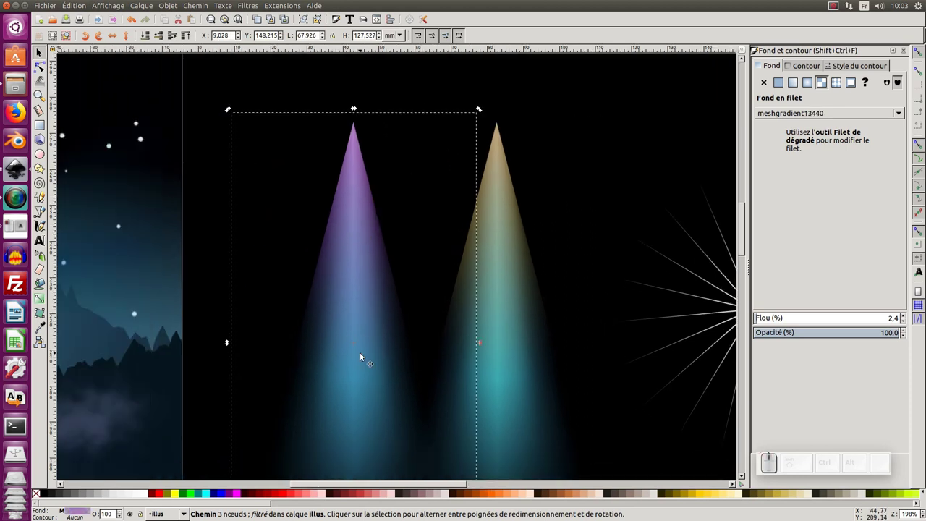
pyautogui.moveTo(356, 346); pyautogui.dragTo(357, 127)
pyautogui.press('KP_Subtract')
pyautogui.middleClick(444, 244)
pyautogui.click(403, 199)
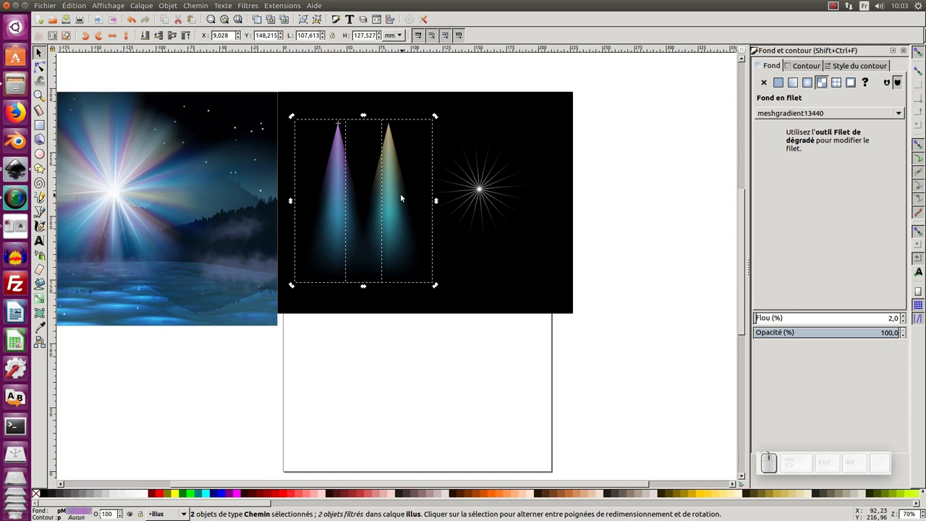
# Step: Copy the two cones further right and fill the starburst with a radial gradient fading outward
pyautogui.click(270, 23)
pyautogui.click(416, 115)
pyautogui.moveTo(314, 190); pyautogui.dragTo(480, 109)
pyautogui.click(475, 104)
pyautogui.moveTo(498, 197); pyautogui.dragTo(490, 193)
pyautogui.click(406, 187)
pyautogui.middleClick(454, 193)
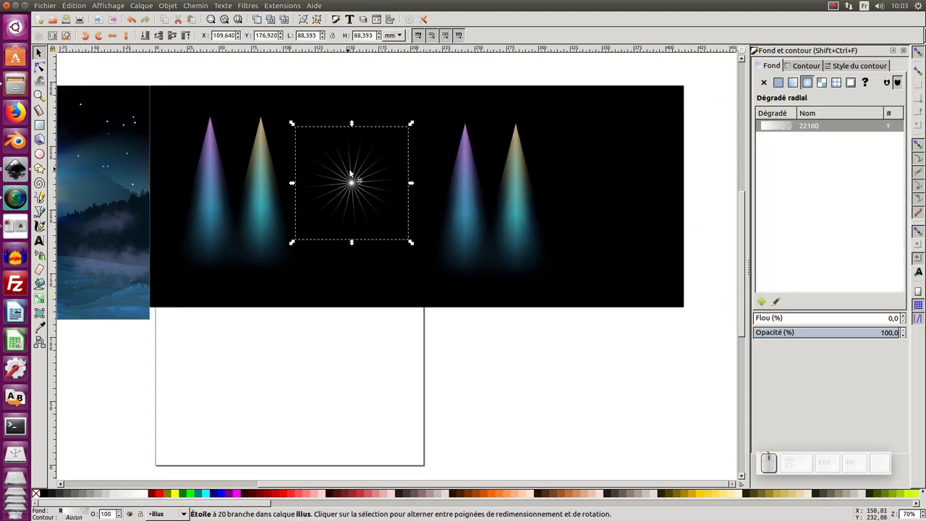
# Step: Create a clone of a light cone and place it below the starburst, tip toward its centre
pyautogui.click(301, 23)
pyautogui.click(276, 23)
pyautogui.moveTo(356, 184); pyautogui.dragTo(614, 196)
pyautogui.middleClick(529, 240)
pyautogui.click(471, 160)
pyautogui.moveTo(466, 134); pyautogui.dragTo(539, 189)
pyautogui.moveTo(539, 188); pyautogui.dragTo(544, 212)
pyautogui.click(556, 305)
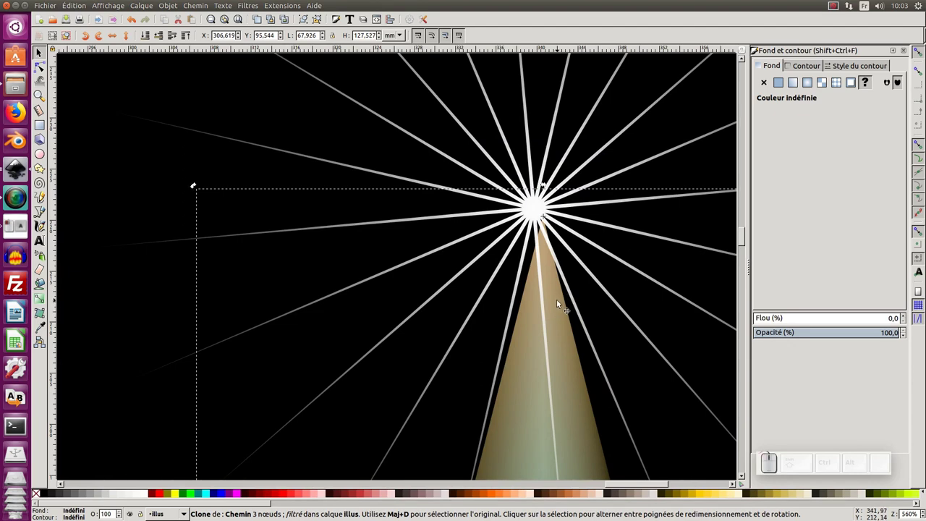
# Step: Align the cloned cone's tip exactly with the star's centre and zoom back out
pyautogui.click(192, 36)
pyautogui.click(556, 242)
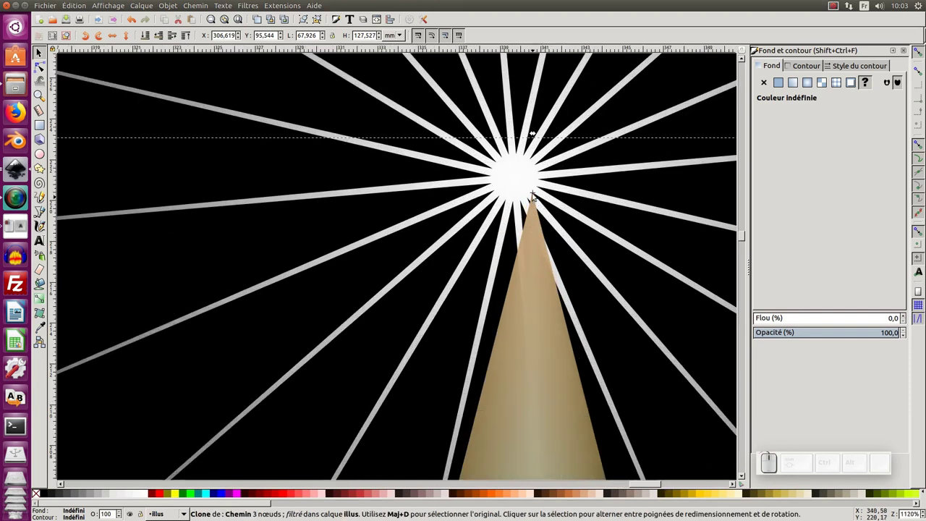
pyautogui.moveTo(535, 209); pyautogui.dragTo(517, 178)
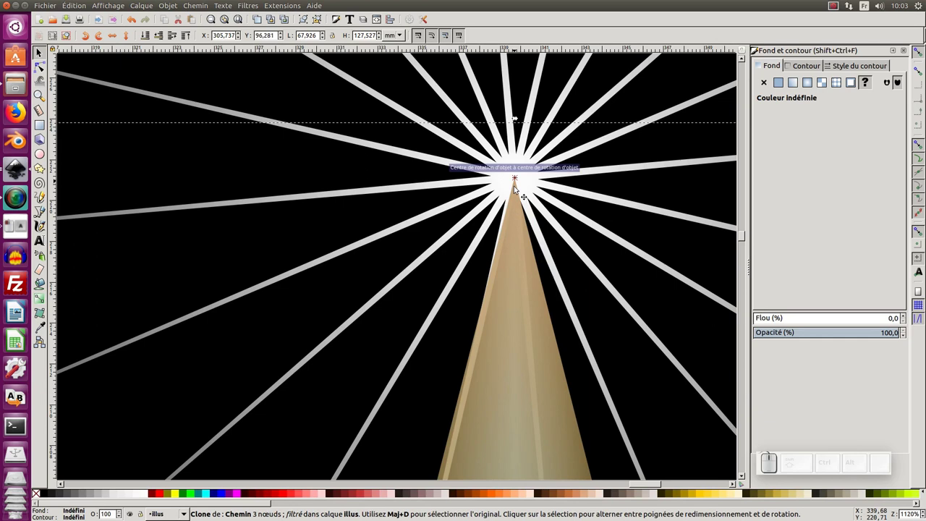
pyautogui.click(527, 177)
pyautogui.click(536, 177)
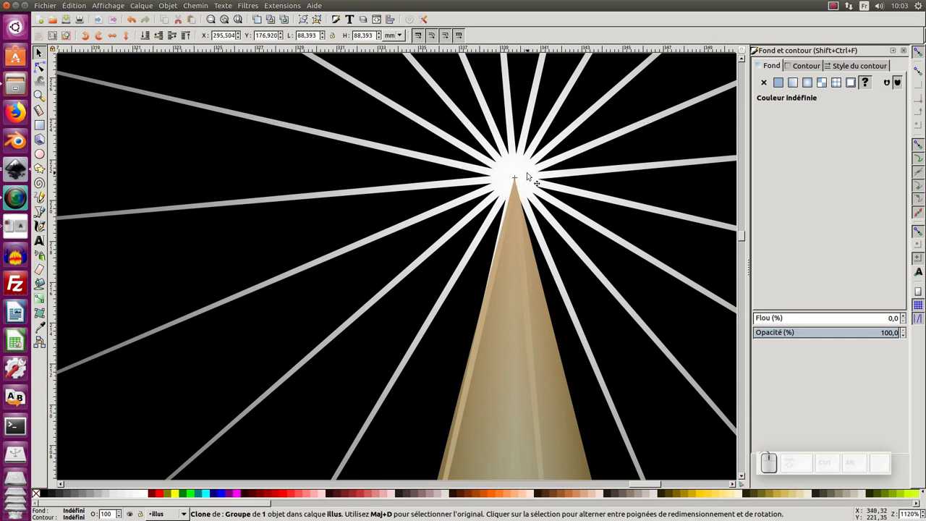
pyautogui.press('KP_Subtract')
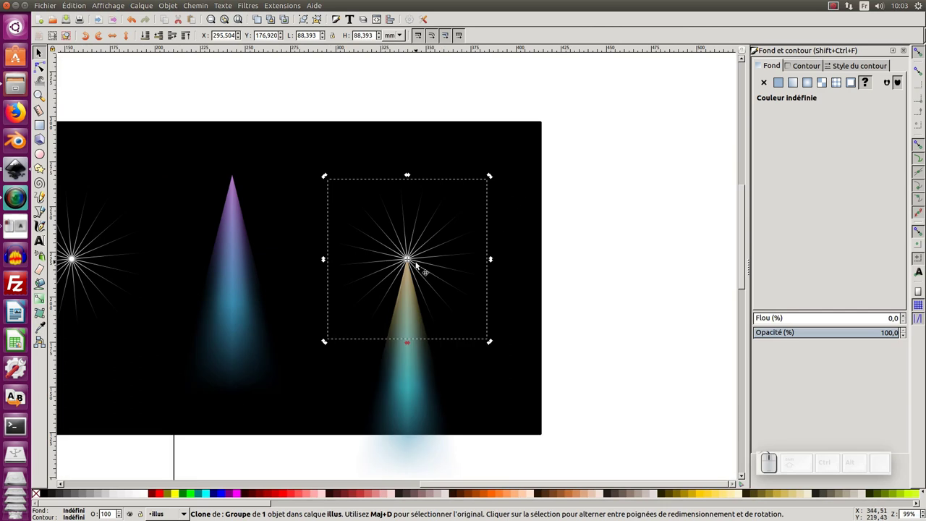
# Step: Move the cone clone to the starburst and rotate it around the star centre
pyautogui.click(234, 225)
pyautogui.moveTo(238, 188); pyautogui.dragTo(415, 274)
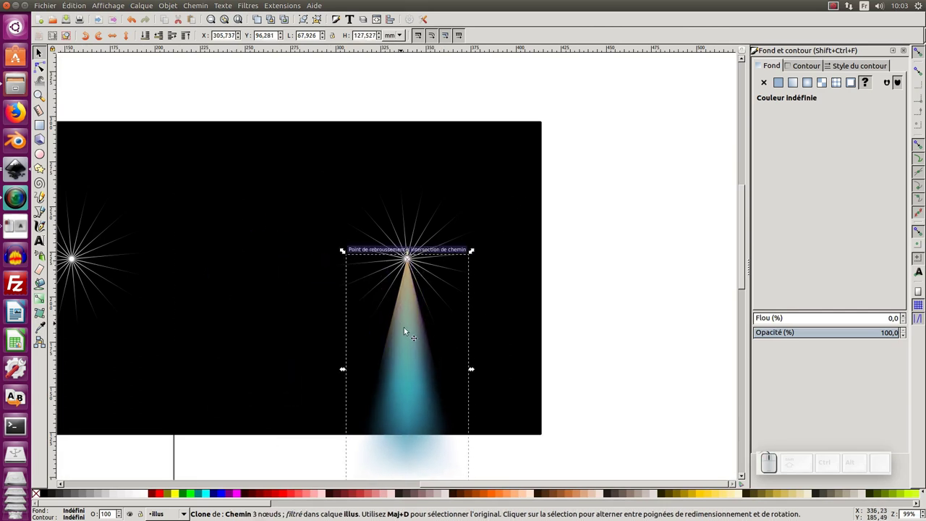
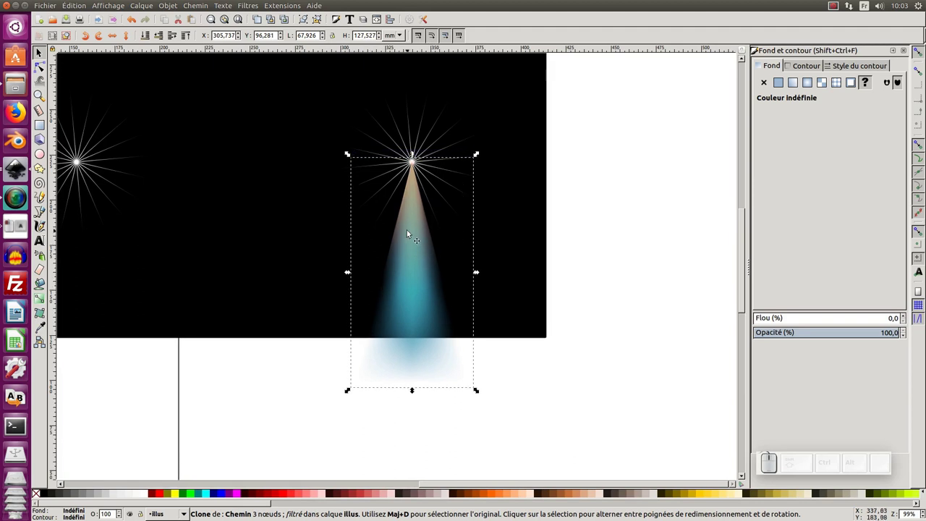
pyautogui.click(415, 231)
pyautogui.click(413, 249)
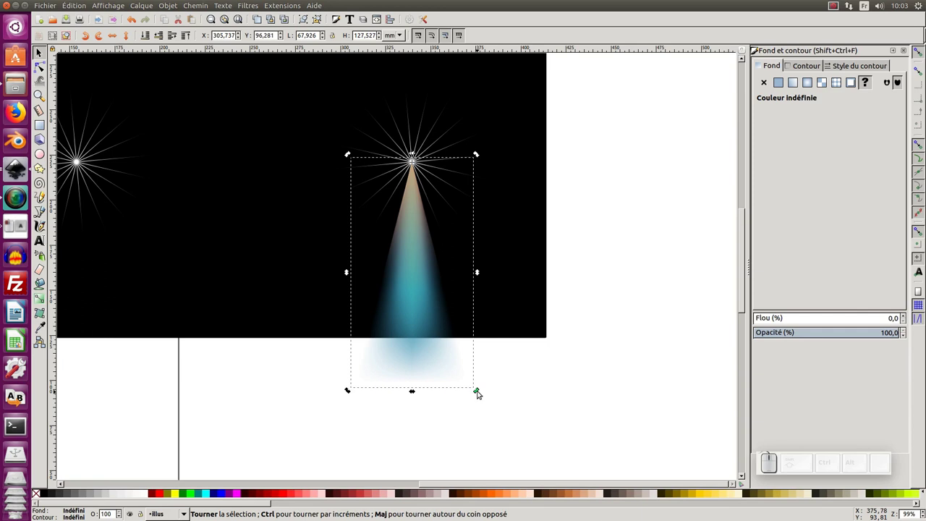
pyautogui.moveTo(481, 393); pyautogui.dragTo(539, 226)
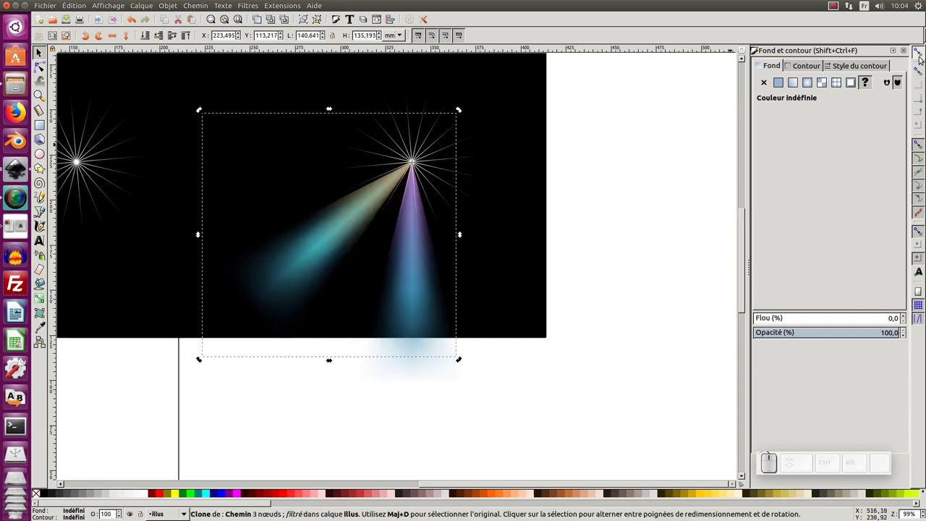
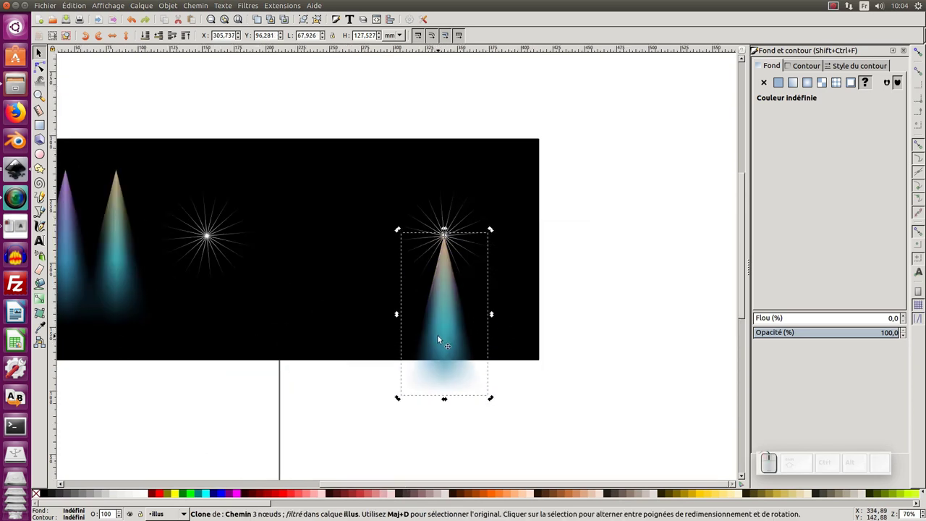
# Step: Duplicate the cone clone and rotate the copies to other directions around the star
pyautogui.click(441, 338)
pyautogui.press('ctrl+d')
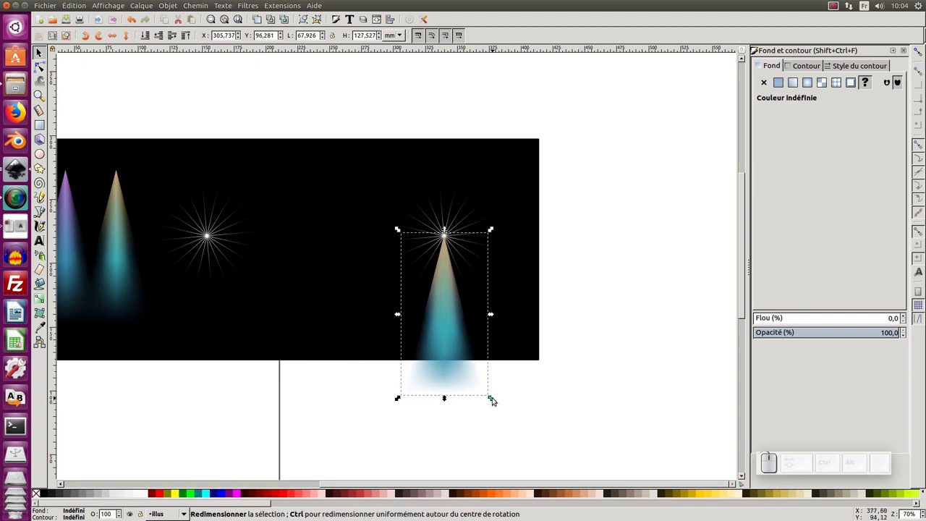
pyautogui.click(460, 360)
pyautogui.moveTo(496, 400); pyautogui.dragTo(397, 290)
pyautogui.click(455, 307)
pyautogui.click(454, 330)
pyautogui.moveTo(495, 400); pyautogui.dragTo(409, 259)
# Step: Add further cone copies, one pointing straight up from the star centre
pyautogui.click(327, 237)
pyautogui.middleClick(339, 247)
pyautogui.moveTo(413, 287); pyautogui.dragTo(512, 248)
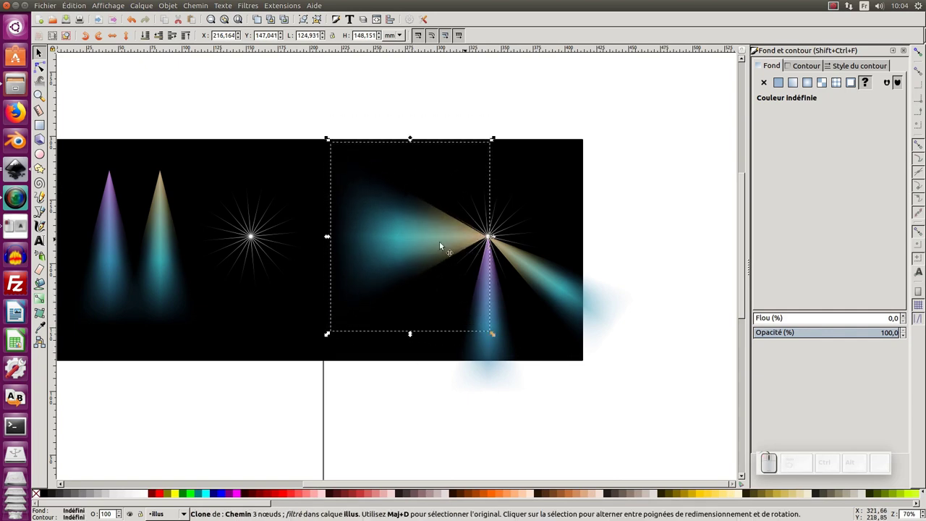
pyautogui.click(480, 298)
pyautogui.moveTo(337, 280); pyautogui.dragTo(470, 303)
pyautogui.press('ctrl+d')
pyautogui.click(491, 322)
pyautogui.moveTo(547, 382); pyautogui.dragTo(508, 226)
# Step: Widen the upward cone copy with the resize handles
pyautogui.click(508, 225)
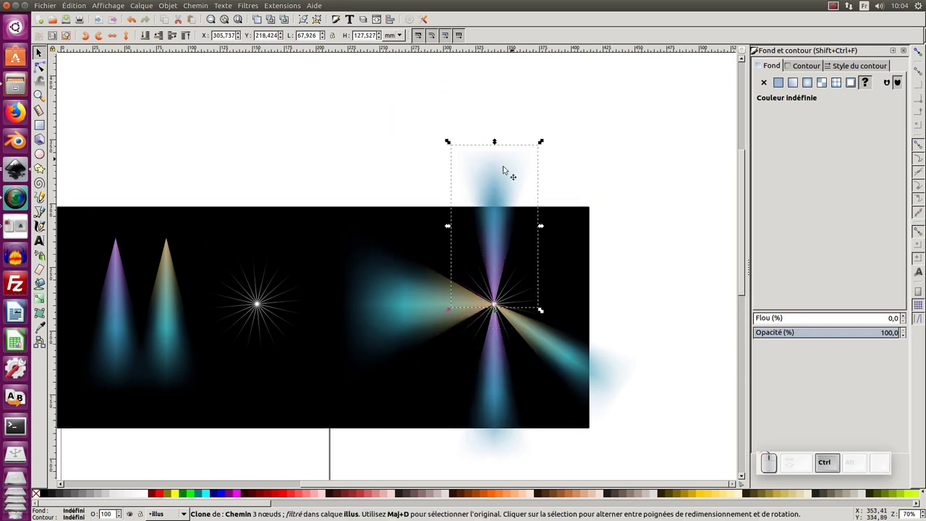
pyautogui.click(498, 188)
pyautogui.click(526, 156)
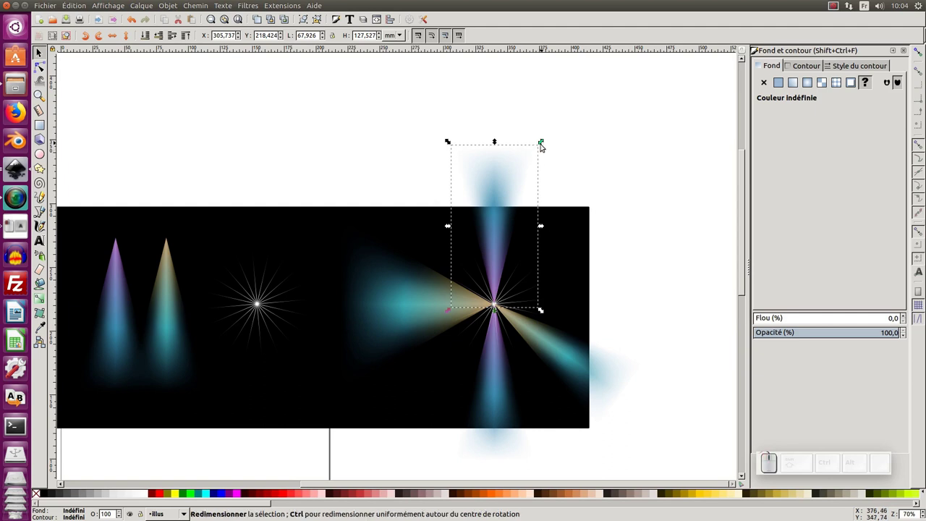
pyautogui.moveTo(543, 230); pyautogui.dragTo(502, 313)
pyautogui.click(498, 306)
pyautogui.click(513, 237)
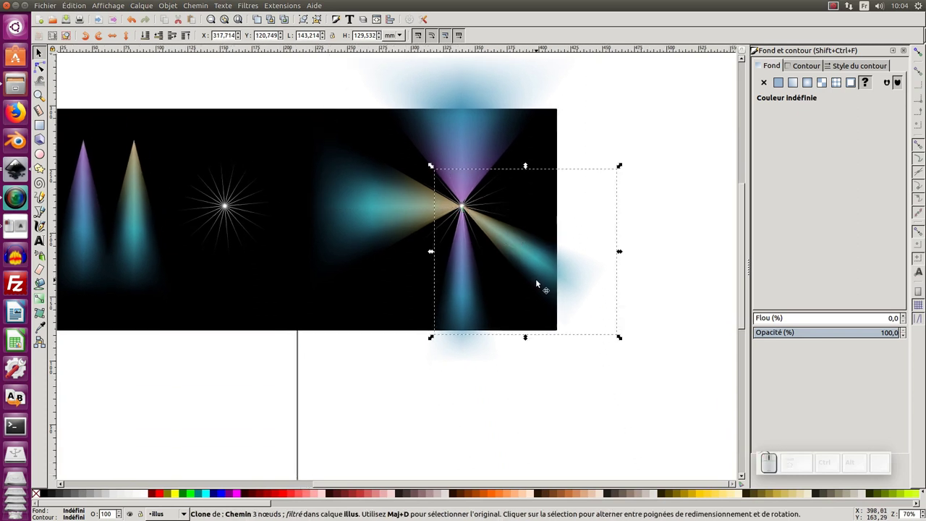
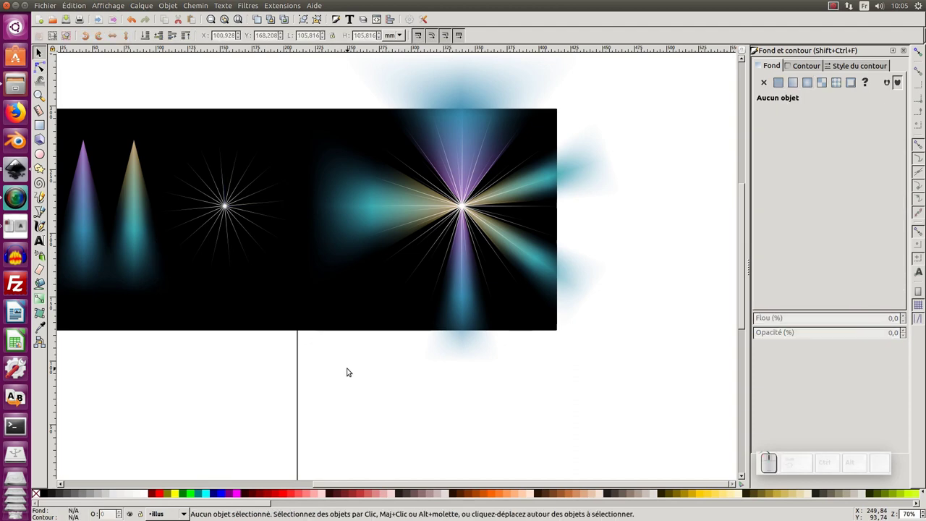
# Step: Duplicate the beige light cone (Ctrl+D) and place the copy right of the other two
pyautogui.press('KP_Subtract')
pyautogui.press('F1')
pyautogui.click(317, 387)
pyautogui.middleClick(286, 370)
pyautogui.click(286, 371)
pyautogui.click(339, 220)
pyautogui.click(330, 223)
pyautogui.click(331, 225)
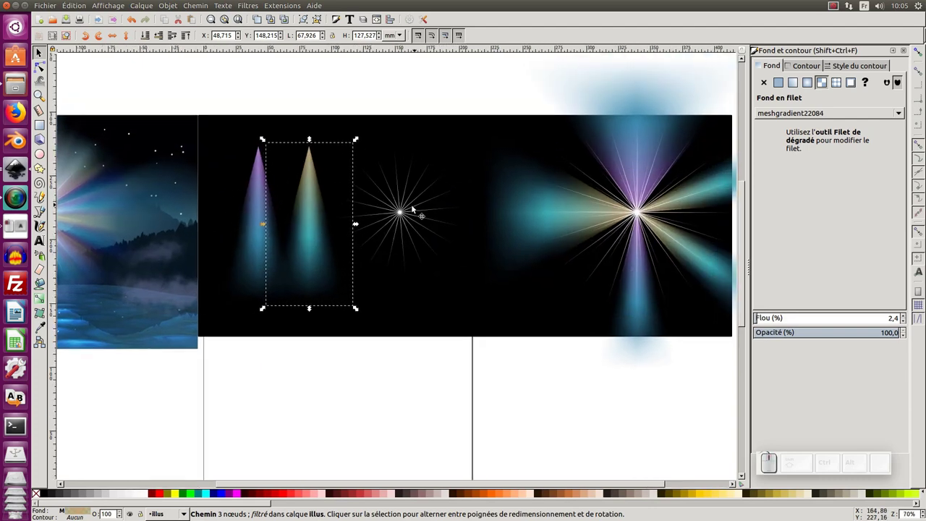
pyautogui.moveTo(402, 214); pyautogui.dragTo(313, 225)
pyautogui.click(301, 225)
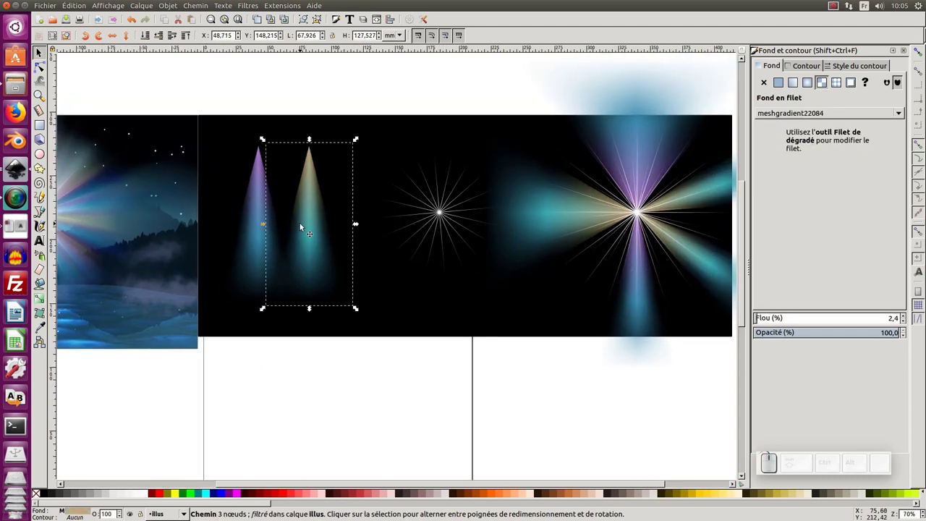
pyautogui.press('ctrl+d')
pyautogui.moveTo(324, 228); pyautogui.dragTo(363, 246)
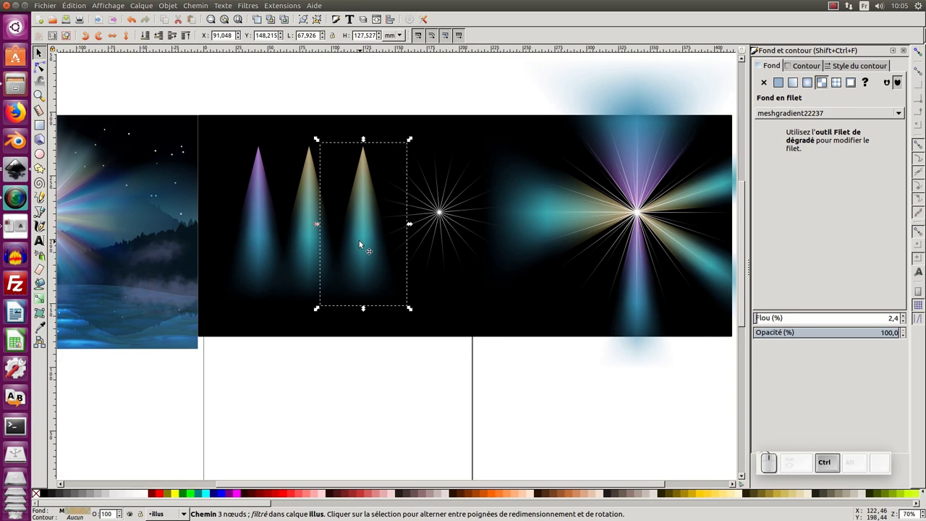
# Step: Recolour the new cone's mesh gradient nodes toward white with the Mesh tool
pyautogui.press('ctrl+F2')
pyautogui.click(355, 230)
pyautogui.middleClick(355, 230)
pyautogui.click(359, 260)
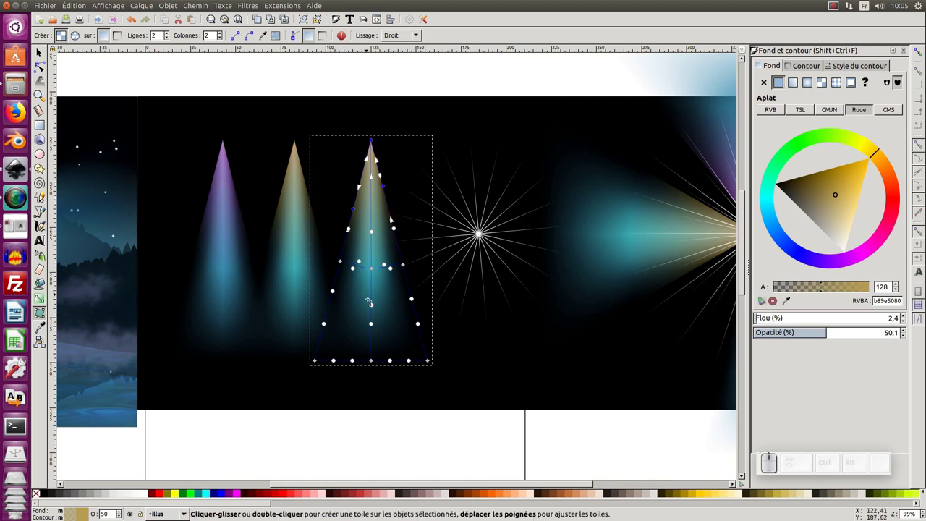
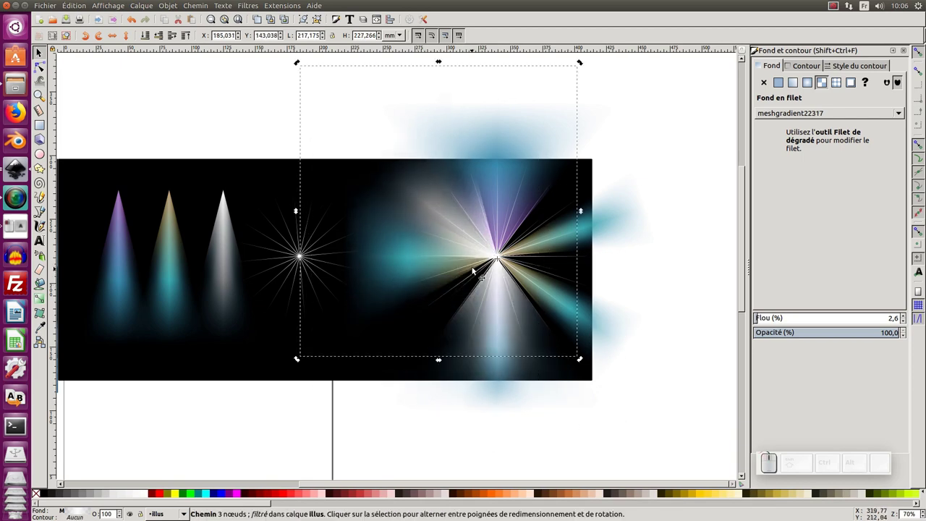
# Step: Duplicate the downward white beam and lower the white beams several steps in stacking order
pyautogui.click(147, 40)
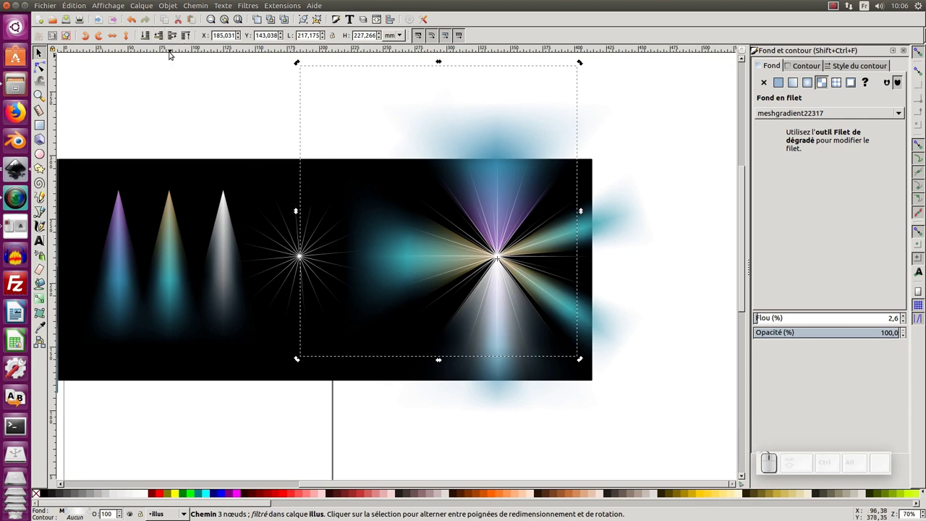
pyautogui.click(190, 37)
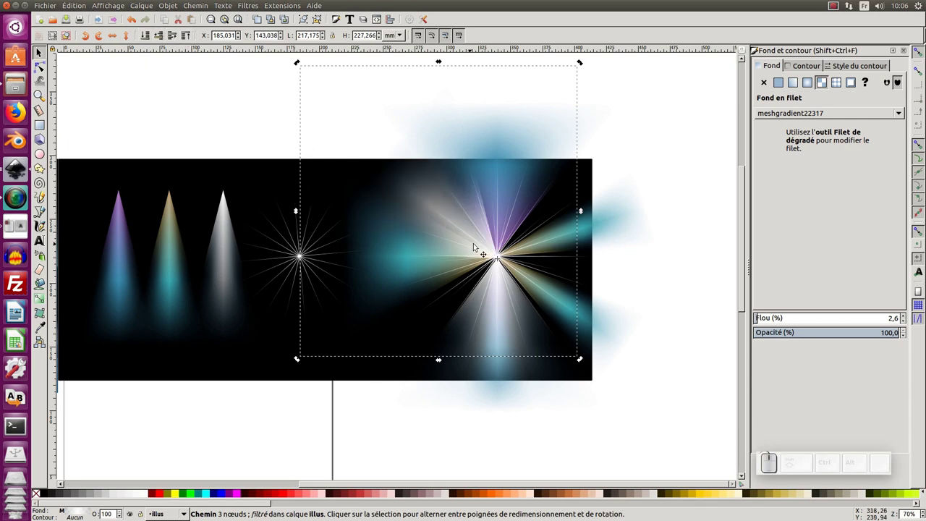
pyautogui.click(512, 336)
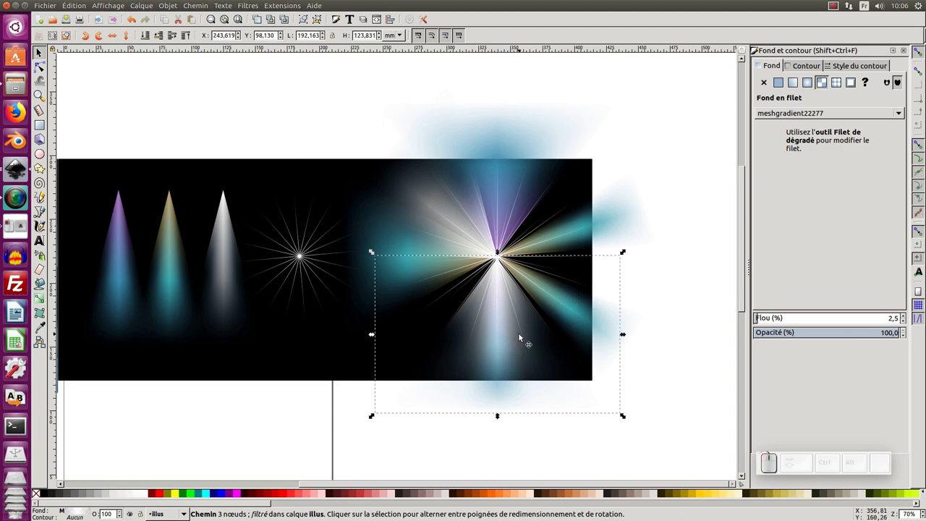
pyautogui.press('ctrl+d')
pyautogui.click(527, 370)
pyautogui.click(555, 356)
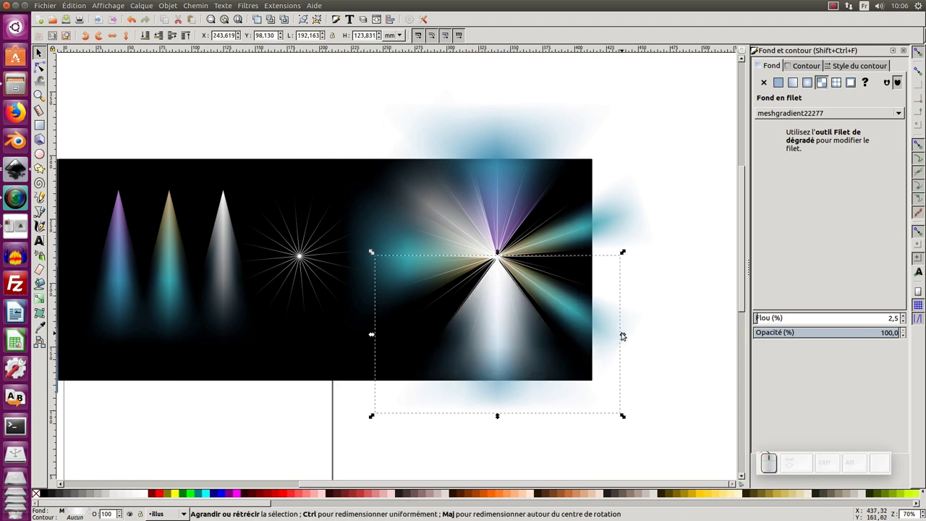
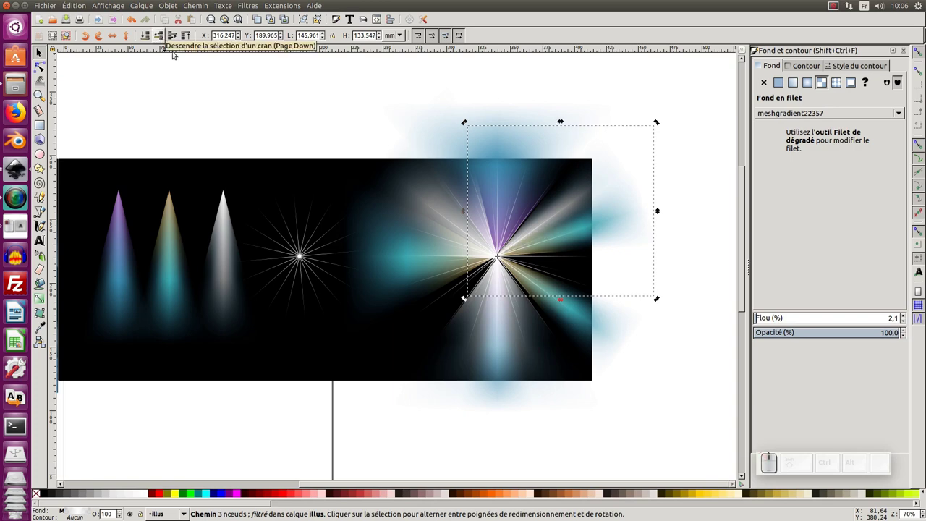
pyautogui.click(437, 220)
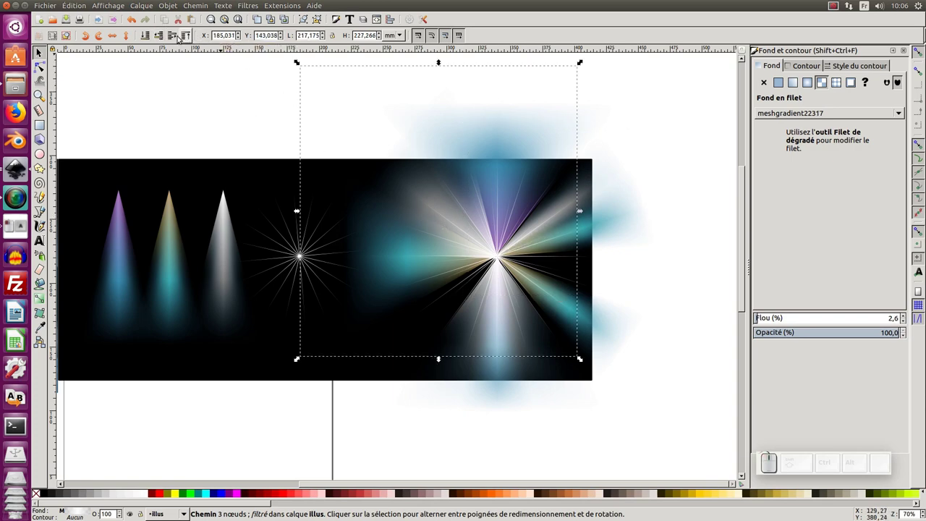
pyautogui.doubleClick(162, 40)
pyautogui.click(162, 40)
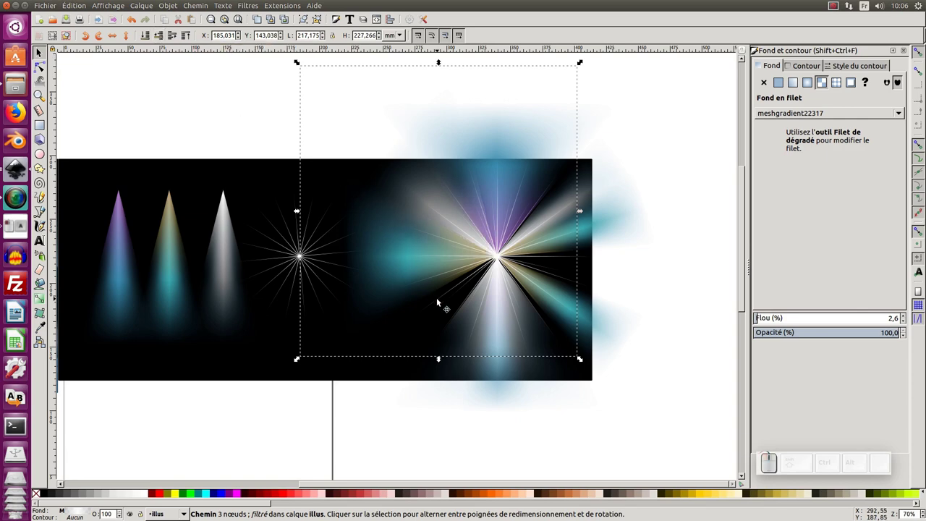
# Step: Move the large white beam downward and set its opacity to 50
pyautogui.click(506, 350)
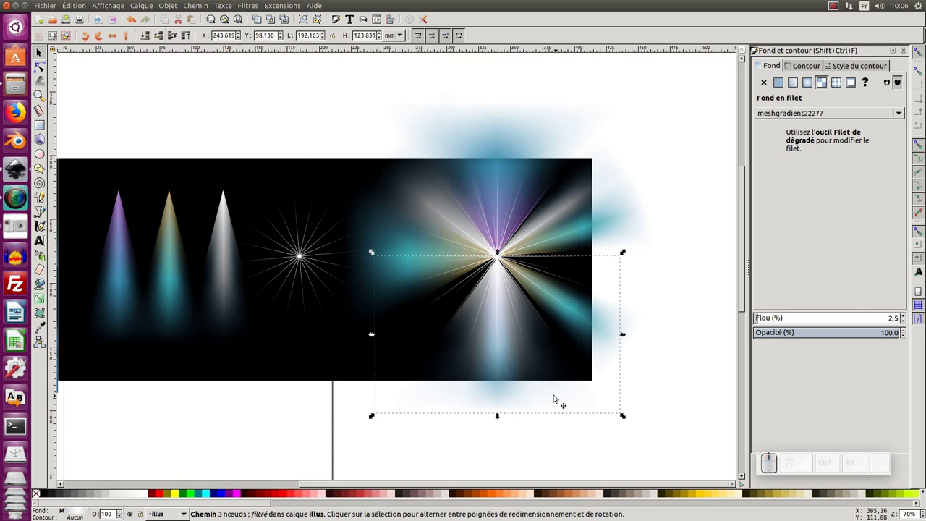
pyautogui.click(512, 361)
pyautogui.moveTo(625, 418); pyautogui.dragTo(438, 289)
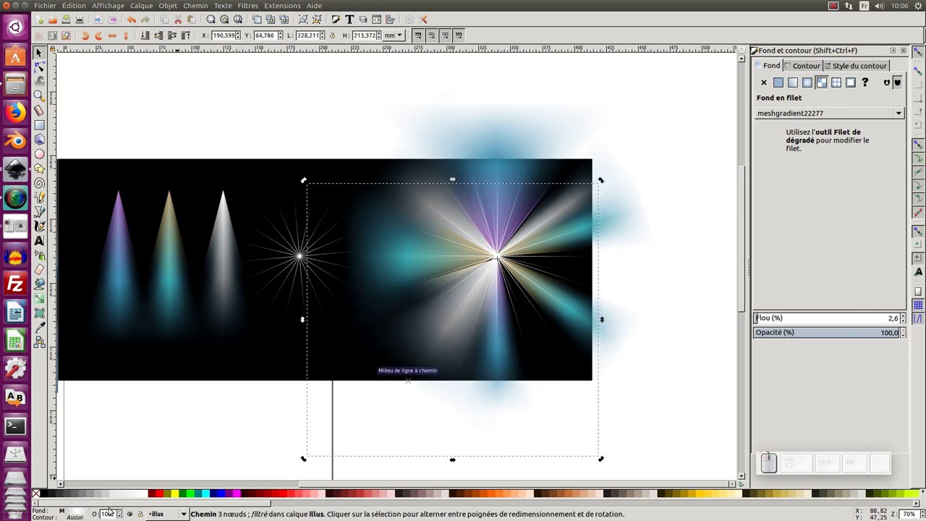
pyautogui.click(109, 515)
pyautogui.click(120, 491)
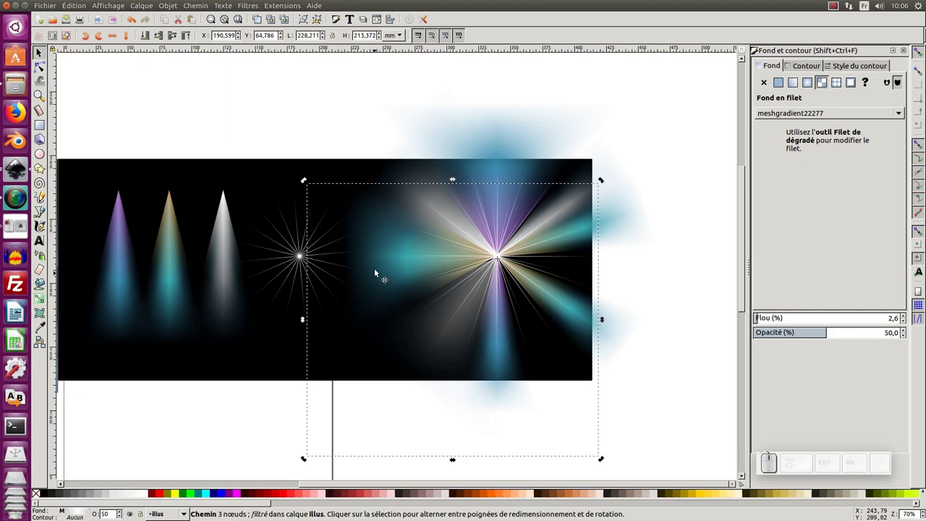
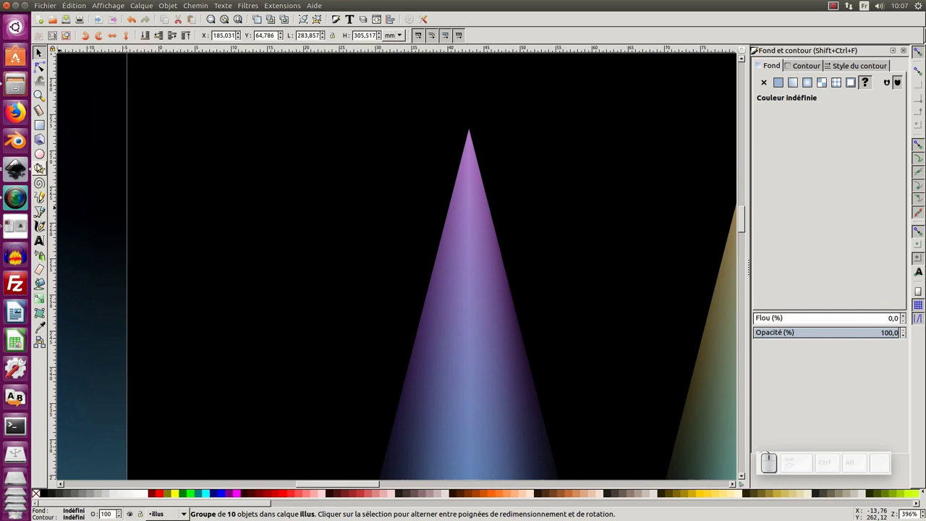
# Step: Switch to the Ellipse tool to draw the small glowing circle
pyautogui.click(43, 158)
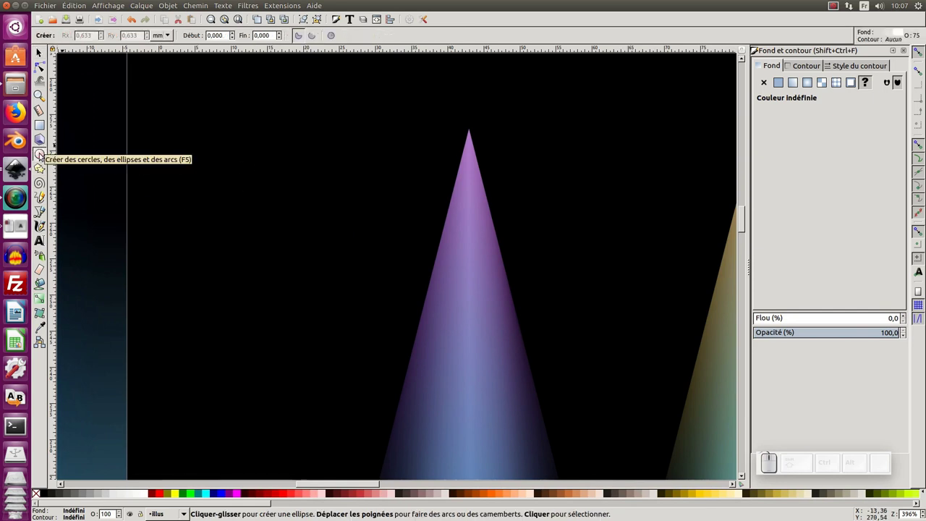
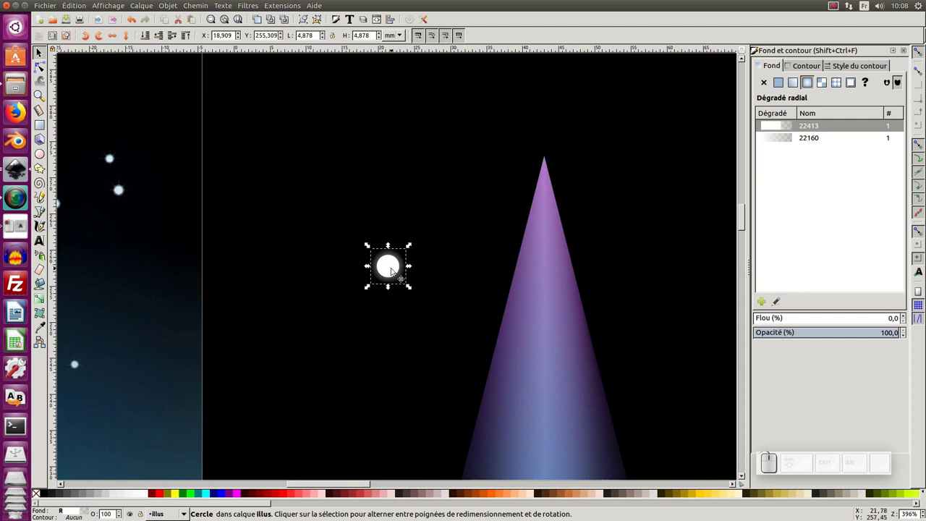
# Step: Move the glowing circle left and set the Star tool to 7 corners
pyautogui.moveTo(396, 263); pyautogui.dragTo(363, 232)
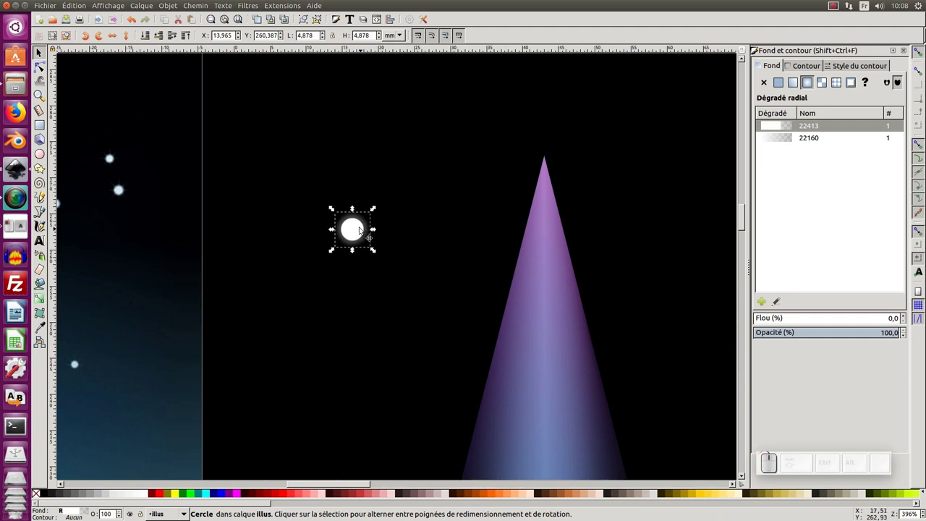
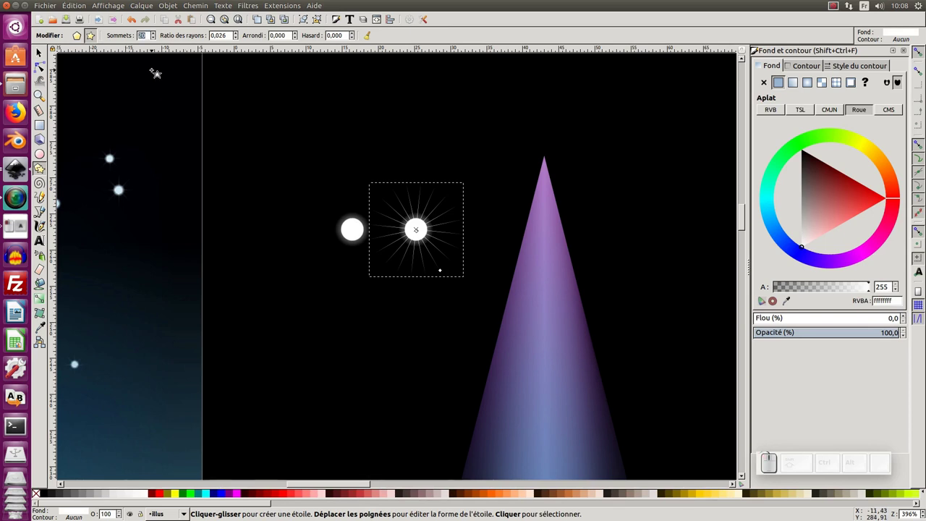
pyautogui.press('KP_7')
pyautogui.press('KP_Enter')
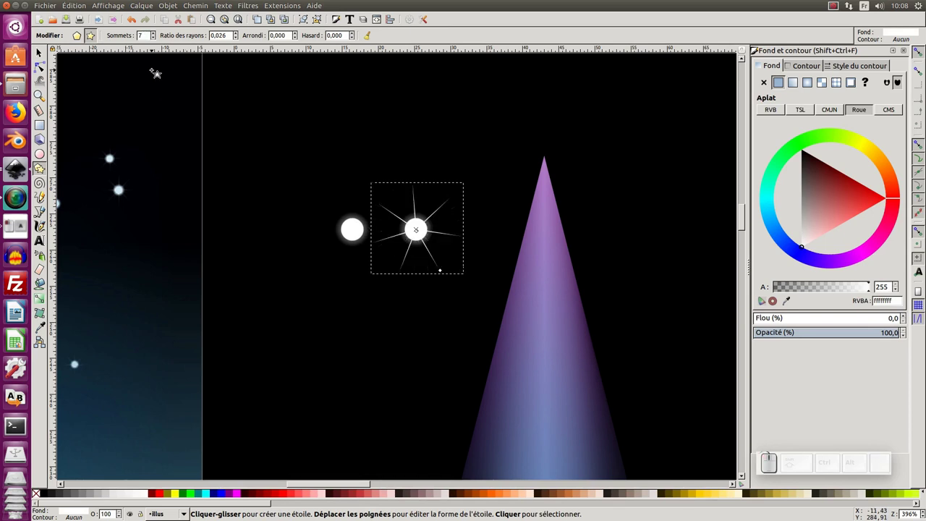
pyautogui.press('F1')
# Step: Select the seven-pointed star and add the glowing circle to the selection
pyautogui.click(428, 231)
pyautogui.click(430, 236)
pyautogui.click(453, 234)
pyautogui.click(423, 229)
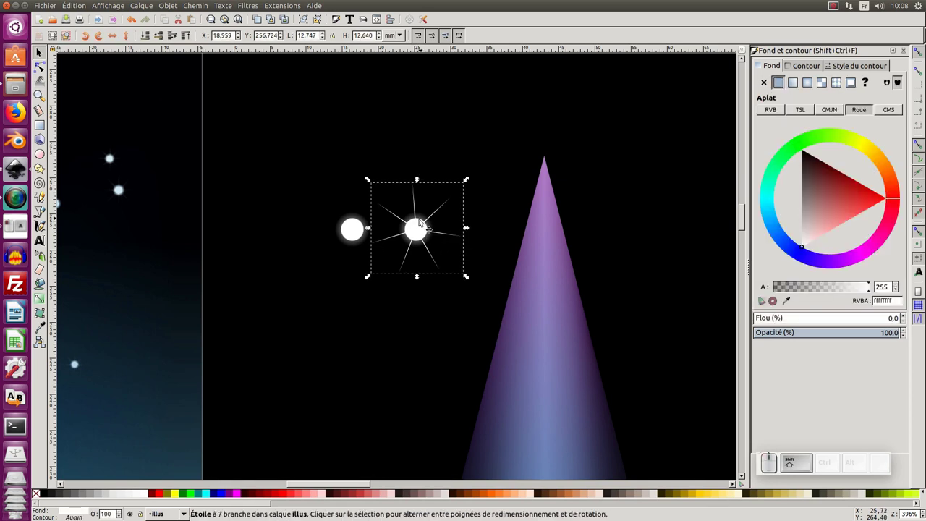
pyautogui.middleClick(422, 223)
pyautogui.click(431, 217)
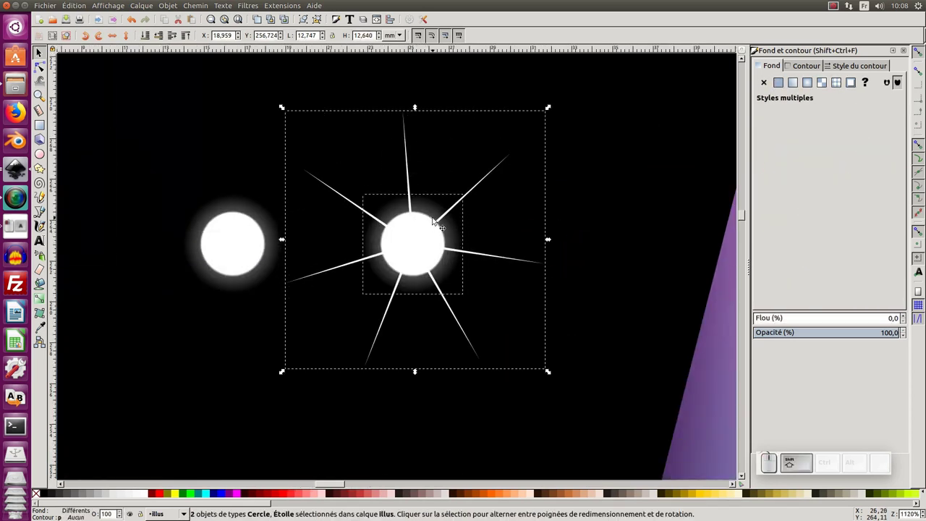
# Step: Group the star and circle into one sparkle (Ctrl+G) and zoom out
pyautogui.press('ctrl+g')
pyautogui.press('ctrl+KP_Subtract')
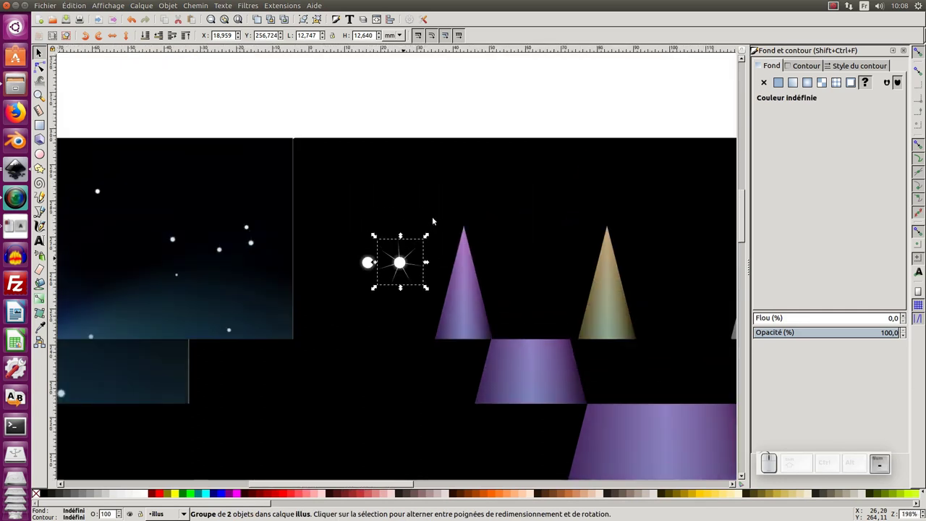
pyautogui.press('KP_Subtract')
pyautogui.middleClick(428, 226)
# Step: Pan the canvas to bring the whole finished landscape into view
pyautogui.click(679, 251)
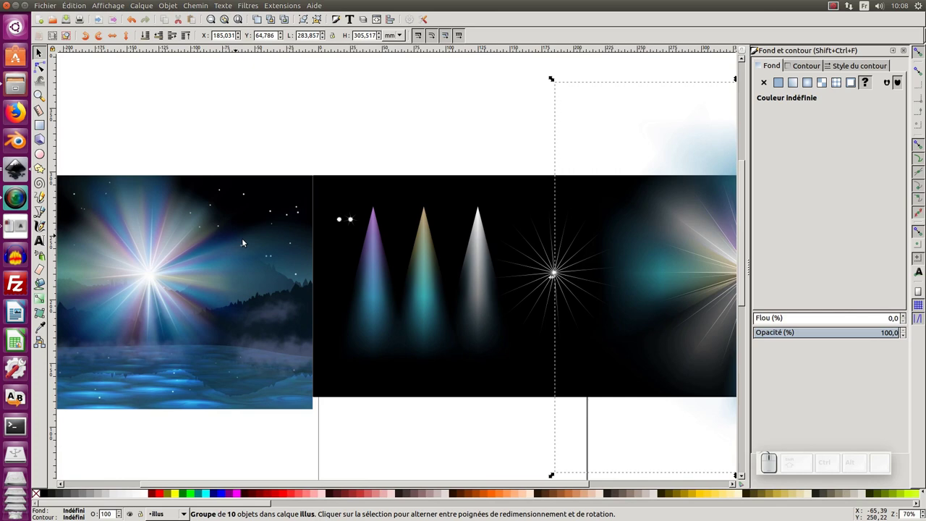
pyautogui.middleClick(317, 255)
pyautogui.click(311, 225)
pyautogui.click(306, 253)
pyautogui.middleClick(343, 180)
pyautogui.middleClick(399, 191)
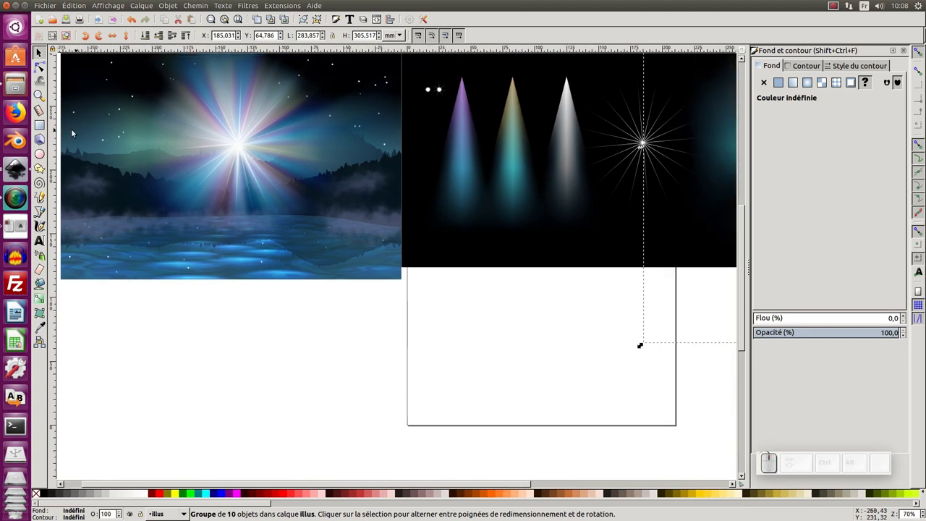
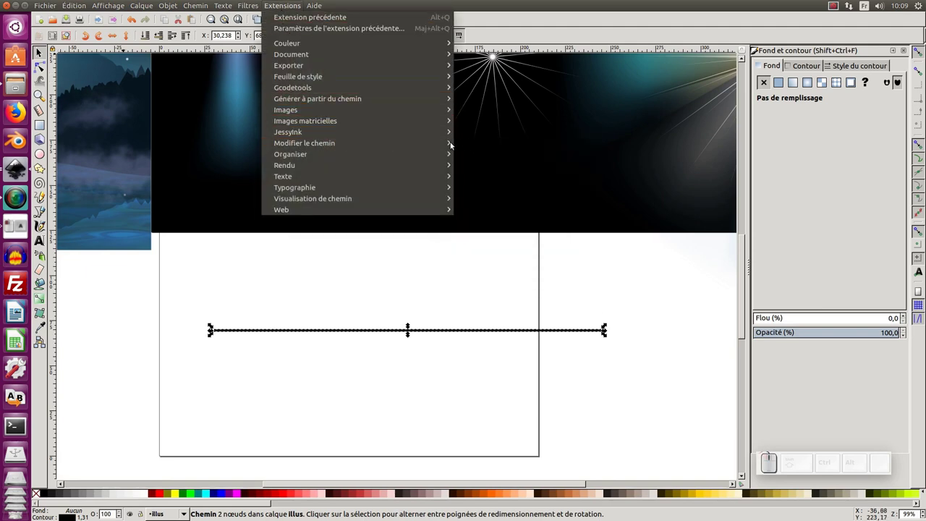
# Step: Run Add Nodes on the horizontal line with a smaller maximum segment length
pyautogui.click(487, 146)
pyautogui.moveTo(539, 232); pyautogui.dragTo(583, 230)
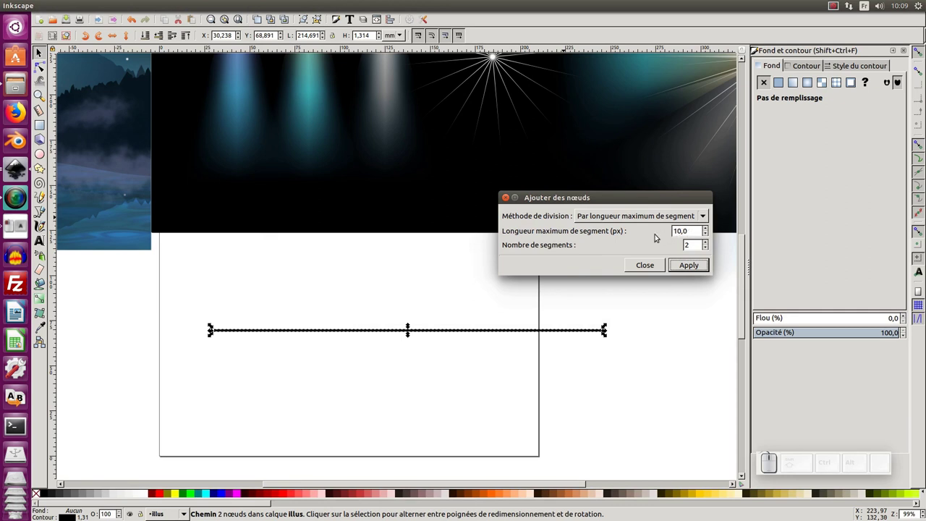
pyautogui.click(688, 268)
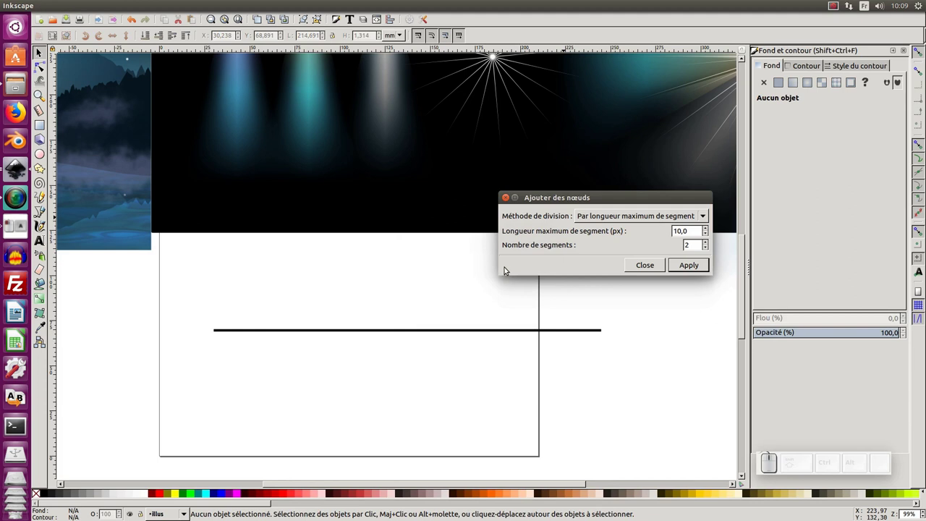
pyautogui.click(509, 201)
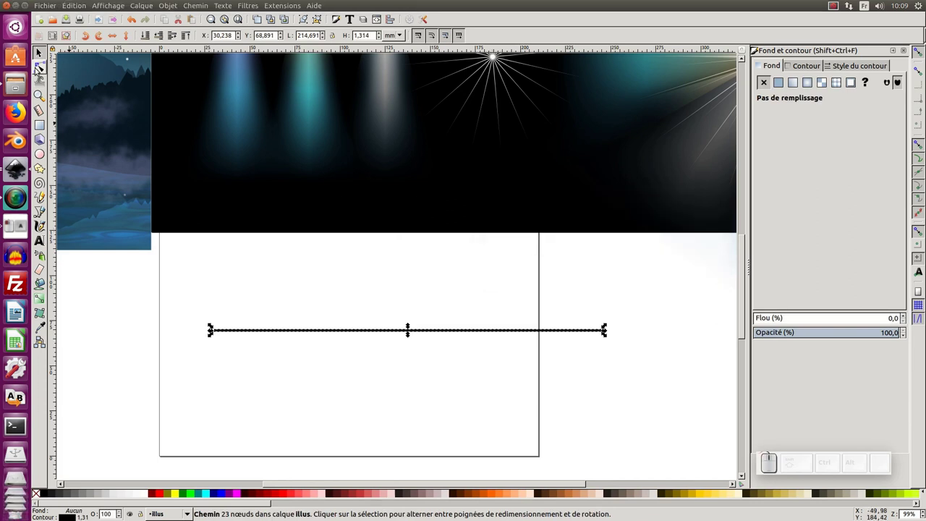
# Step: Inspect the added nodes with the Node tool, rerun the extension, and reselect the whole line
pyautogui.click(40, 70)
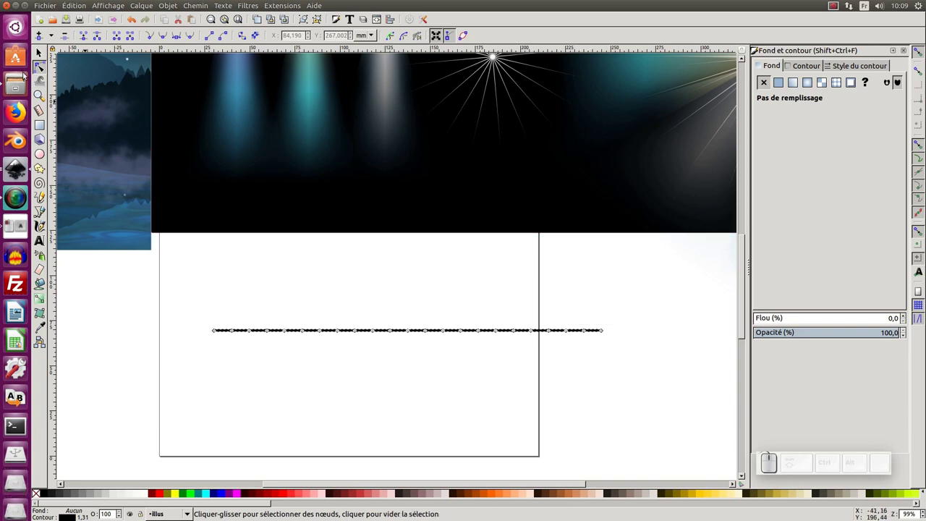
pyautogui.click(39, 57)
pyautogui.click(271, 7)
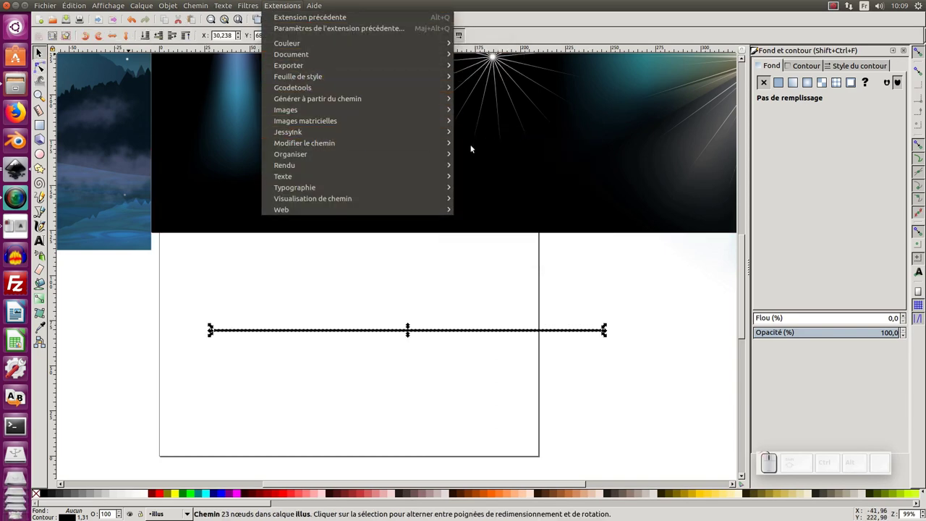
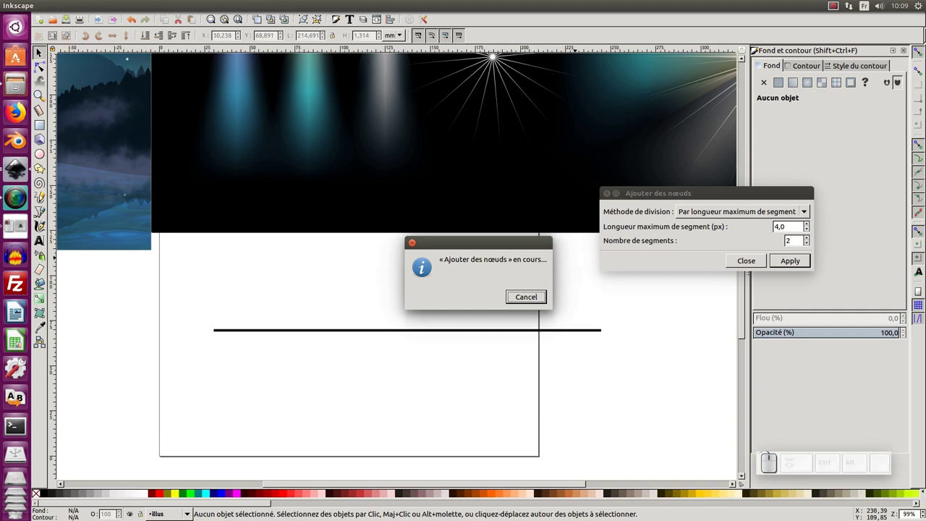
pyautogui.click(48, 68)
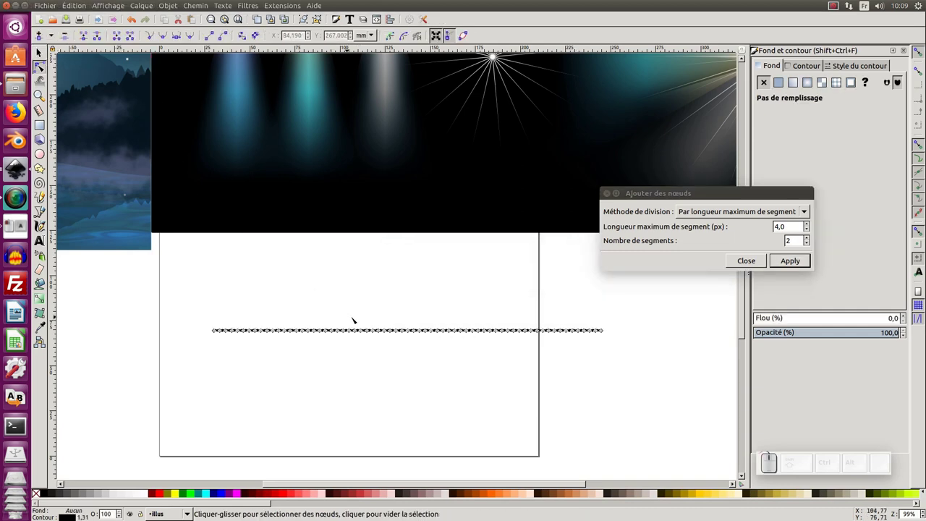
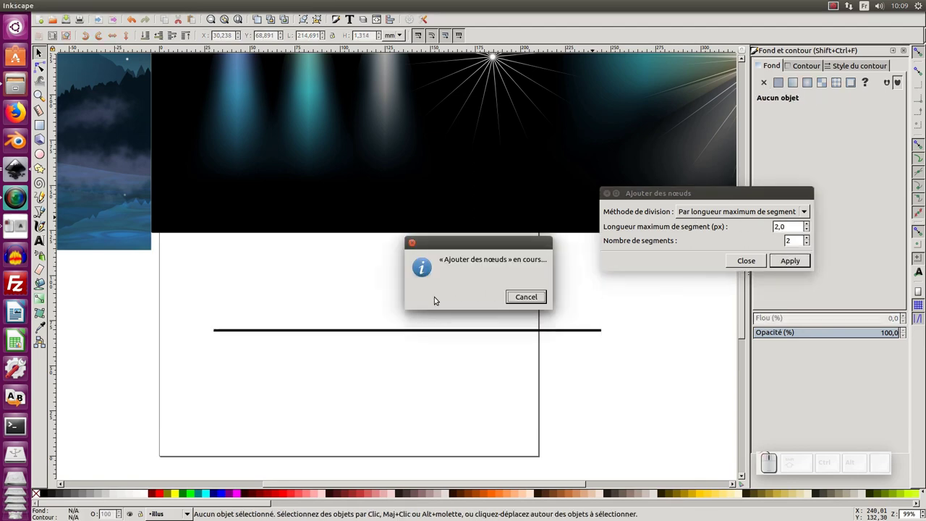
pyautogui.click(607, 197)
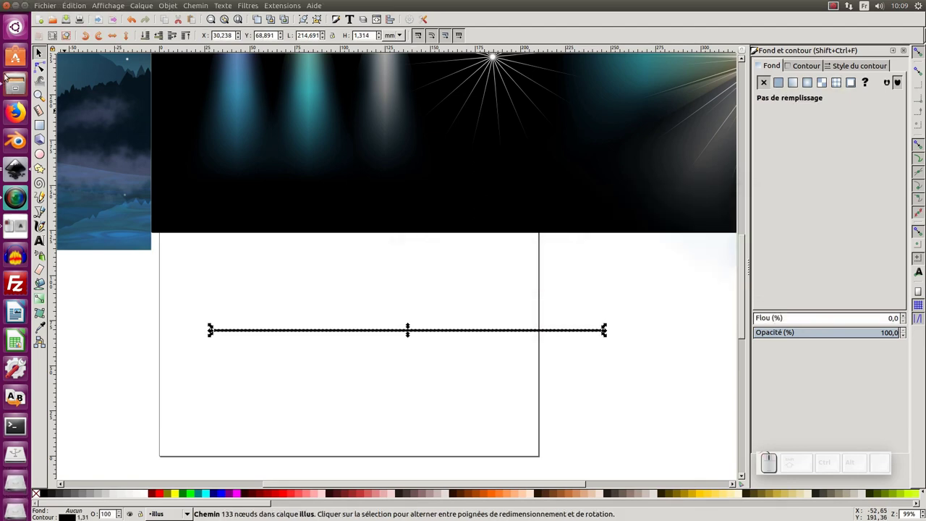
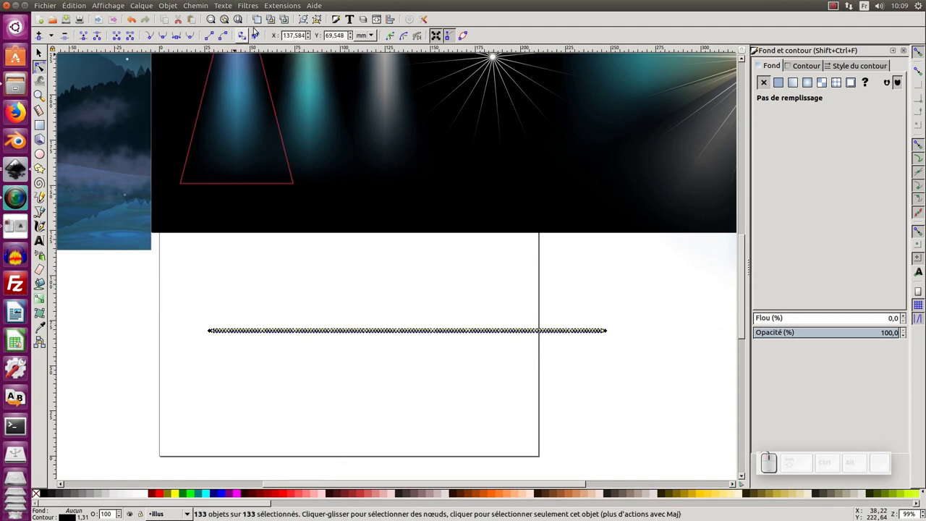
# Step: Run Modify Path > Randomize nodes on the line with live preview of the jagged offsets
pyautogui.click(287, 4)
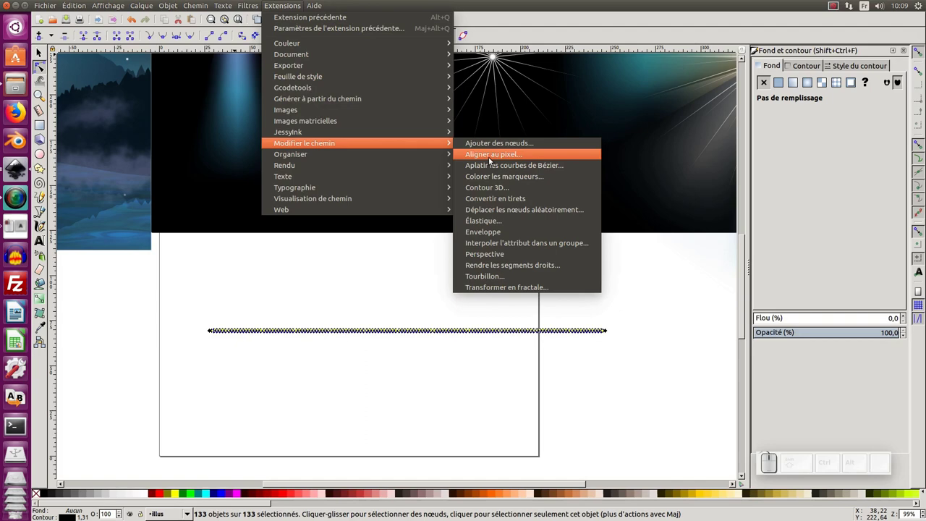
pyautogui.click(512, 212)
pyautogui.click(533, 198)
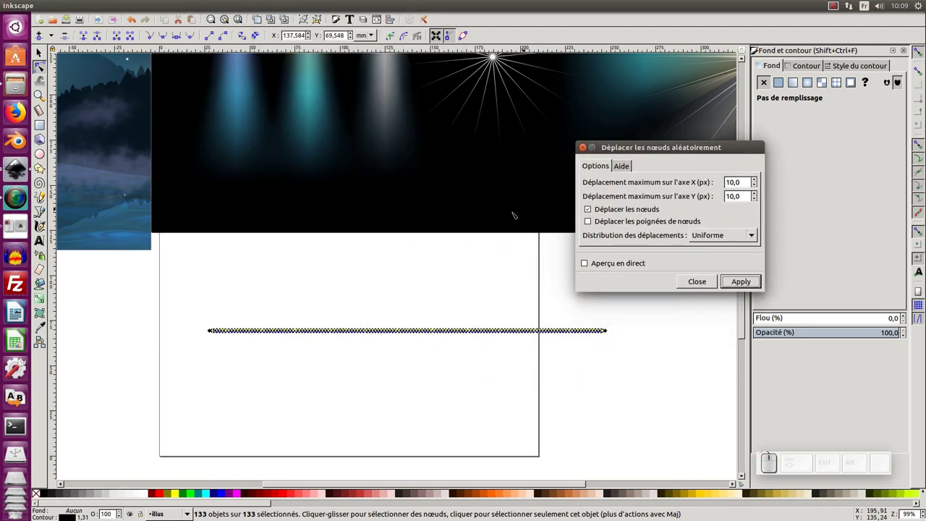
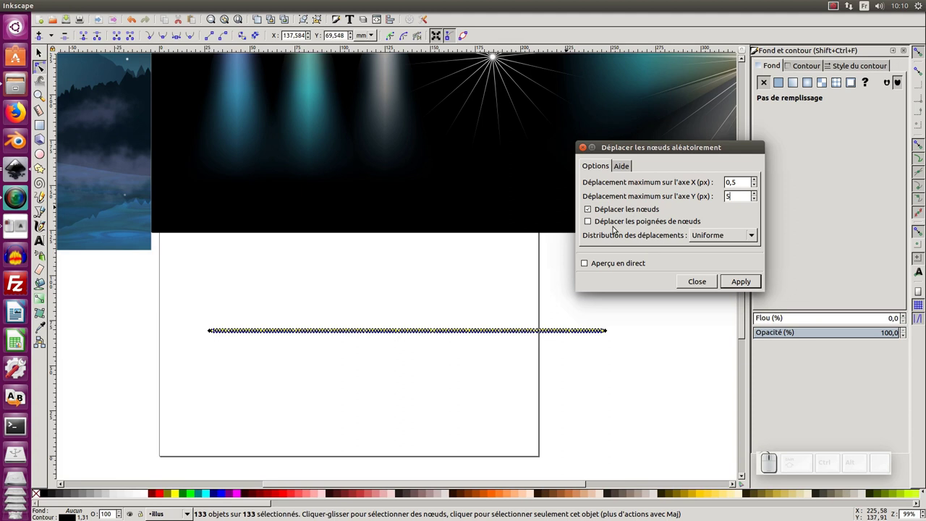
pyautogui.click(590, 265)
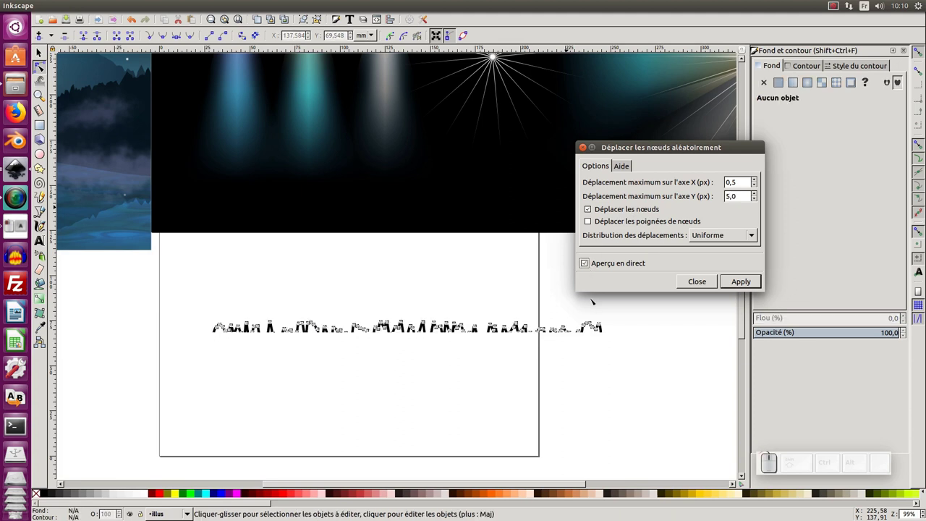
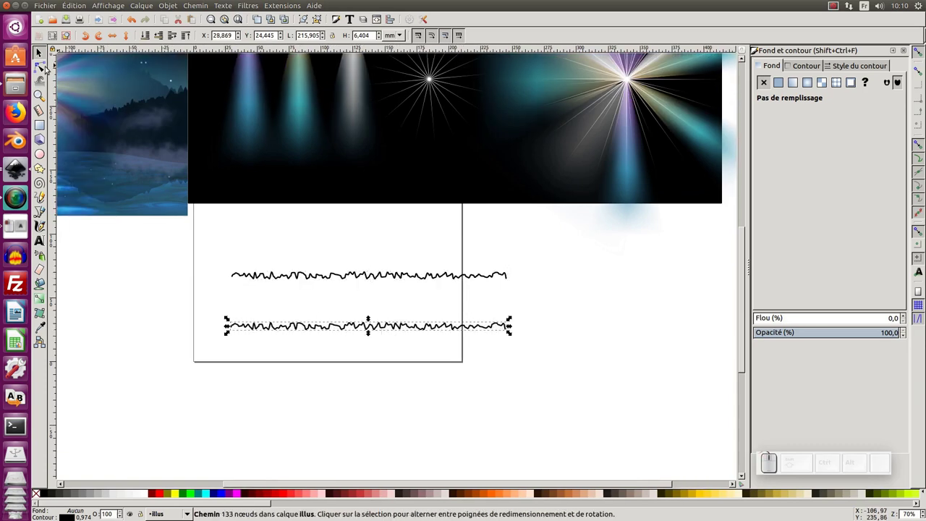
# Step: Bend the jagged copy's middle nodes upward so the line arches into a hill
pyautogui.click(43, 68)
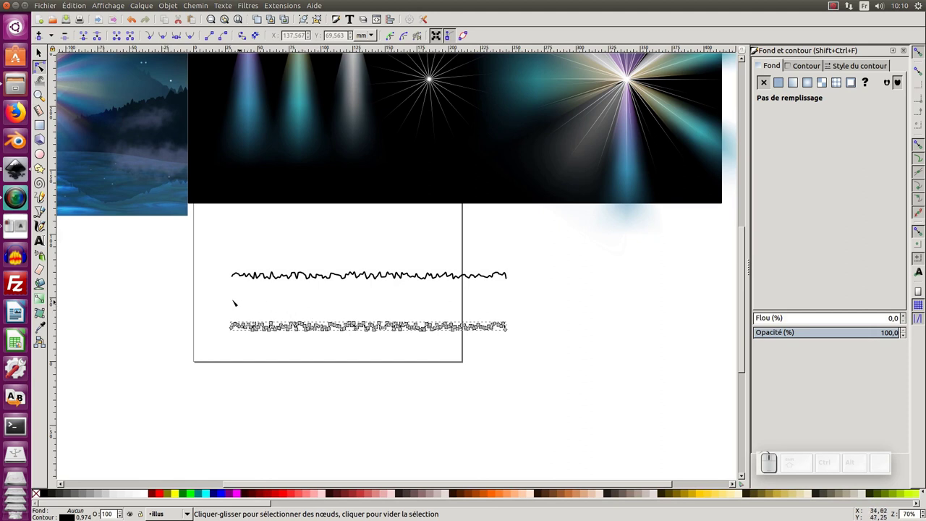
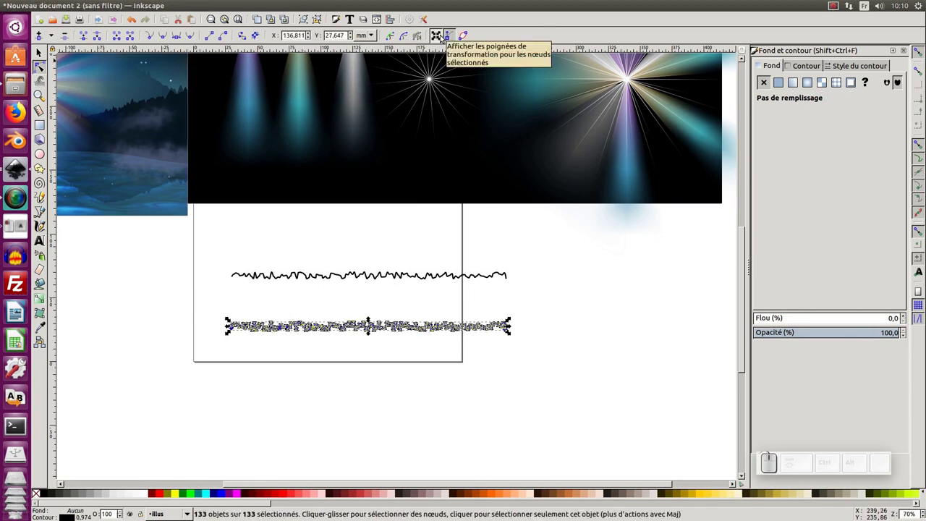
pyautogui.click(439, 39)
pyautogui.click(455, 37)
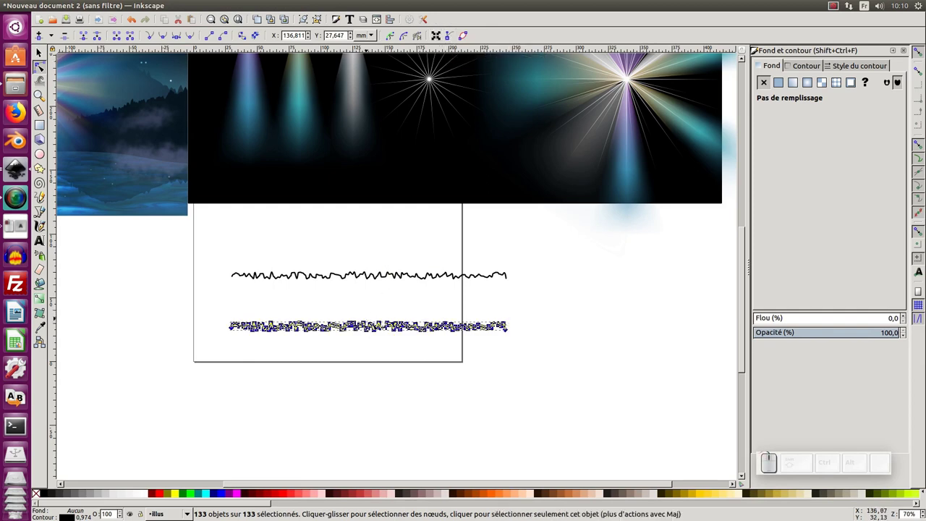
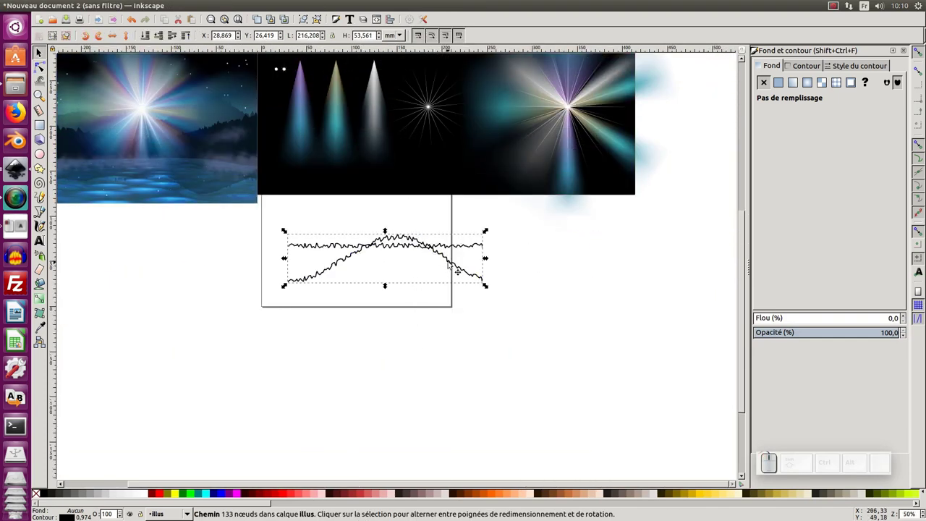
pyautogui.moveTo(452, 264); pyautogui.dragTo(456, 292)
pyautogui.click(457, 293)
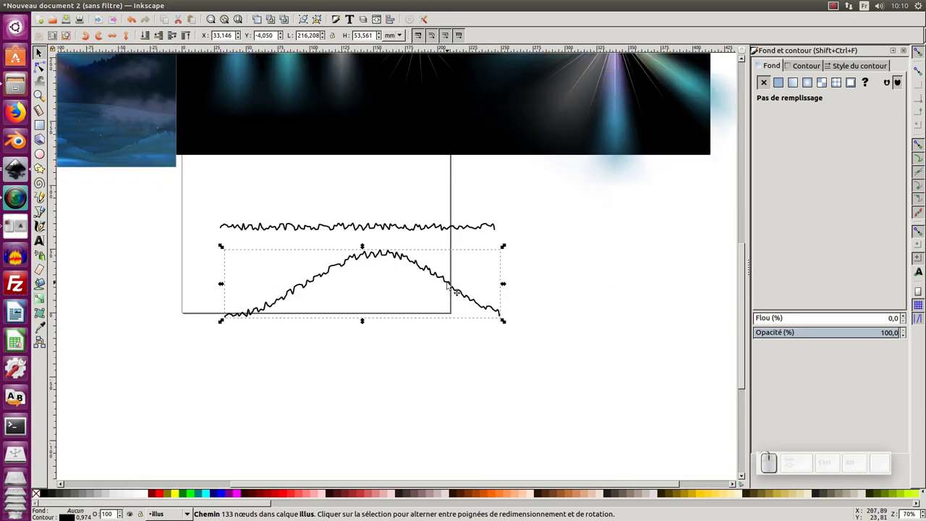
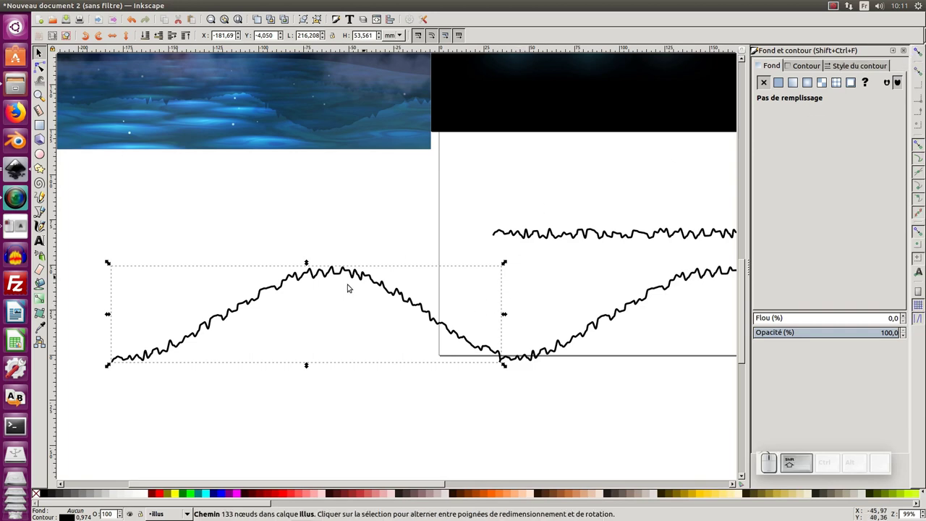
# Step: Flatten the left hill line into a gentler slope
pyautogui.middleClick(346, 284)
pyautogui.moveTo(330, 227); pyautogui.dragTo(426, 313)
pyautogui.click(529, 303)
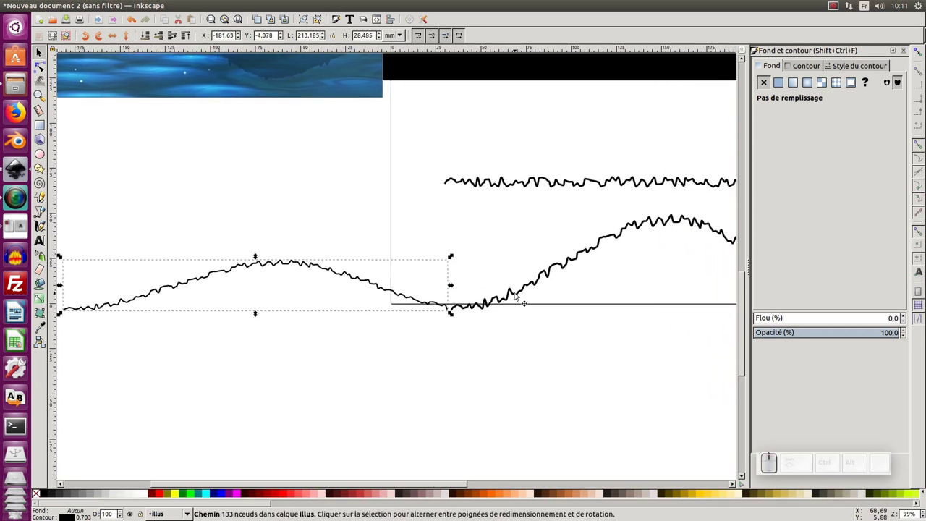
# Step: Combine the left and right hill lines into one continuous 265-node ridge path
pyautogui.click(519, 294)
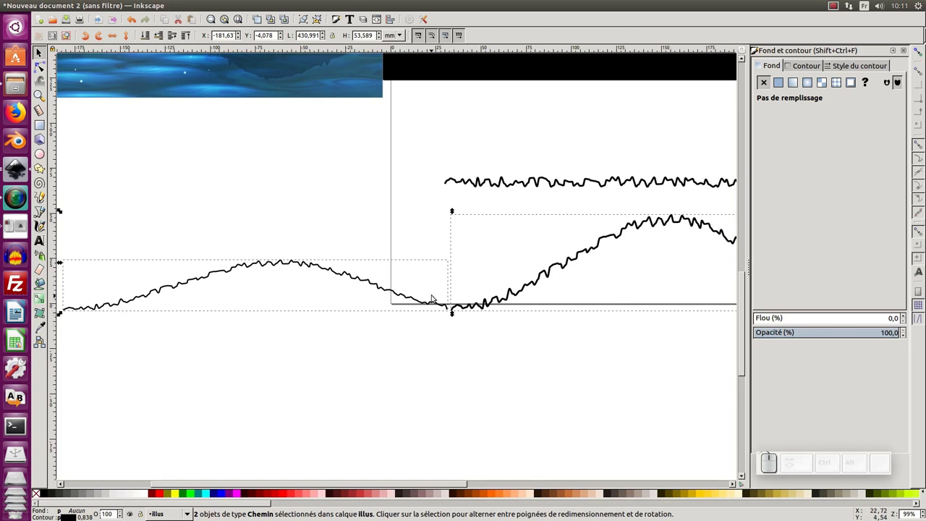
pyautogui.click(192, 7)
pyautogui.click(215, 138)
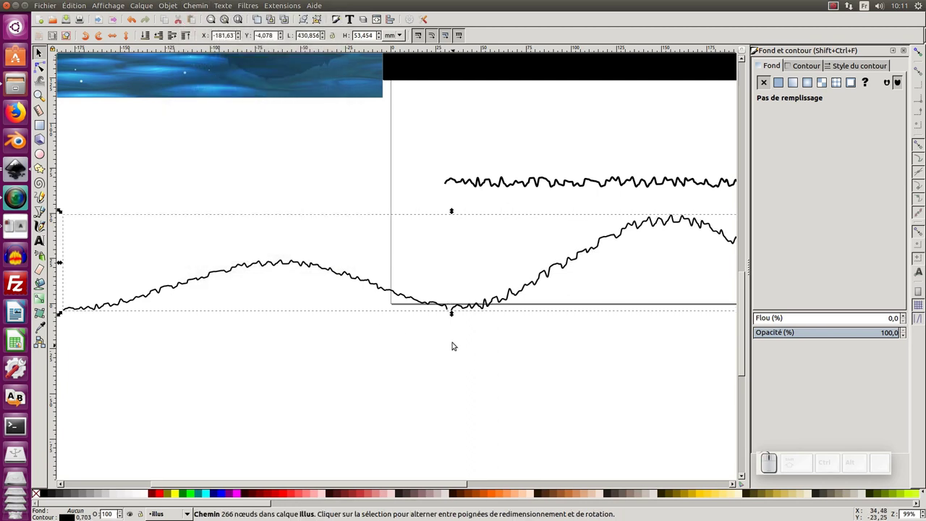
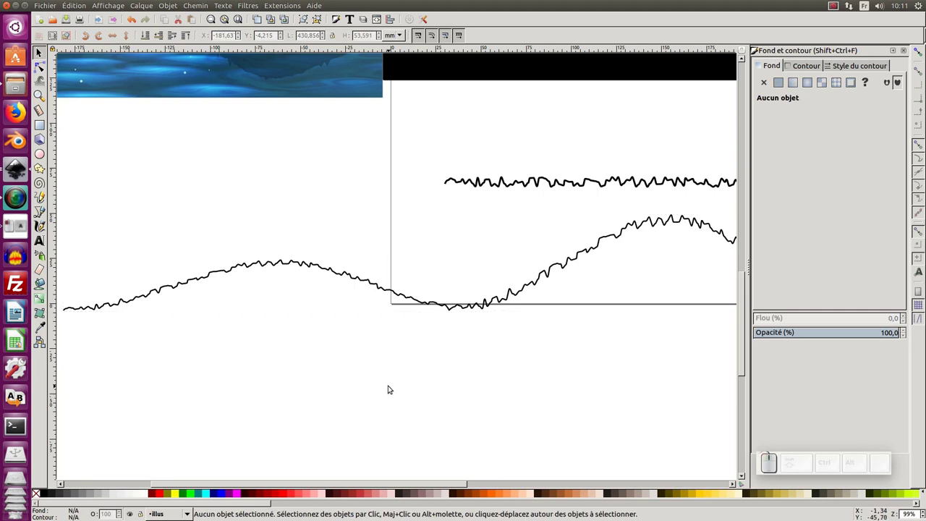
pyautogui.press('KP_Subtract')
pyautogui.middleClick(393, 376)
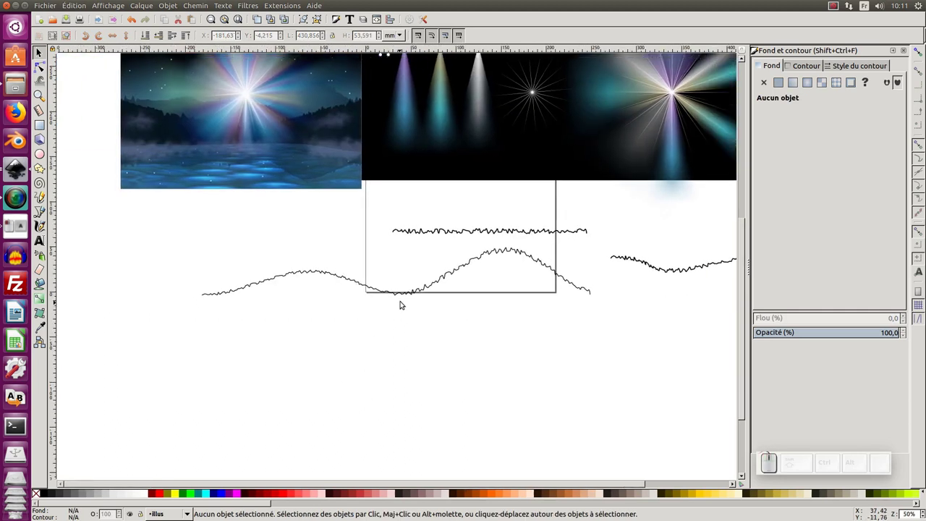
# Step: Close the ridge lines with straight Bezier segments into silhouettes and start node-editing the peak line
pyautogui.click(405, 298)
pyautogui.middleClick(319, 211)
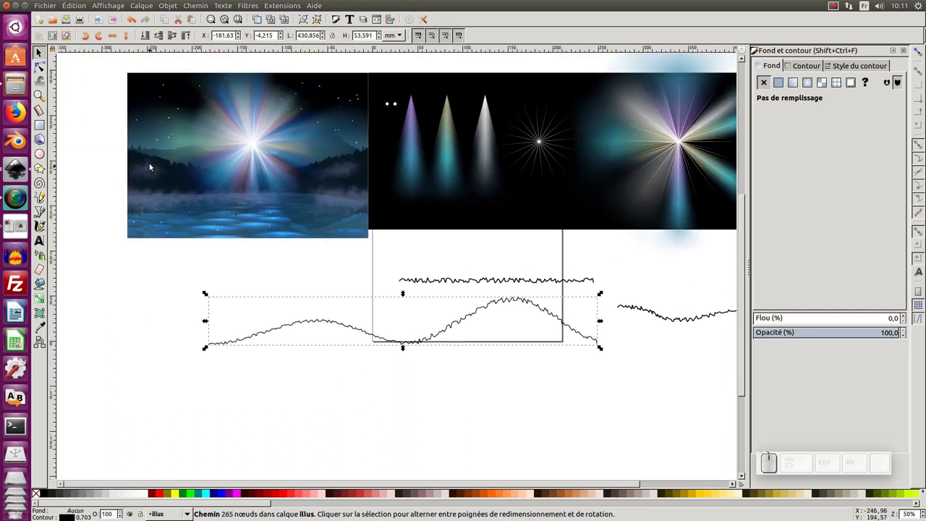
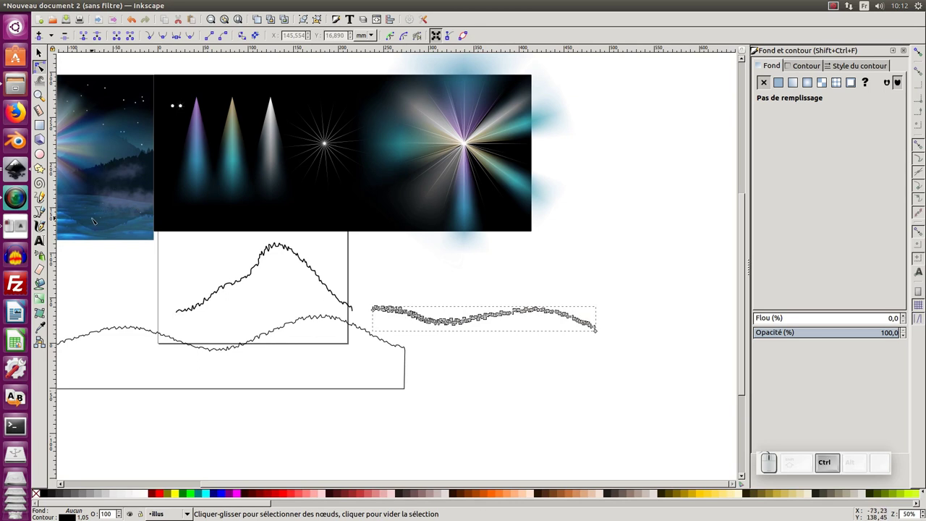
pyautogui.press('shift+F6')
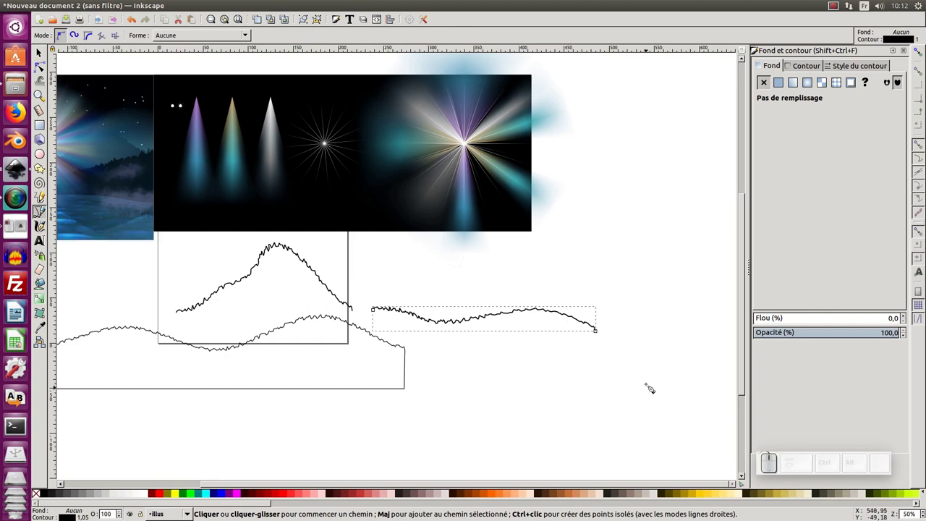
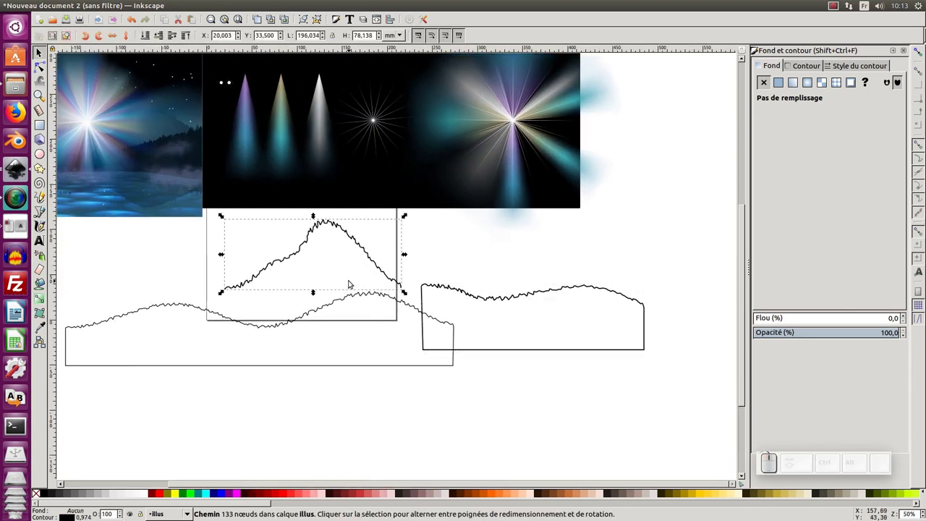
pyautogui.press('F2')
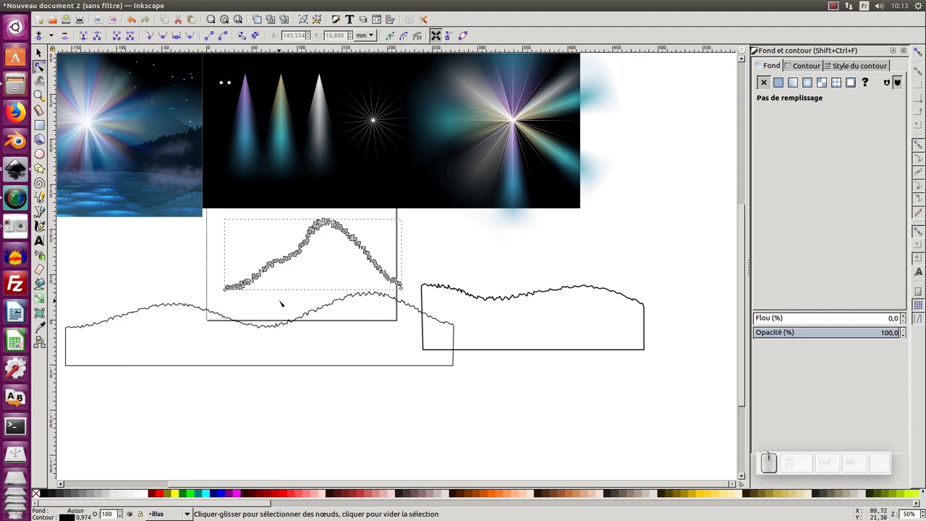
# Step: Select the peak line's nodes, then pick the dark night-blue from the reference image as fill
pyautogui.press('ctrl+a')
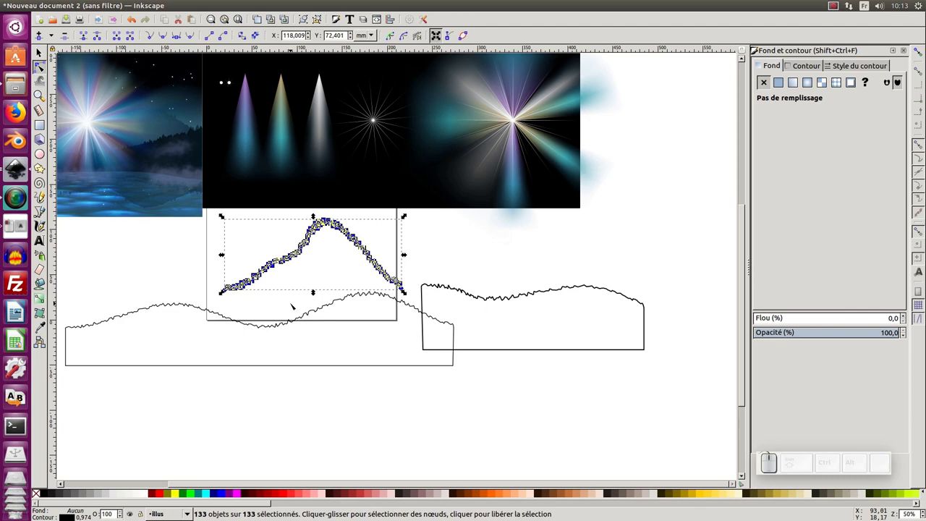
pyautogui.press('ctrl+j')
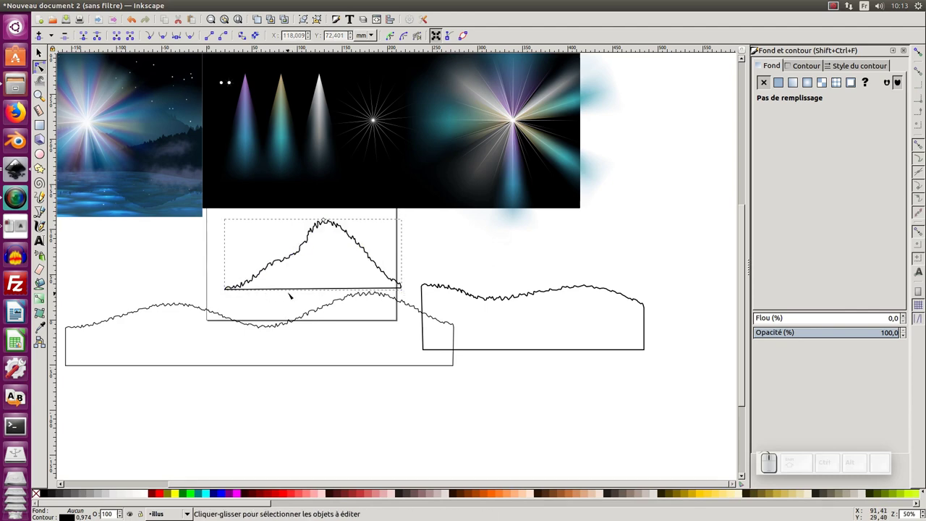
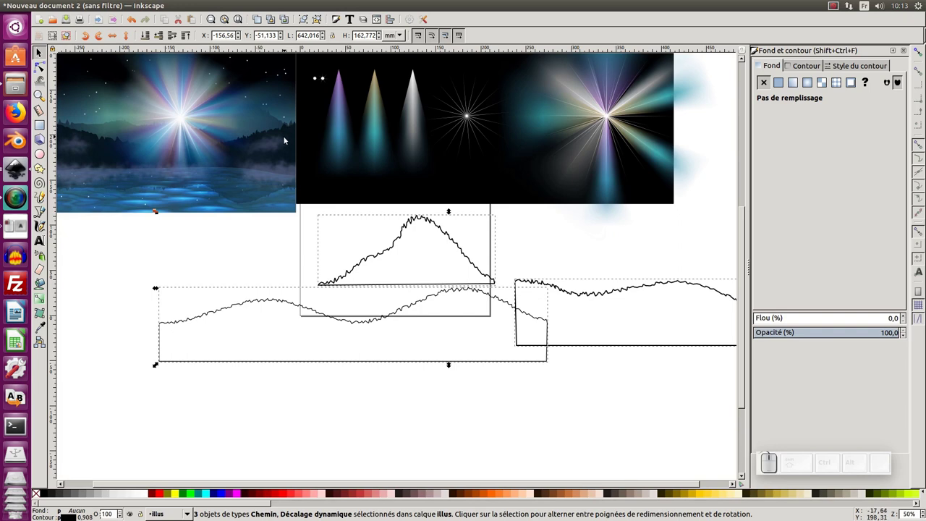
pyautogui.press('F7')
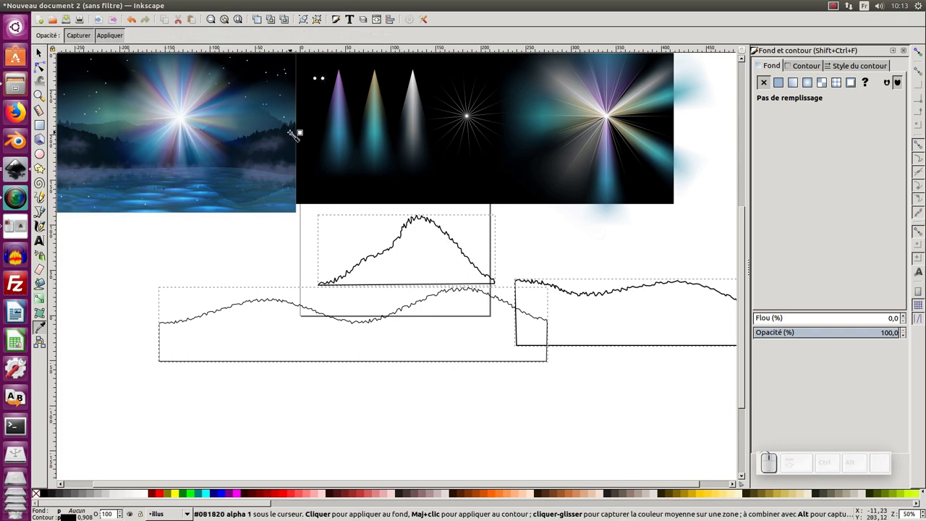
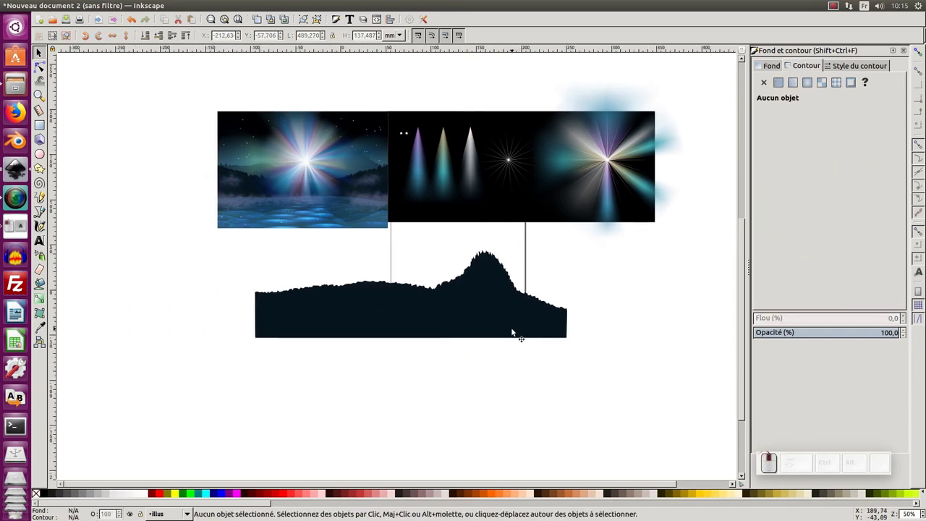
# Step: Lower the peaked silhouette behind the front hills with a lighter slate fill
pyautogui.click(496, 238)
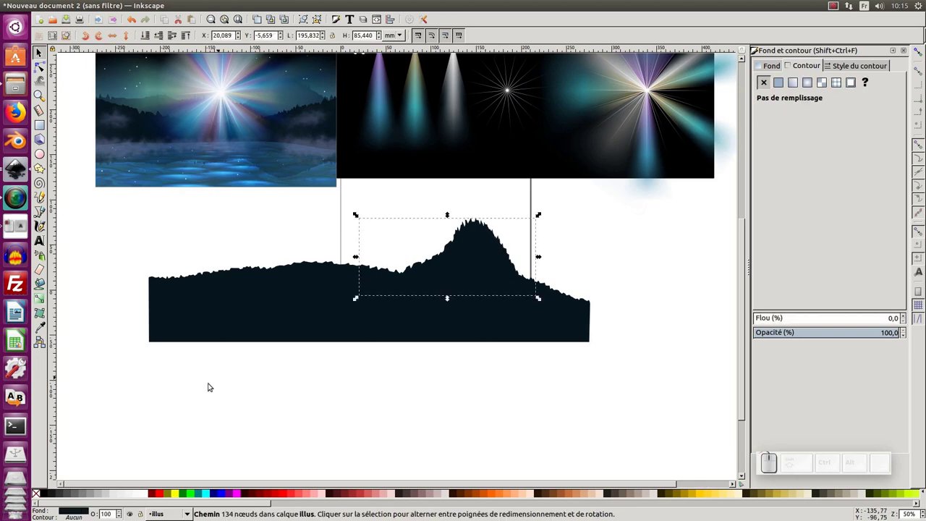
pyautogui.rightClick(105, 514)
pyautogui.click(122, 479)
pyautogui.click(320, 452)
# Step: Select the foreground hill and zoom out to view the three shaded silhouettes
pyautogui.click(342, 282)
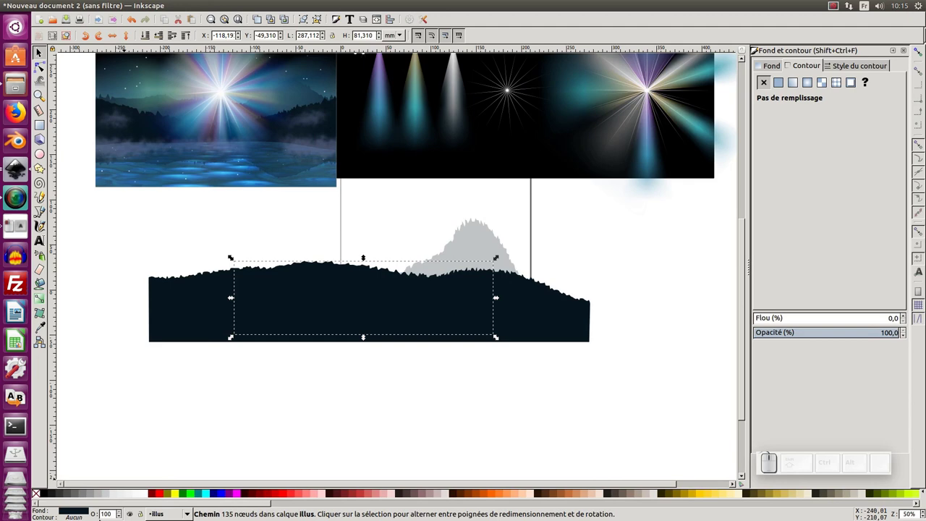
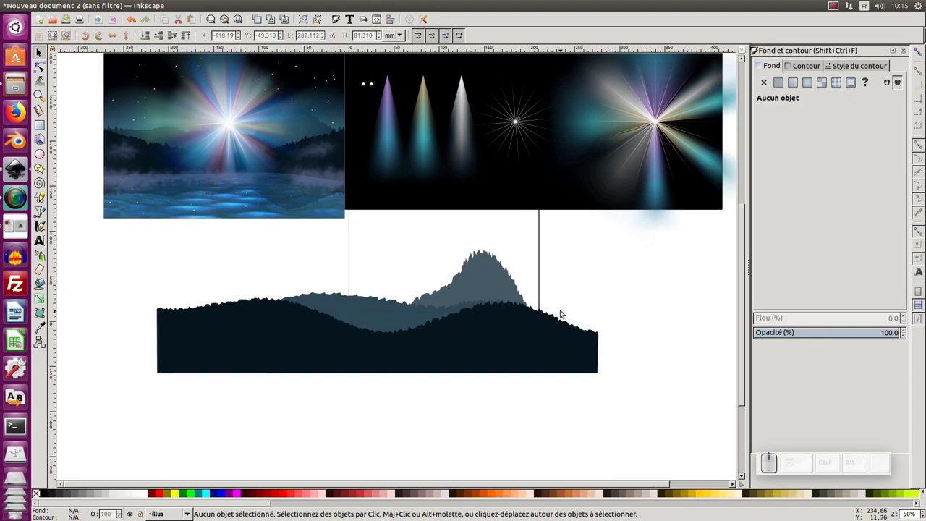
pyautogui.press('KP_Subtract')
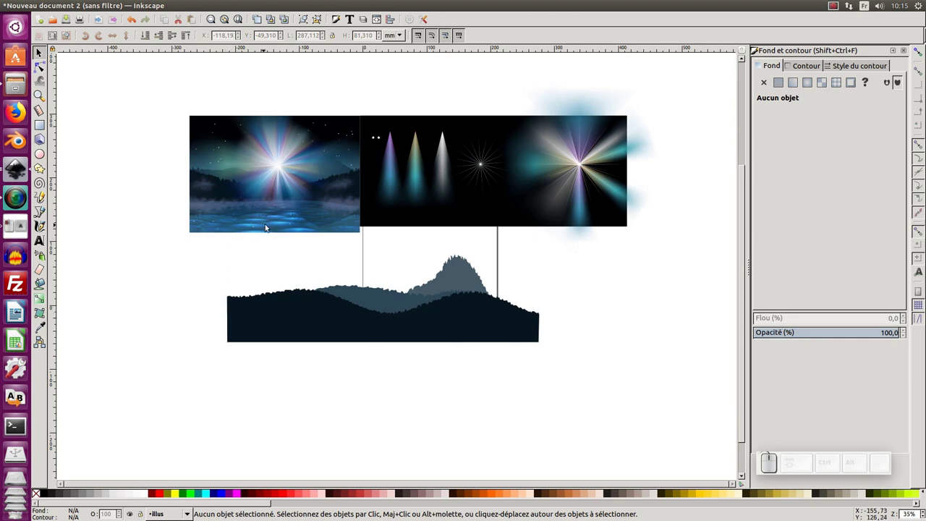
pyautogui.middleClick(261, 225)
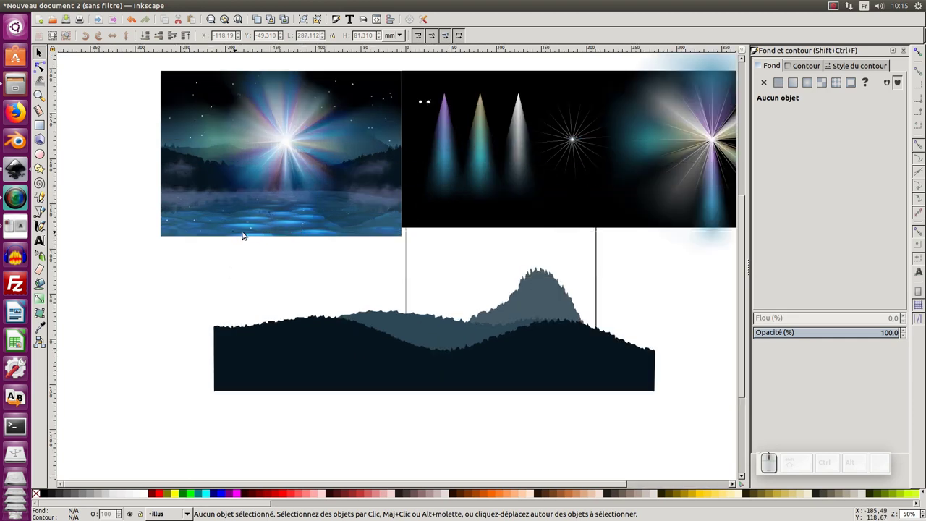
pyautogui.middleClick(288, 246)
pyautogui.middleClick(143, 203)
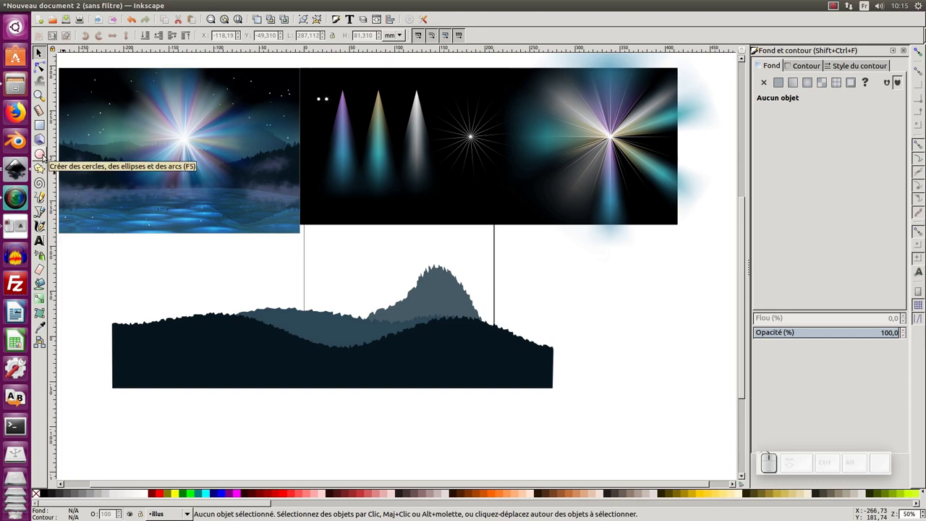
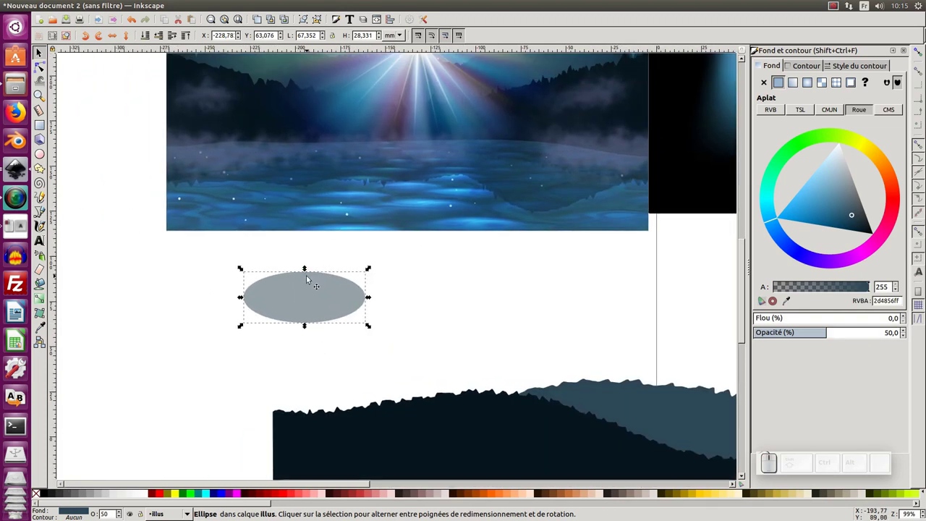
# Step: Flatten the new ellipse, fill it sky-blue from the image and apply a 1-row mesh gradient
pyautogui.moveTo(308, 325); pyautogui.dragTo(244, 328)
pyautogui.click(46, 328)
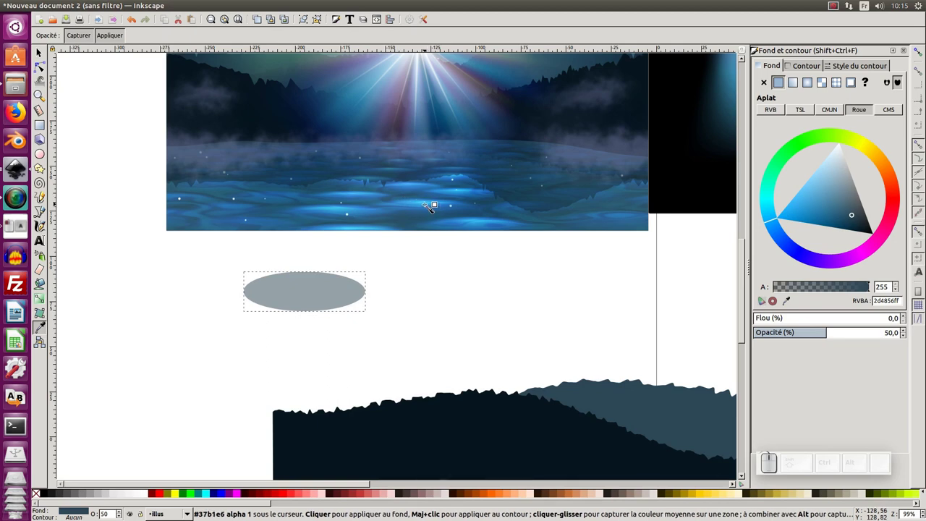
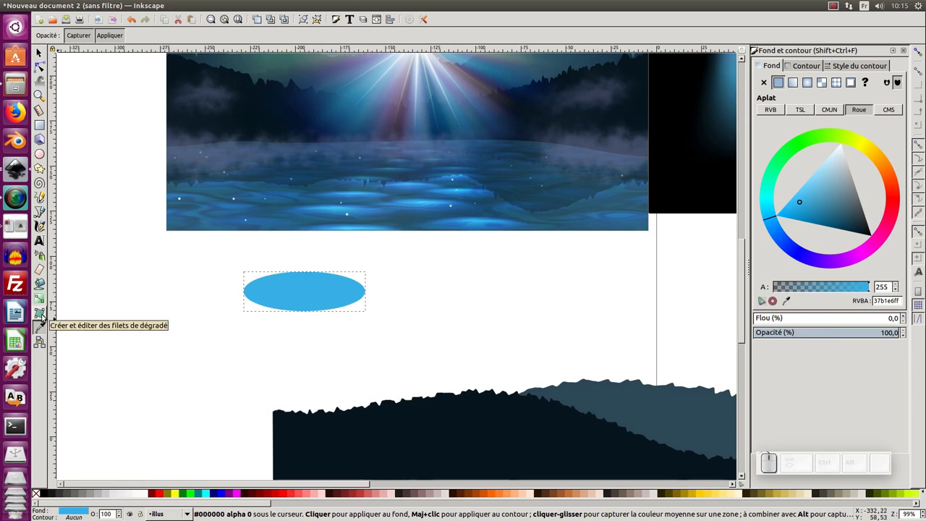
pyautogui.click(44, 318)
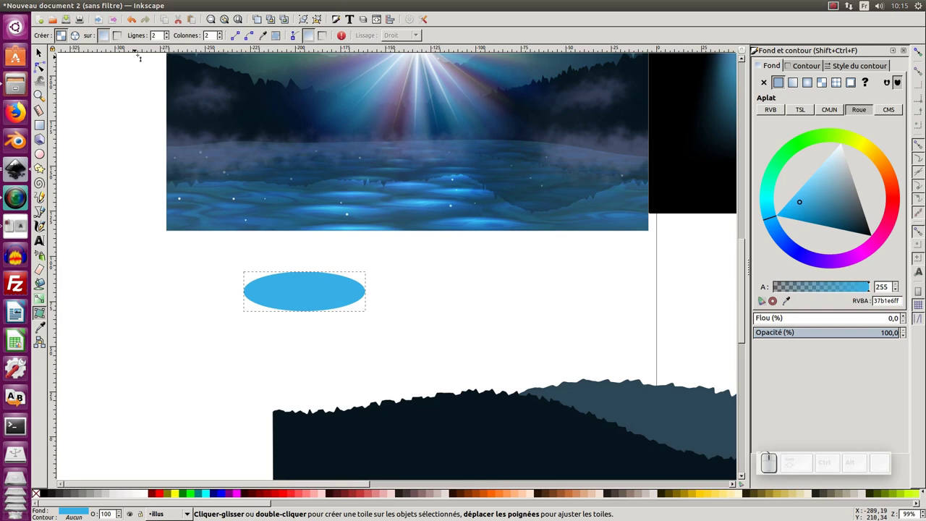
pyautogui.click(171, 39)
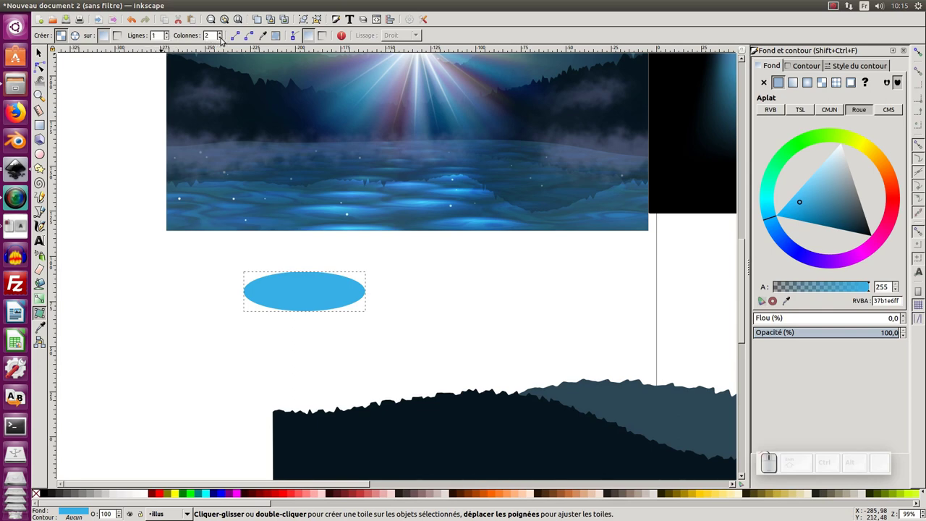
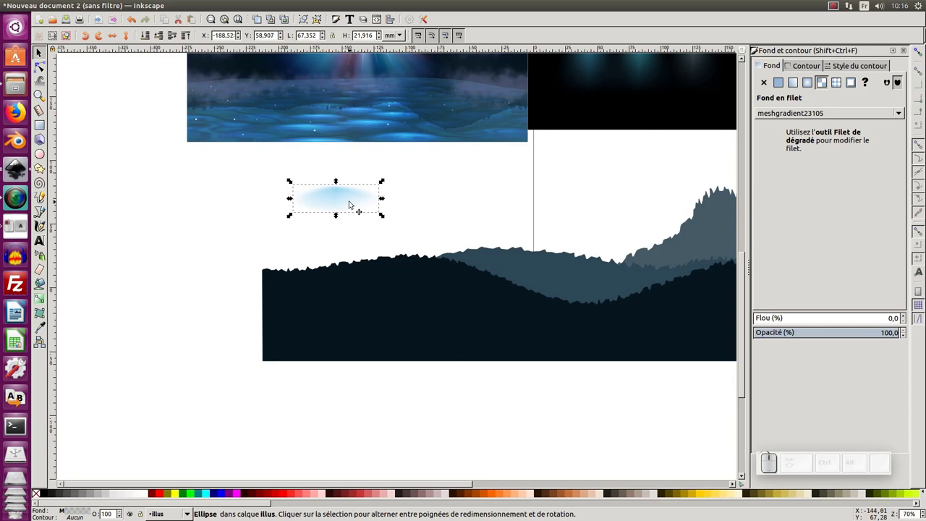
# Step: Move the glow ellipse onto the hills and then up into the sky
pyautogui.moveTo(345, 198); pyautogui.dragTo(428, 308)
pyautogui.click(431, 316)
pyautogui.press('F2')
pyautogui.press('F1')
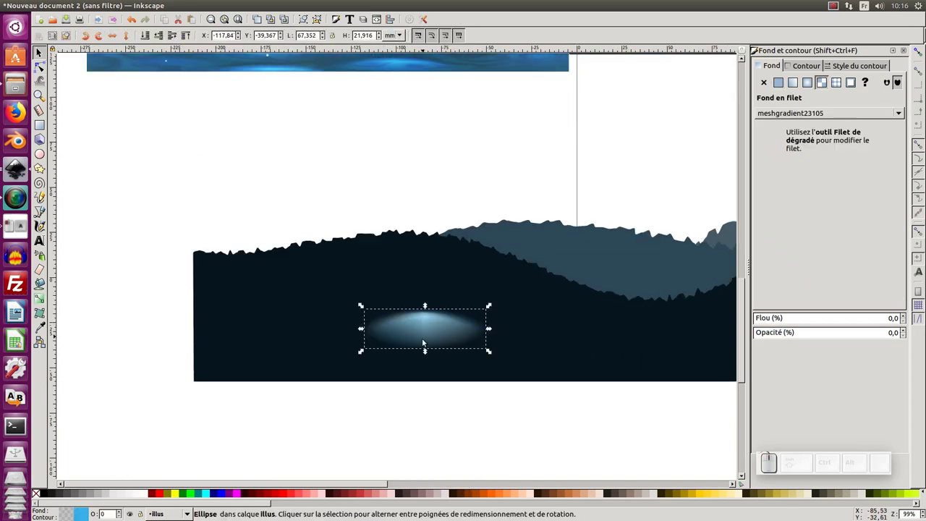
pyautogui.moveTo(429, 354); pyautogui.dragTo(437, 279)
pyautogui.moveTo(436, 279); pyautogui.dragTo(421, 298)
pyautogui.press('KP_Subtract')
pyautogui.click(401, 220)
# Step: Stretch the black backdrop down behind the hills and squash the ellipse into a thin ripple
pyautogui.click(489, 169)
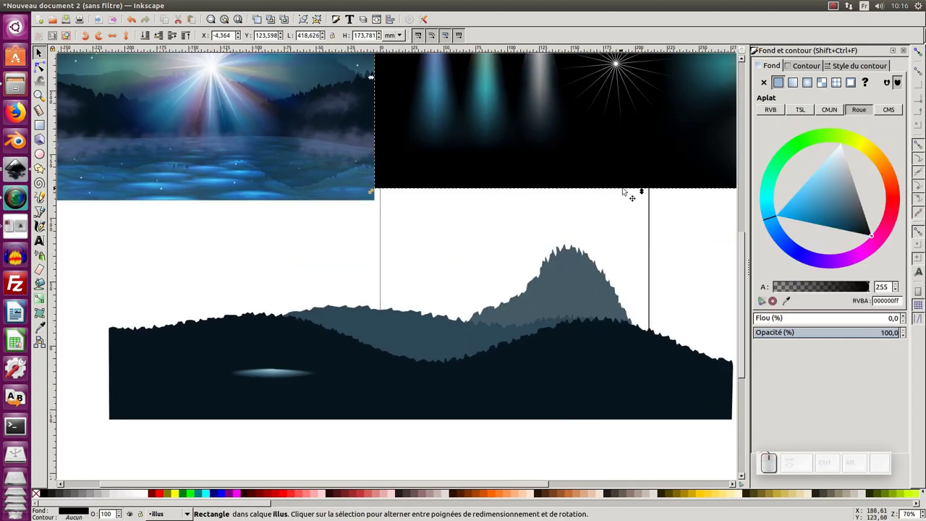
pyautogui.moveTo(646, 193); pyautogui.dragTo(293, 366)
pyautogui.moveTo(272, 374); pyautogui.dragTo(426, 221)
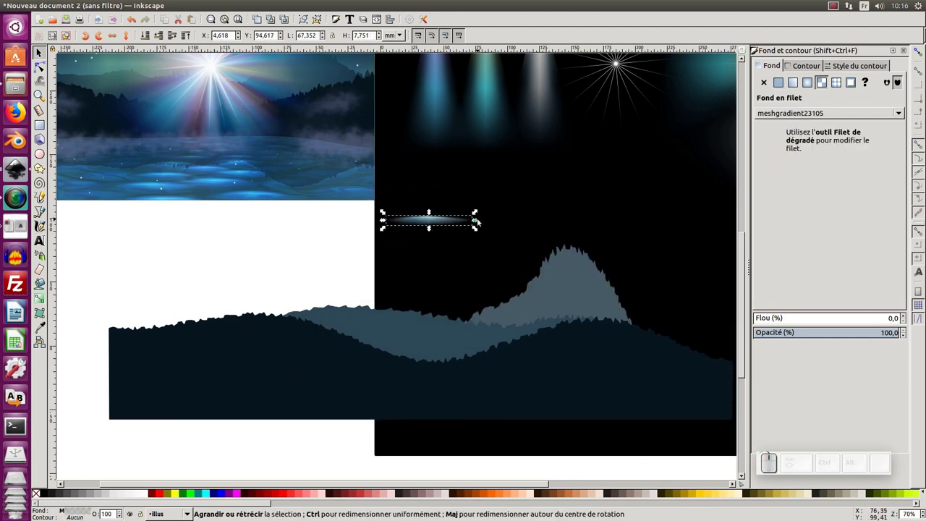
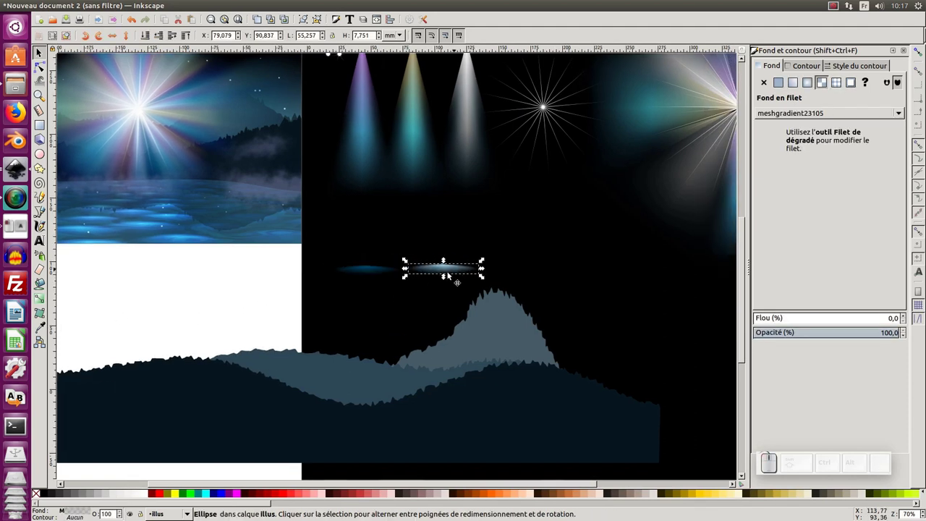
# Step: Position the ripple ellipse and duplicate it twice, shrinking and placing the copies nearby
pyautogui.click(175, 225)
pyautogui.click(429, 265)
pyautogui.moveTo(447, 270); pyautogui.dragTo(489, 250)
pyautogui.press('space')
pyautogui.click(503, 251)
pyautogui.moveTo(455, 262); pyautogui.dragTo(465, 248)
pyautogui.press('space')
pyautogui.click(466, 248)
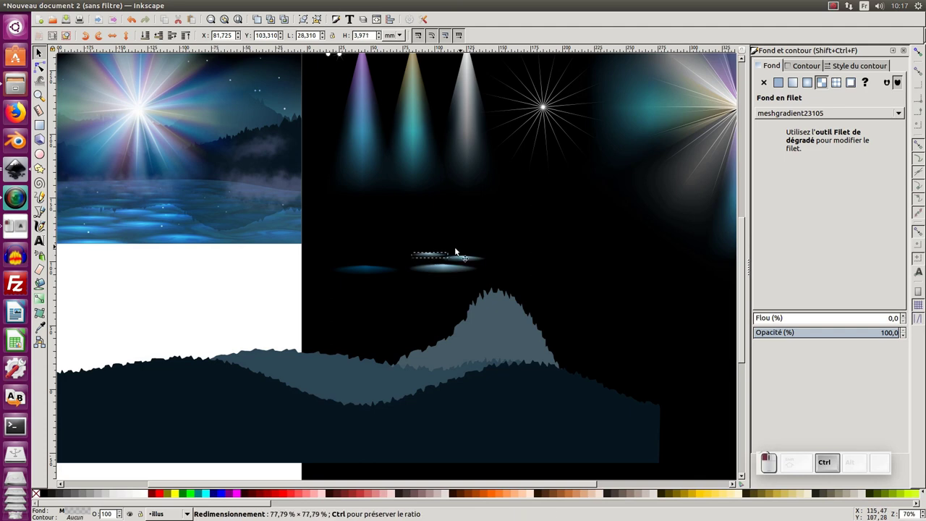
pyautogui.moveTo(436, 257); pyautogui.dragTo(470, 248)
# Step: Duplicate more ripples, resizing one and placing them among the growing cluster
pyautogui.press('ctrl+space')
pyautogui.click(474, 247)
pyautogui.moveTo(453, 254); pyautogui.dragTo(457, 266)
pyautogui.press('ctrl+space')
pyautogui.click(432, 271)
pyautogui.press('ctrl+d')
pyautogui.moveTo(451, 270); pyautogui.dragTo(505, 266)
pyautogui.middleClick(505, 266)
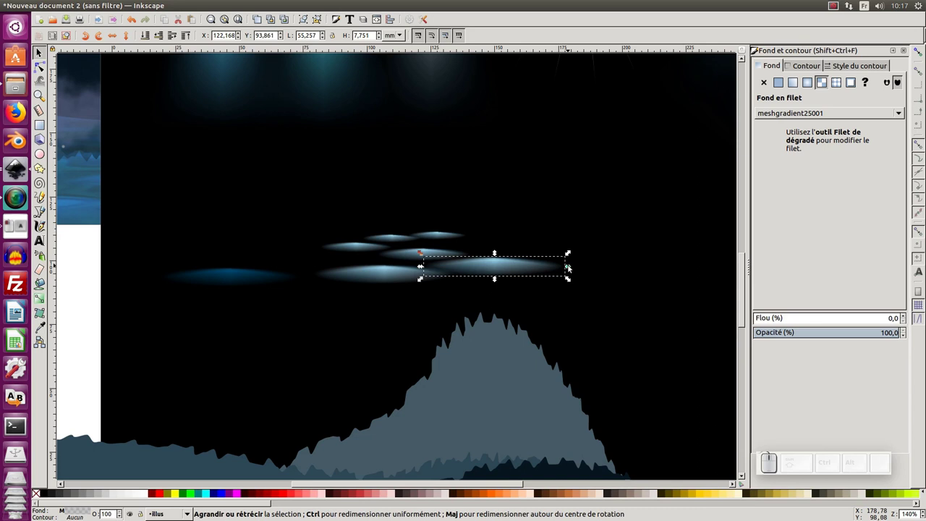
pyautogui.moveTo(571, 269); pyautogui.dragTo(521, 269)
pyautogui.moveTo(523, 270); pyautogui.dragTo(453, 256)
# Step: Make three further ripple copies, shrinking one small and arranging them in the cluster
pyautogui.click(435, 236)
pyautogui.click(447, 236)
pyautogui.click(441, 226)
pyautogui.click(399, 239)
pyautogui.press('ctrl+d')
pyautogui.moveTo(399, 240); pyautogui.dragTo(234, 287)
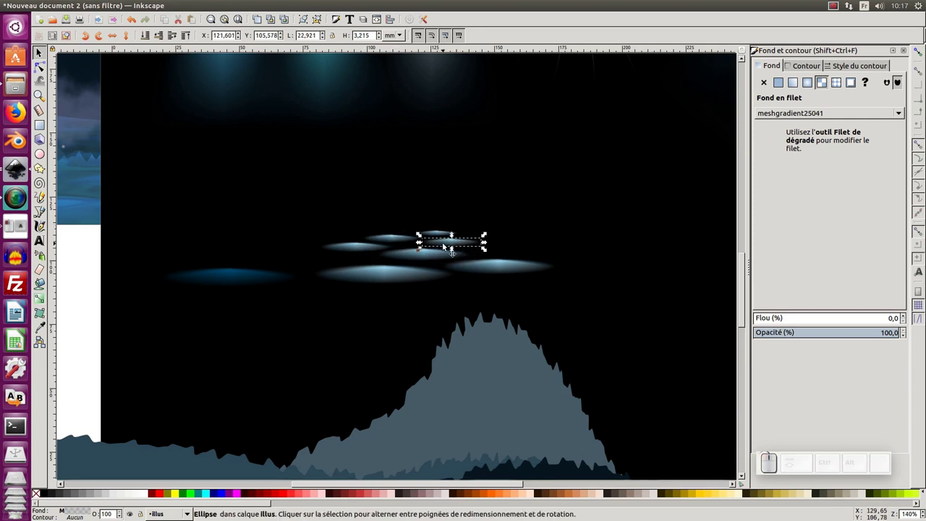
pyautogui.click(441, 234)
pyautogui.press('ctrl+d')
pyautogui.moveTo(440, 234); pyautogui.dragTo(416, 255)
pyautogui.click(416, 255)
pyautogui.press('ctrl+d')
pyautogui.moveTo(433, 254); pyautogui.dragTo(437, 260)
pyautogui.middleClick(479, 273)
# Step: Add resized ripple copies toward the cluster's left, stretching one wider
pyautogui.click(342, 283)
pyautogui.press('ctrl+d')
pyautogui.moveTo(323, 281); pyautogui.dragTo(370, 244)
pyautogui.moveTo(374, 243); pyautogui.dragTo(278, 262)
pyautogui.moveTo(278, 260); pyautogui.dragTo(367, 264)
pyautogui.moveTo(369, 264); pyautogui.dragTo(341, 245)
pyautogui.press('space')
pyautogui.click(320, 241)
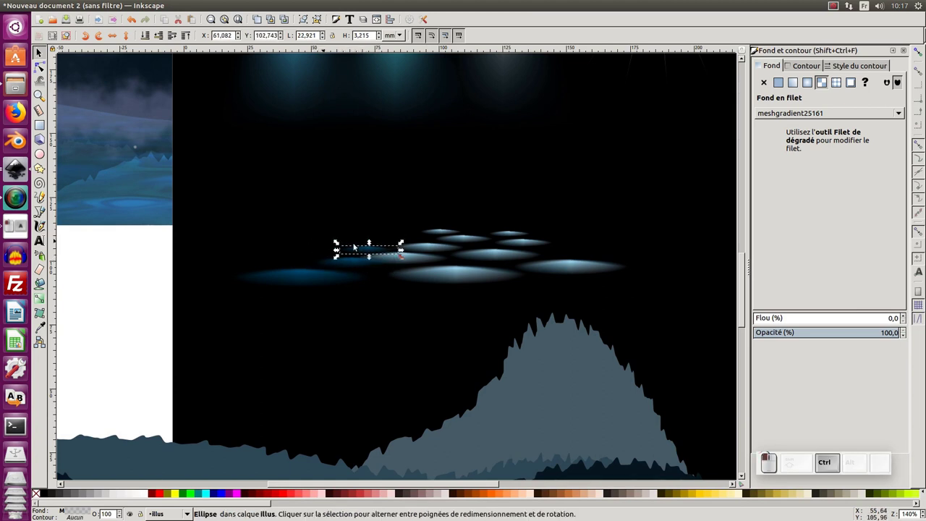
pyautogui.moveTo(376, 251); pyautogui.dragTo(335, 262)
pyautogui.press('space')
pyautogui.press('space')
pyautogui.moveTo(306, 273); pyautogui.dragTo(359, 251)
pyautogui.press('space')
pyautogui.moveTo(351, 249); pyautogui.dragTo(288, 266)
# Step: Duplicate and widen ripples near the top, undoing one copy and resizing another
pyautogui.click(287, 265)
pyautogui.press('ctrl+d')
pyautogui.moveTo(286, 260); pyautogui.dragTo(386, 236)
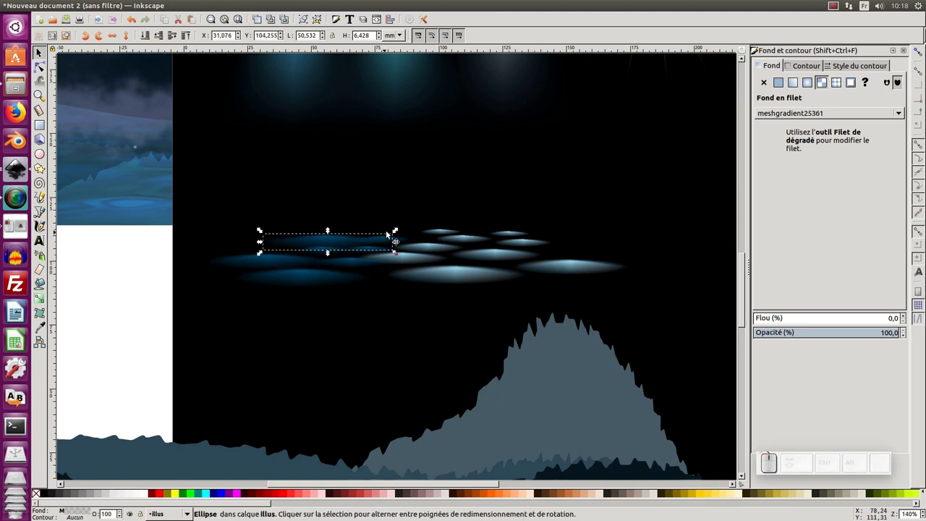
pyautogui.moveTo(397, 233); pyautogui.dragTo(329, 246)
pyautogui.moveTo(329, 245); pyautogui.dragTo(361, 248)
pyautogui.press('ctrl+d')
pyautogui.moveTo(342, 243); pyautogui.dragTo(346, 230)
pyautogui.click(348, 228)
pyautogui.press('ctrl+z')
pyautogui.click(312, 234)
pyautogui.moveTo(351, 226); pyautogui.dragTo(307, 237)
pyautogui.moveTo(307, 235); pyautogui.dragTo(384, 234)
# Step: Place the last ripple copies at the cluster's right, shrinking one small
pyautogui.click(403, 241)
pyautogui.middleClick(417, 243)
pyautogui.press('ctrl+d')
pyautogui.moveTo(378, 237); pyautogui.dragTo(461, 224)
pyautogui.moveTo(464, 222); pyautogui.dragTo(416, 231)
pyautogui.moveTo(424, 234); pyautogui.dragTo(473, 227)
pyautogui.click(480, 227)
pyautogui.moveTo(433, 238); pyautogui.dragTo(406, 222)
pyautogui.press('space')
pyautogui.press('F1')
pyautogui.press('KP_Subtract')
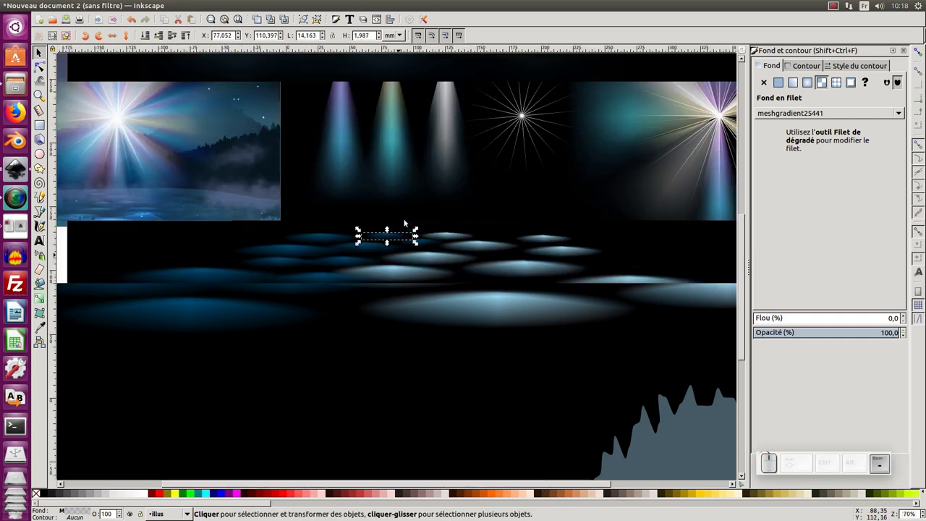
pyautogui.moveTo(221, 295); pyautogui.dragTo(426, 257)
pyautogui.middleClick(426, 256)
# Step: Select all ten ripple ellipses together as the shimmering water cluster
pyautogui.click(365, 302)
pyautogui.press('KP_Subtract')
pyautogui.press('ctrl+d')
pyautogui.click(376, 290)
pyautogui.press('h')
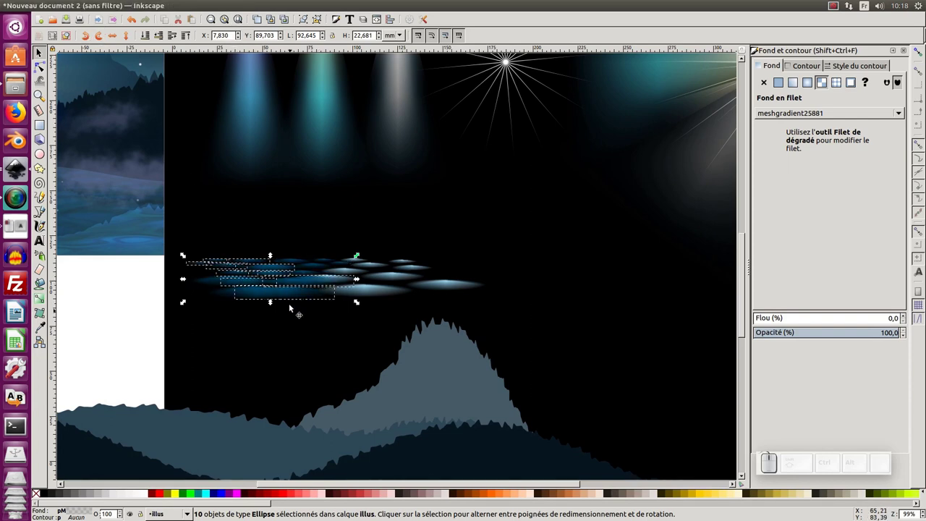
pyautogui.moveTo(296, 291); pyautogui.dragTo(525, 255)
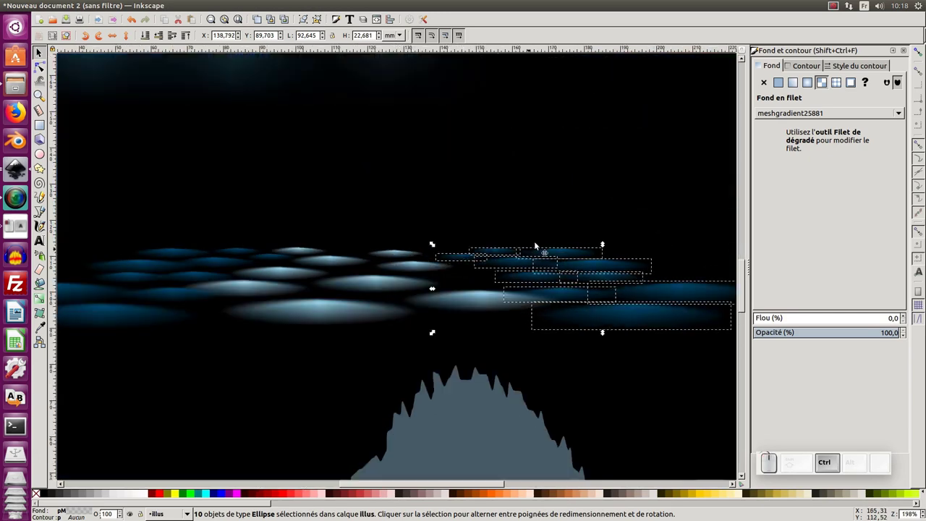
pyautogui.click(539, 233)
pyautogui.click(533, 285)
pyautogui.press('ctrl+d')
pyautogui.moveTo(540, 277); pyautogui.dragTo(524, 263)
pyautogui.click(523, 263)
pyautogui.press('ctrl+d')
pyautogui.moveTo(520, 265); pyautogui.dragTo(414, 269)
pyautogui.click(415, 268)
pyautogui.press('ctrl+d')
pyautogui.moveTo(424, 267); pyautogui.dragTo(396, 257)
pyautogui.click(402, 262)
pyautogui.moveTo(360, 270); pyautogui.dragTo(380, 261)
pyautogui.press('space')
pyautogui.press('F1')
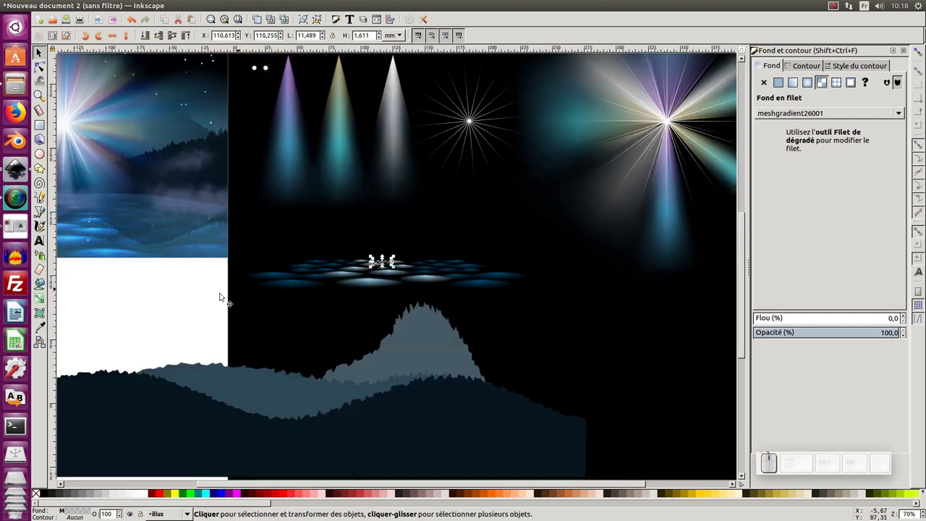
pyautogui.click(184, 301)
pyautogui.moveTo(176, 304); pyautogui.dragTo(558, 254)
pyautogui.press('ctrl+g')
pyautogui.press('KP_Subtract')
pyautogui.click(270, 281)
pyautogui.middleClick(290, 276)
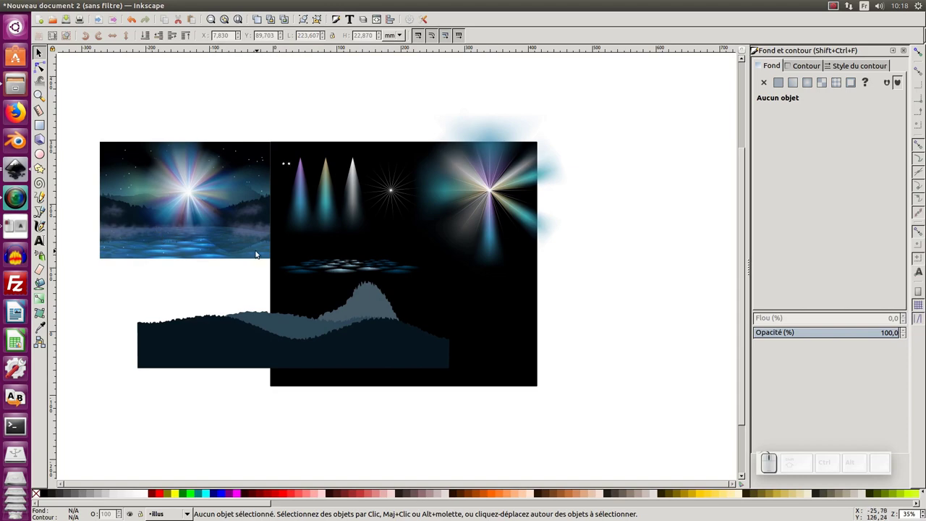
# Step: Glance at the reference landscape's edge-blur filter note and return to the composite document
pyautogui.click(20, 169)
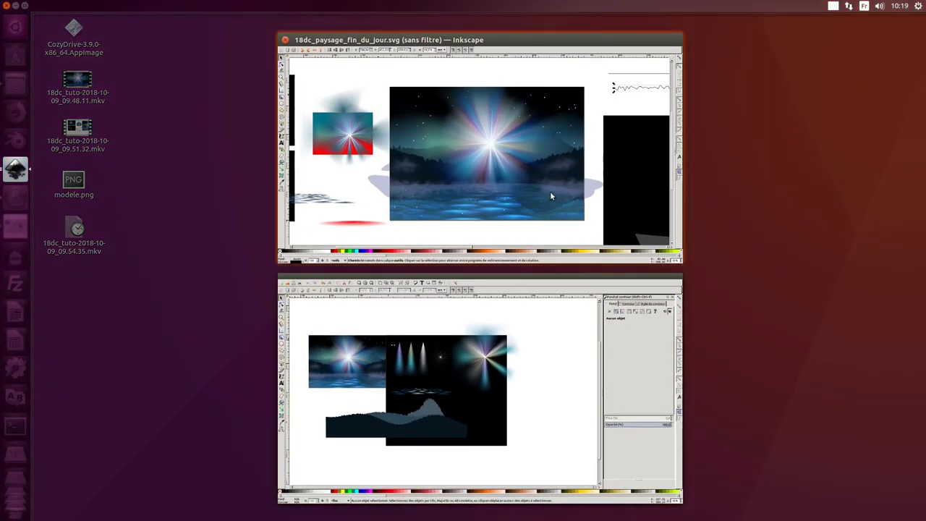
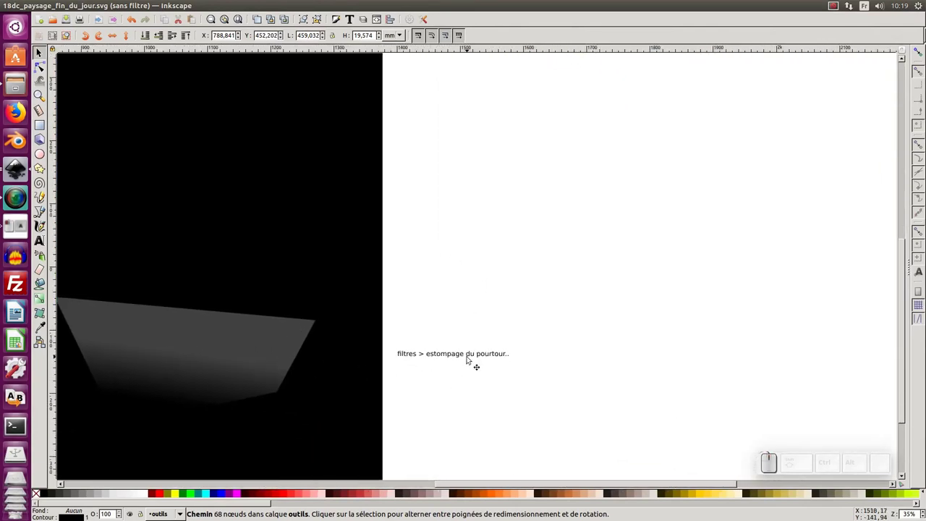
pyautogui.press('alt+Tab')
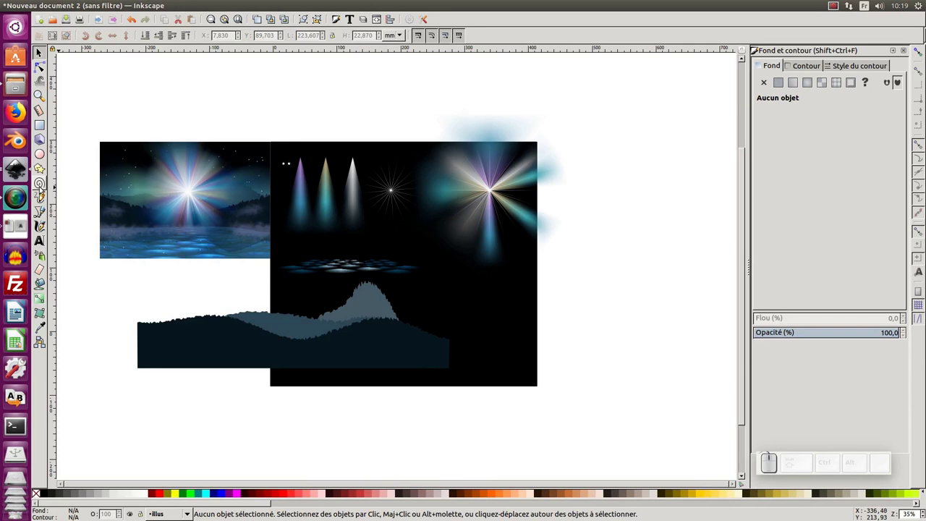
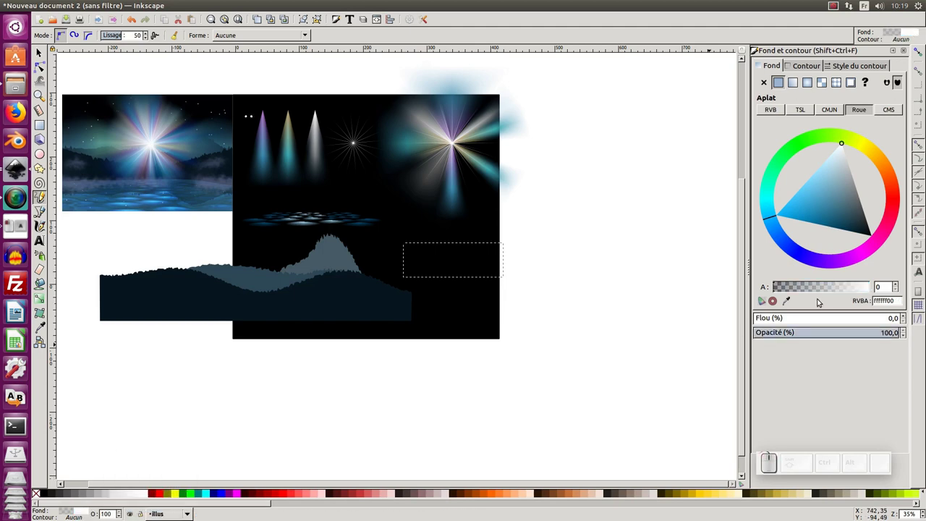
# Step: Make the mist blob's fill opaque white (alpha 255) and peek at the Filtres categories
pyautogui.click(783, 289)
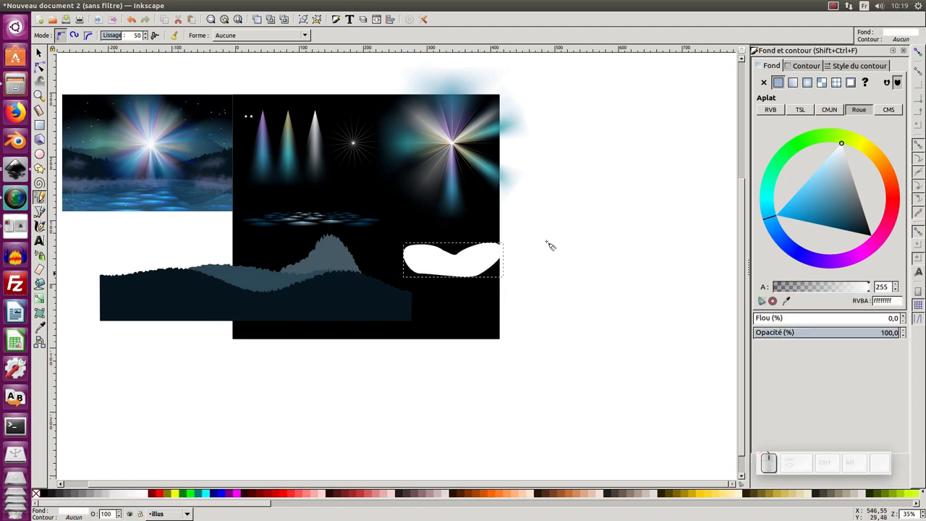
pyautogui.click(277, 7)
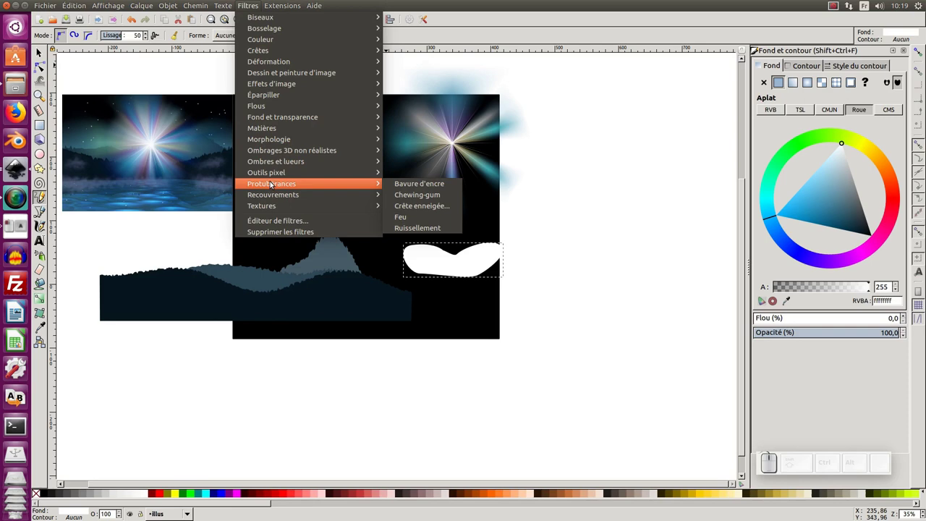
pyautogui.click(42, 57)
# Step: Reread the reference's edge-blur filter note and return with the white blob selected
pyautogui.press('alt+Tab')
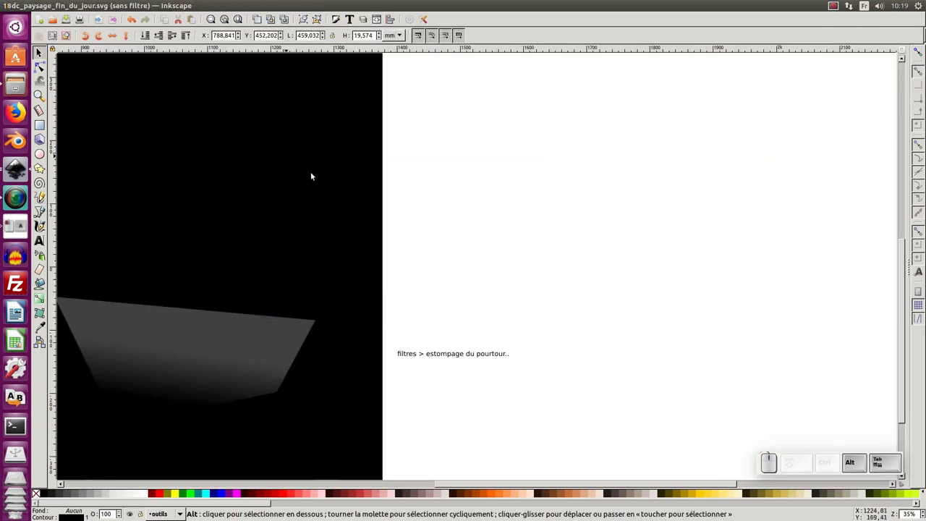
pyautogui.press('alt+Tab')
# Step: Apply Filtres > Estompage du pourtour to the white blob with Aperçu en direct enabled
pyautogui.click(252, 6)
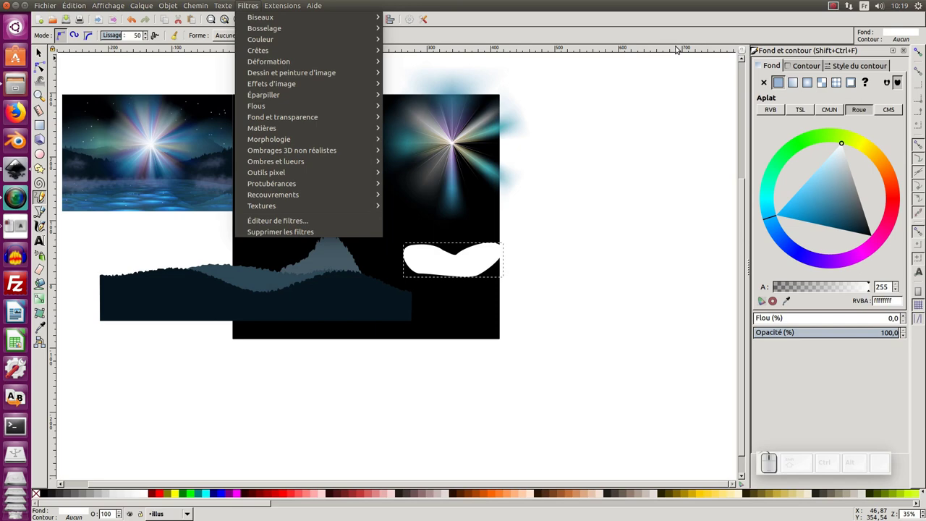
pyautogui.click(846, 22)
pyautogui.click(256, 5)
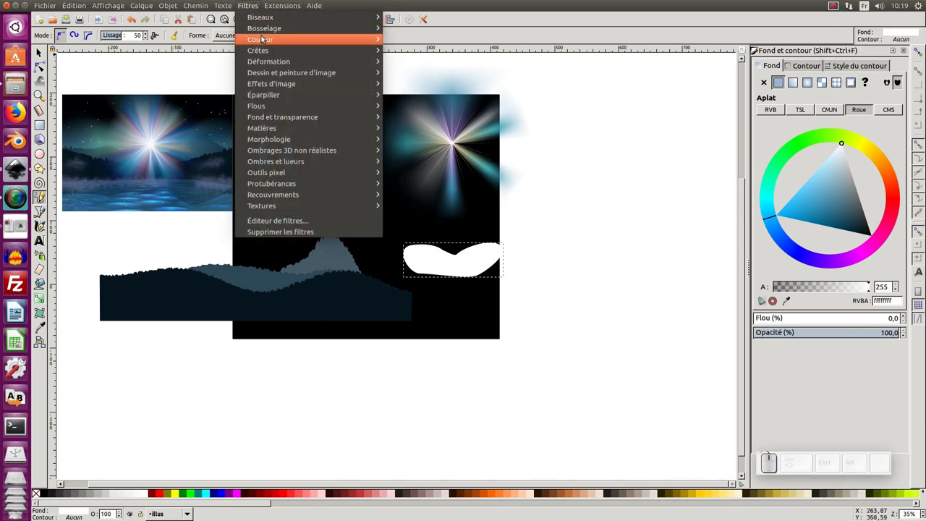
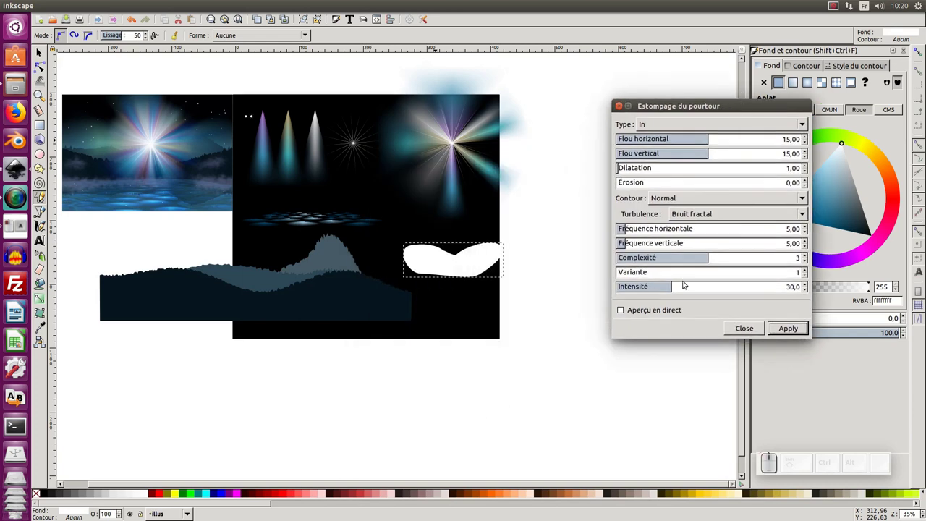
pyautogui.click(626, 313)
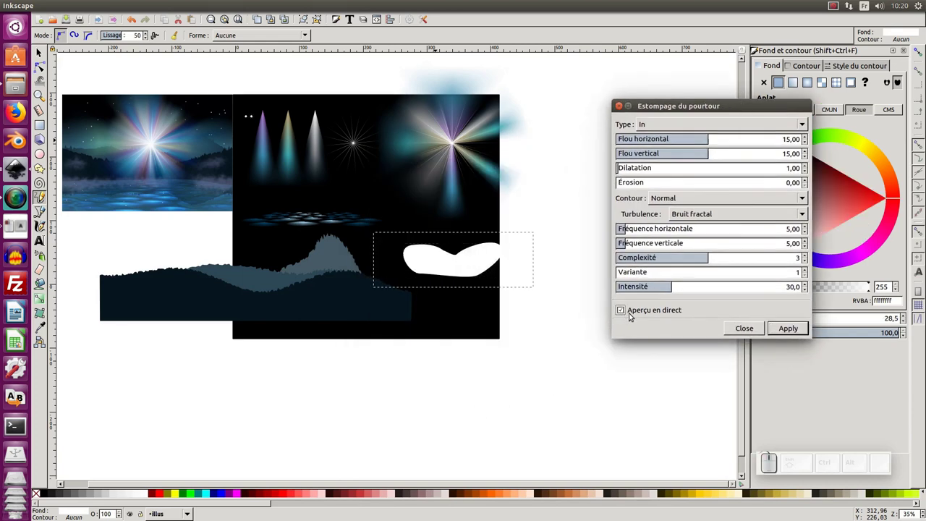
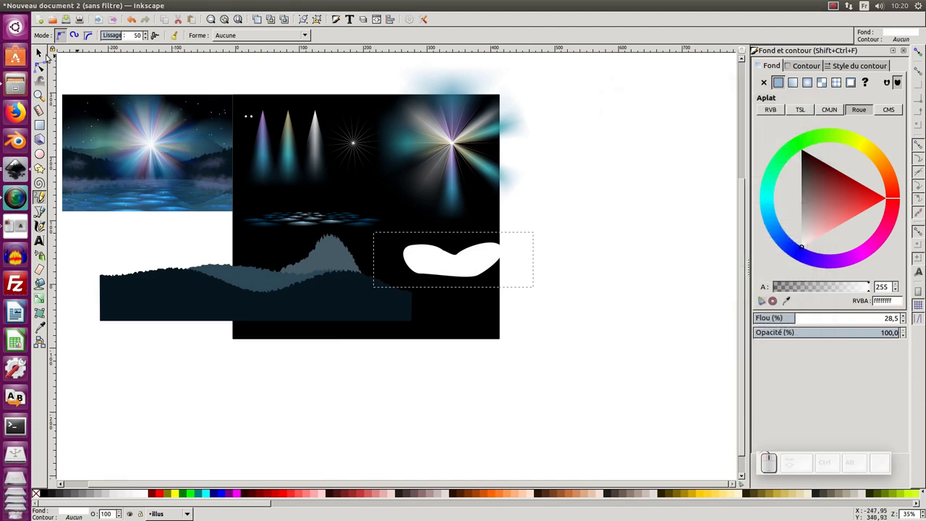
# Step: Select the blob and set Affichage > Mode d'affichage to Normal so filter effects render as mist
pyautogui.click(44, 56)
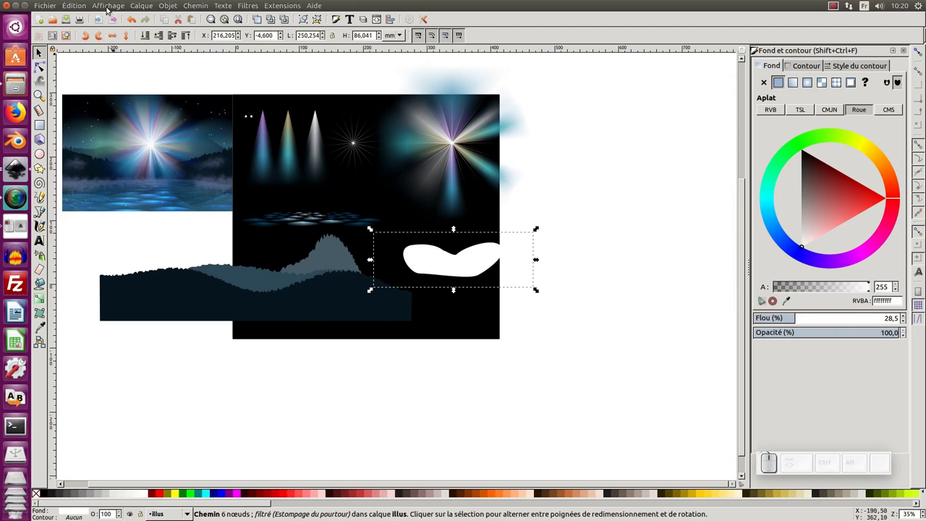
pyautogui.click(108, 10)
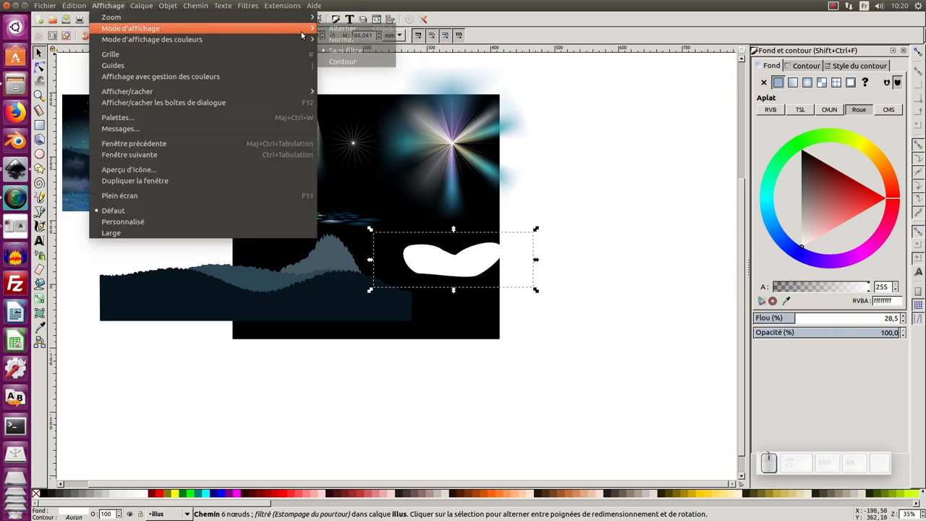
pyautogui.click(352, 46)
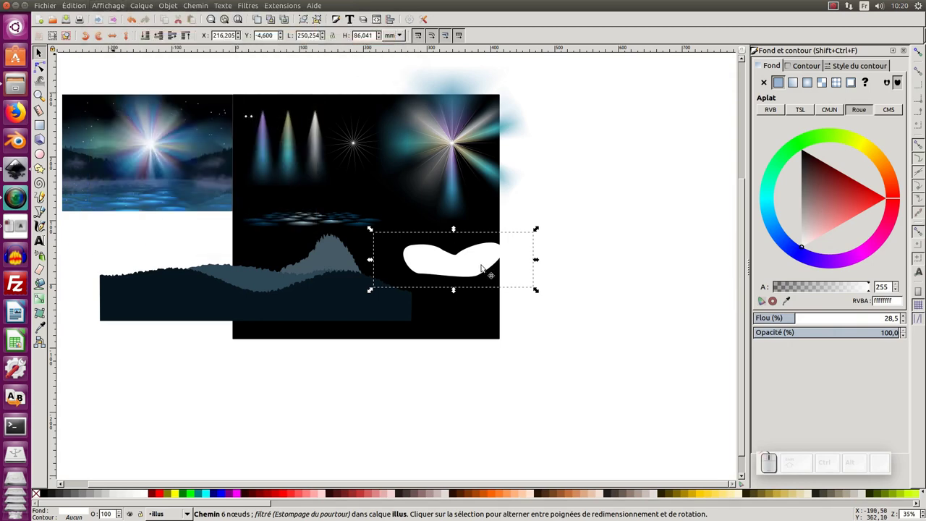
pyautogui.click(471, 267)
pyautogui.click(456, 263)
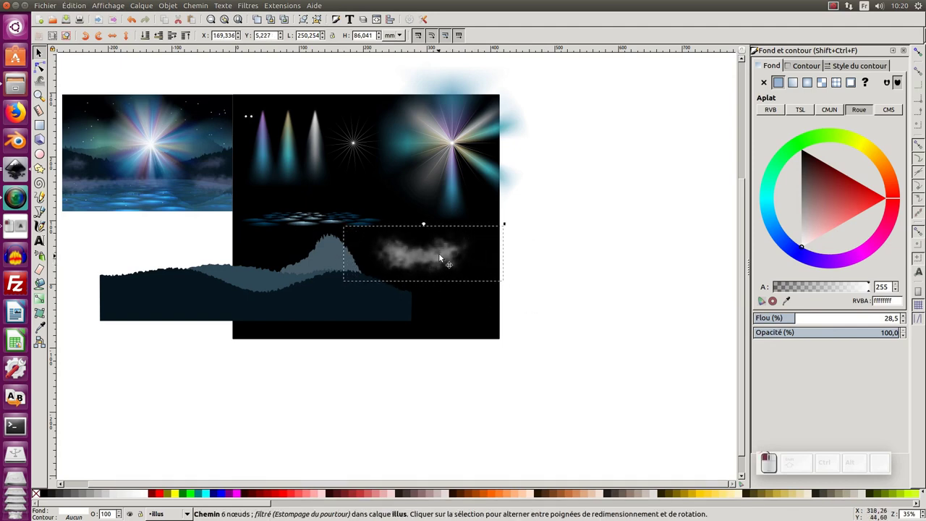
# Step: Nudge the mist cloud into place below the right-hand starburst and deselect
pyautogui.click(446, 245)
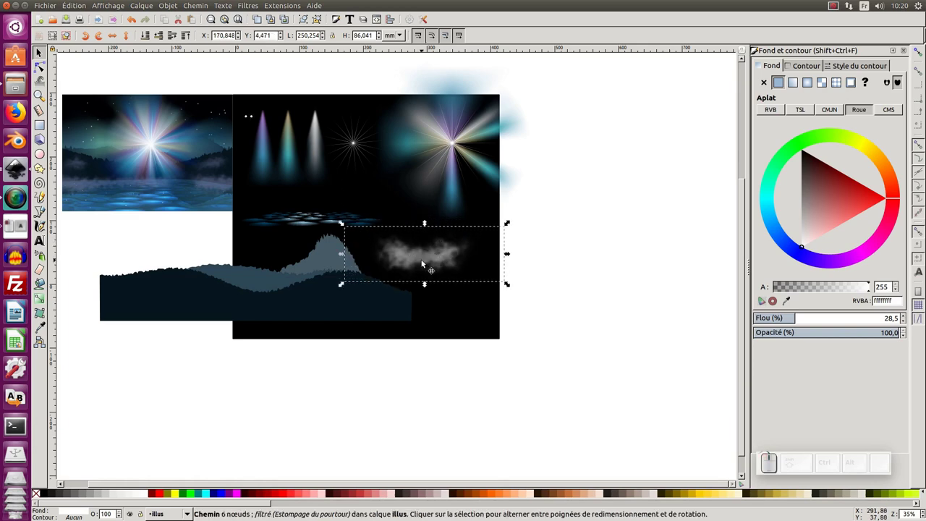
pyautogui.click(306, 24)
pyautogui.moveTo(442, 261); pyautogui.dragTo(456, 251)
pyautogui.moveTo(453, 249); pyautogui.dragTo(423, 239)
pyautogui.moveTo(423, 238); pyautogui.dragTo(415, 253)
pyautogui.moveTo(416, 253); pyautogui.dragTo(446, 257)
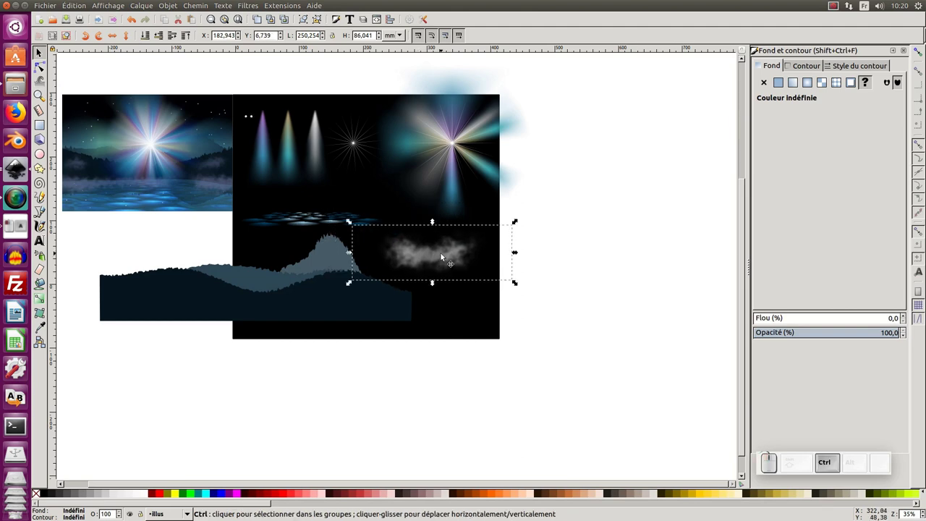
pyautogui.click(590, 259)
pyautogui.middleClick(540, 256)
pyautogui.middleClick(362, 212)
pyautogui.middleClick(344, 216)
pyautogui.middleClick(337, 180)
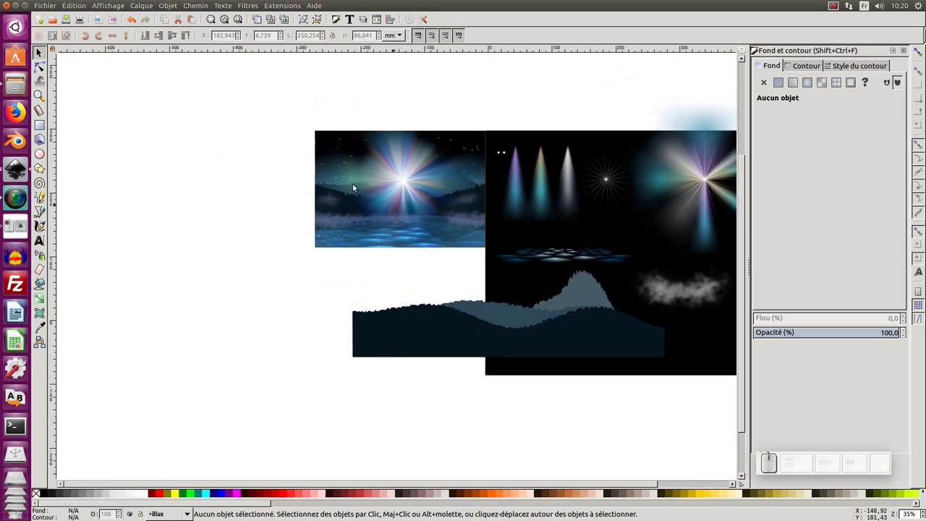
# Step: Give the new sky rectangle's gradient bottom stop the blue-grey sampled from the reference scene
pyautogui.click(502, 236)
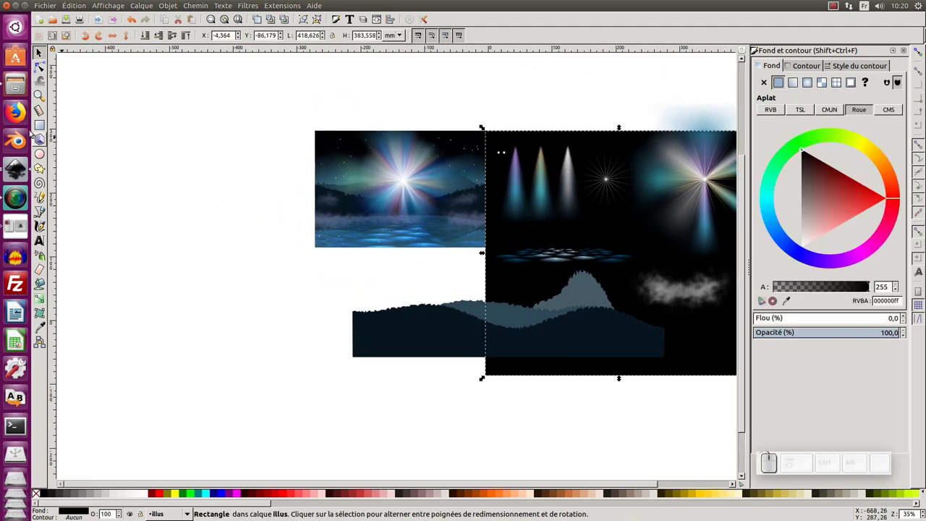
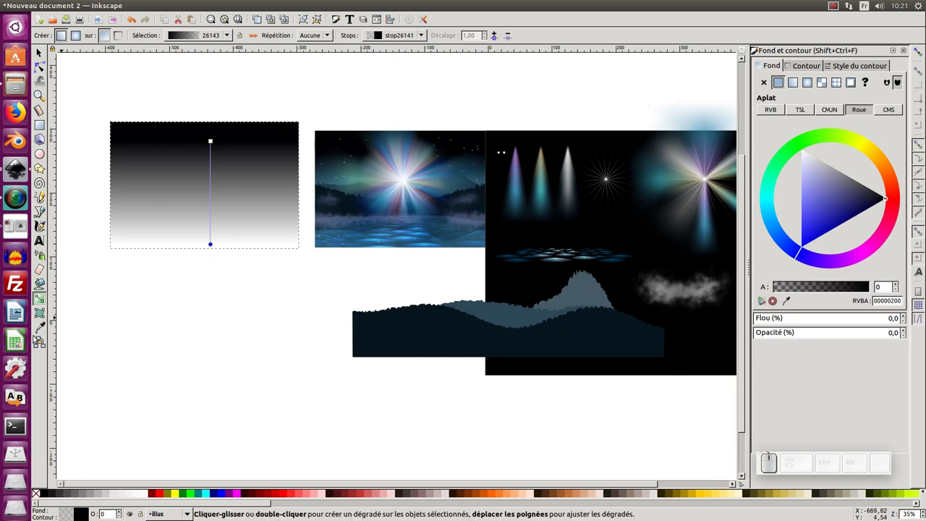
pyautogui.click(38, 330)
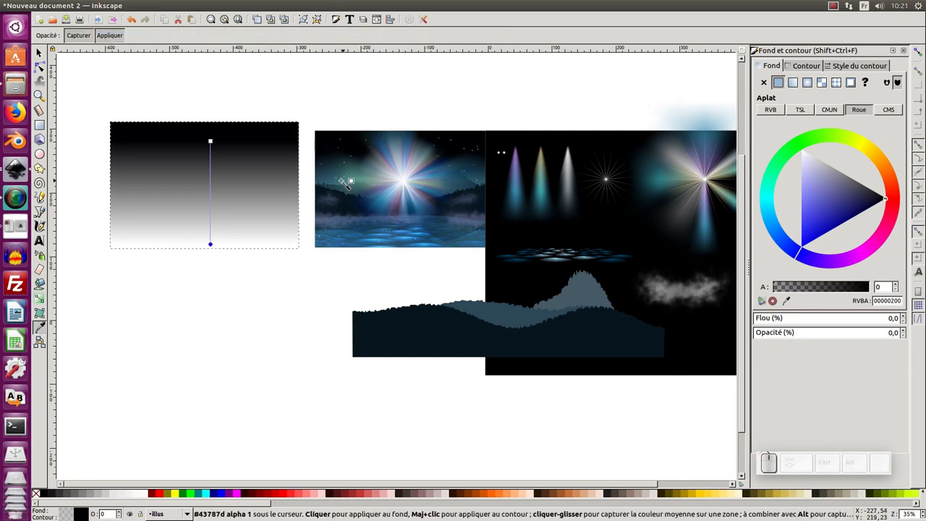
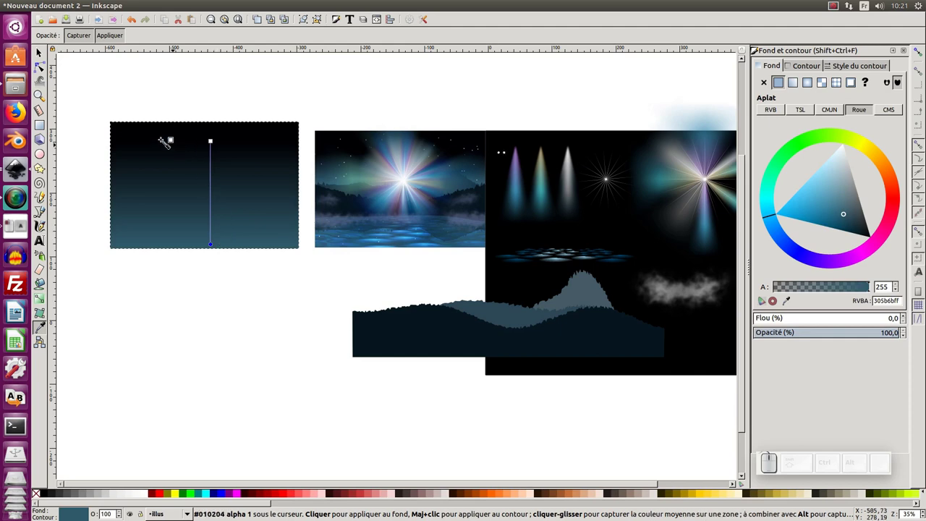
pyautogui.click(43, 55)
pyautogui.click(177, 169)
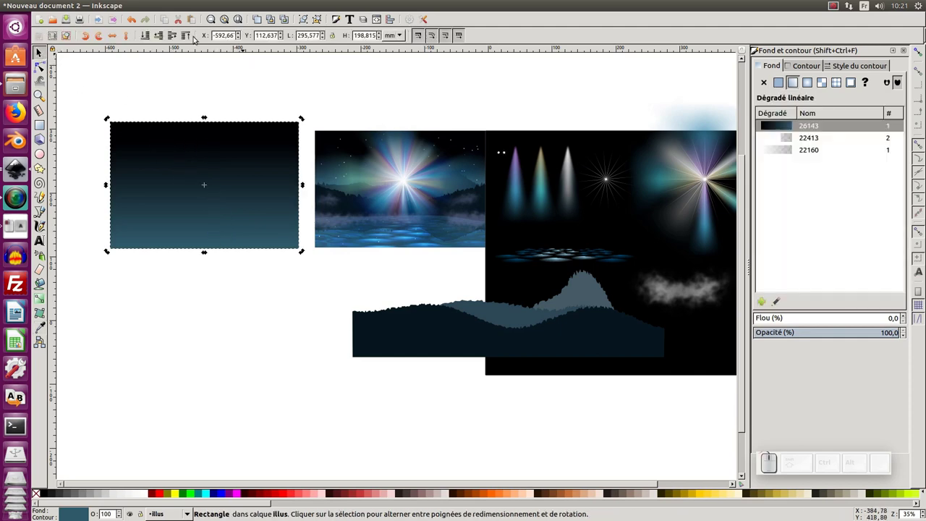
# Step: Reduce the sky rectangle's height so the black-to-blue-grey fade sits correctly
pyautogui.click(148, 38)
pyautogui.click(208, 133)
pyautogui.click(208, 119)
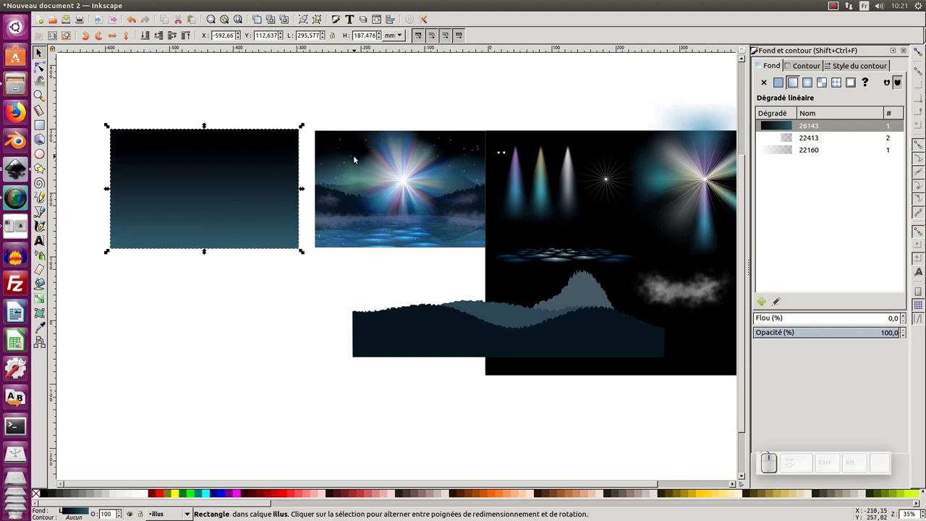
pyautogui.middleClick(348, 92)
pyautogui.middleClick(399, 178)
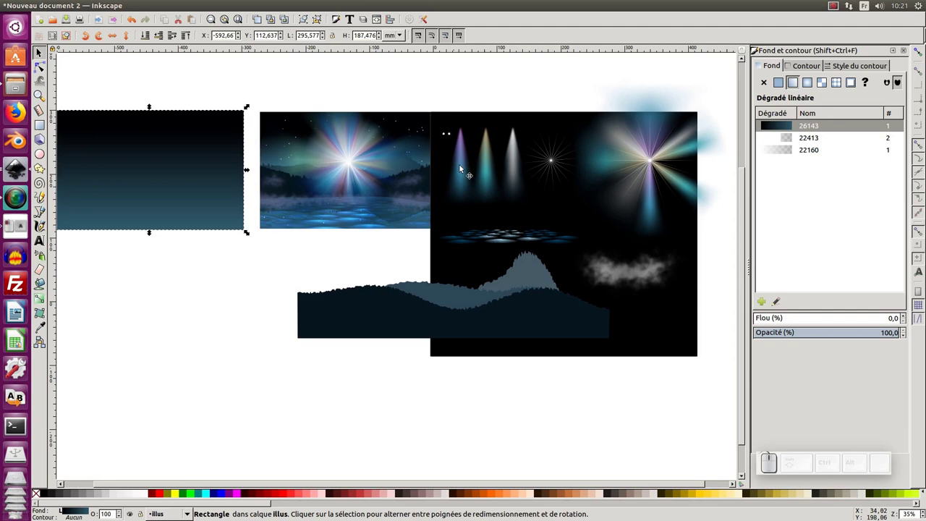
# Step: Clone the two star dots and Spray them in clone mode across the sky rectangle
pyautogui.moveTo(427, 99); pyautogui.dragTo(457, 140)
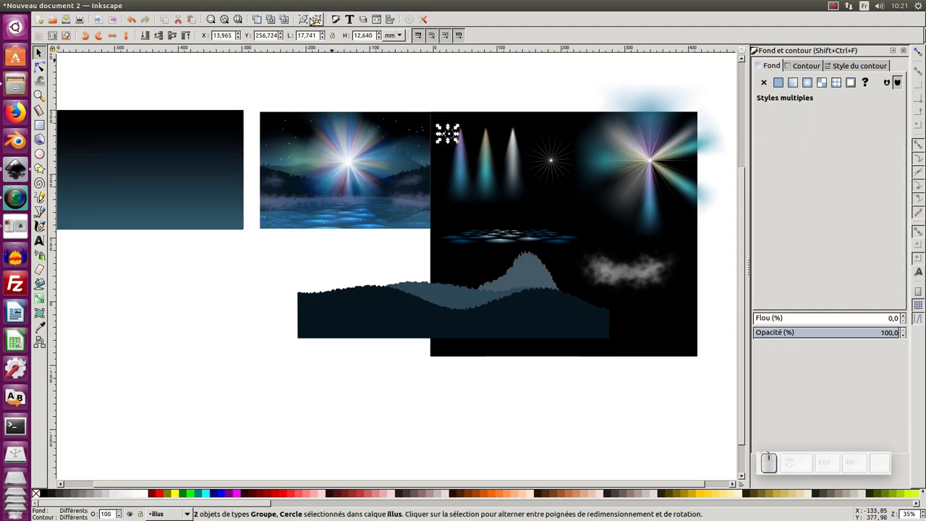
pyautogui.click(275, 21)
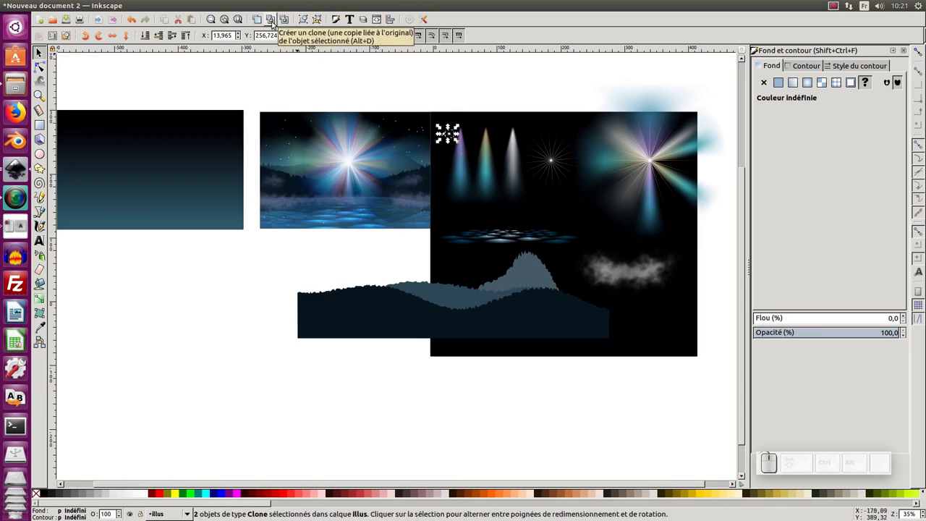
pyautogui.click(452, 136)
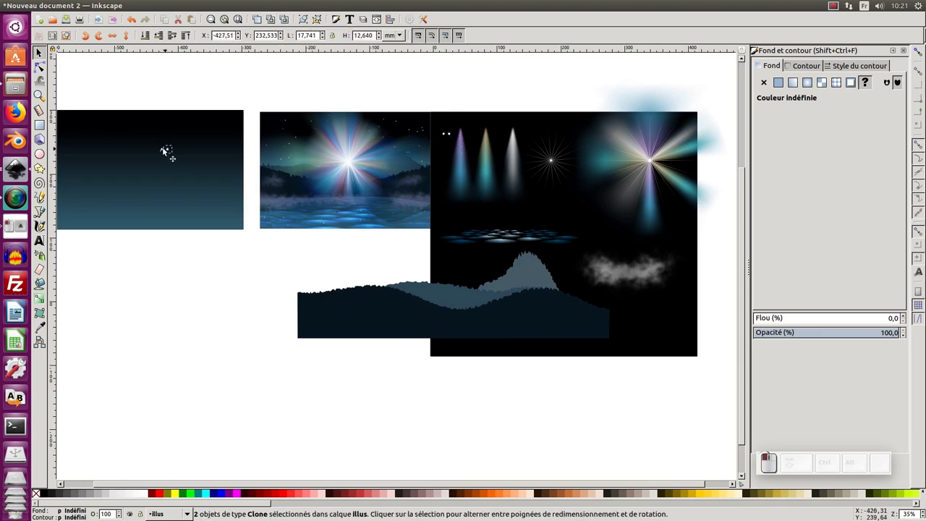
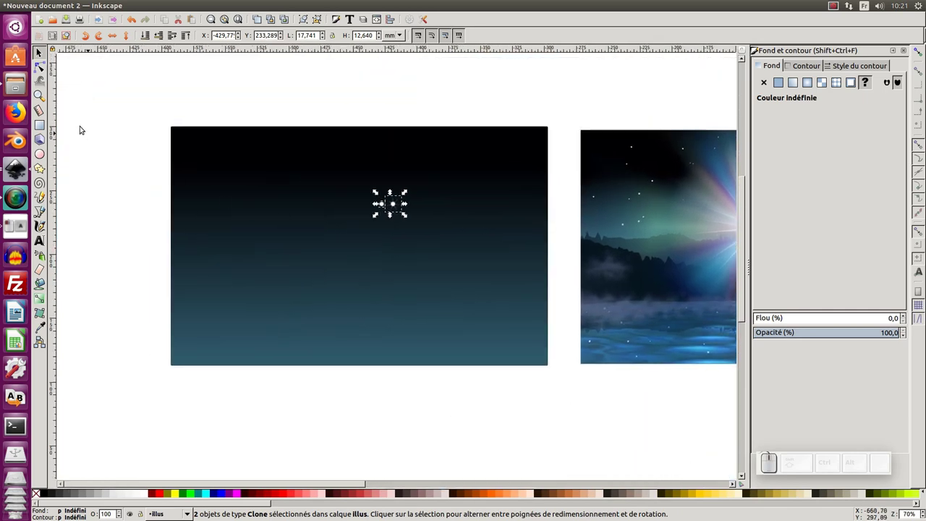
pyautogui.click(45, 84)
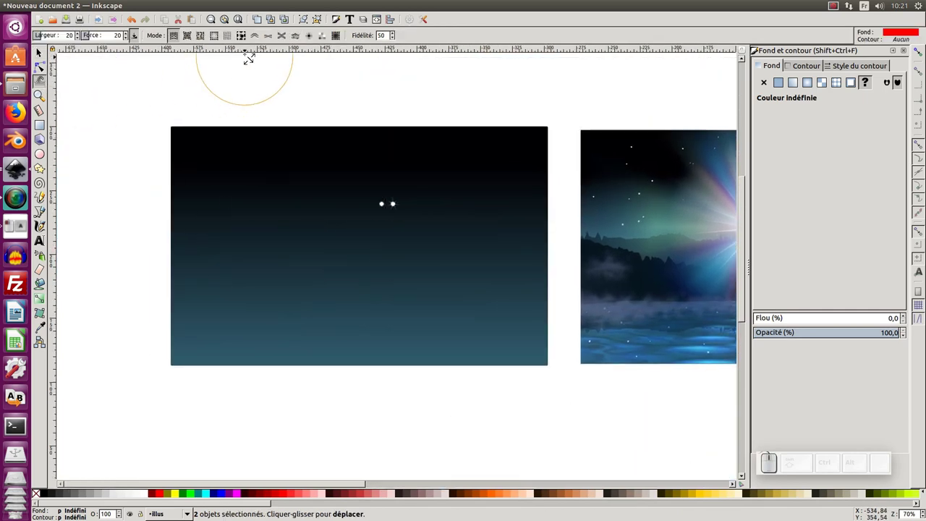
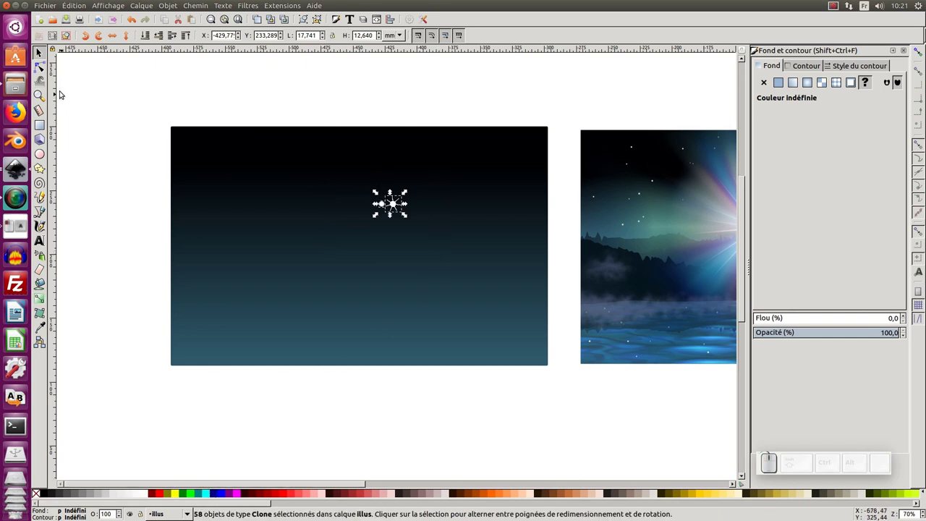
pyautogui.click(42, 86)
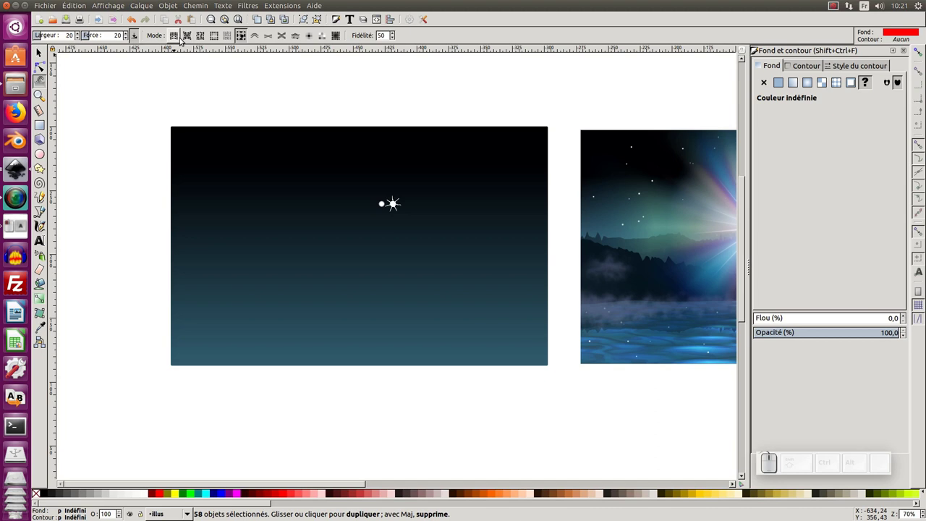
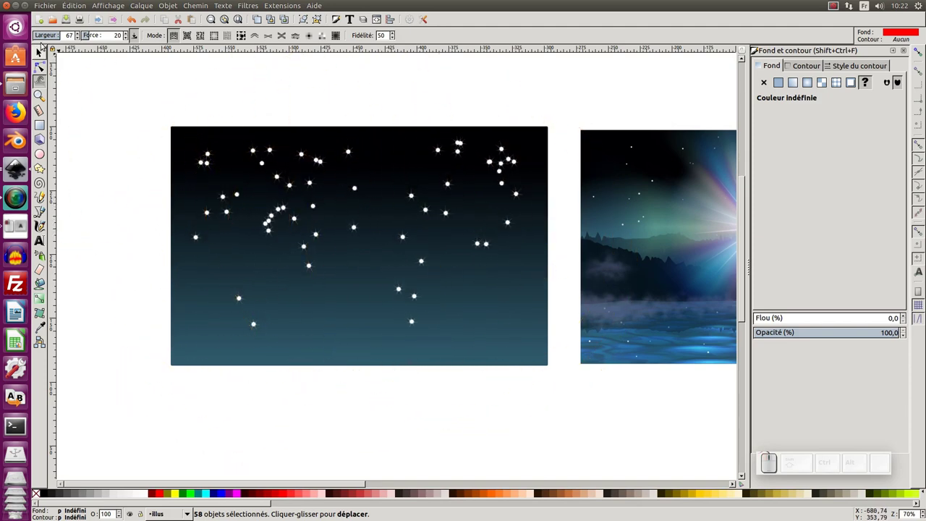
pyautogui.click(41, 48)
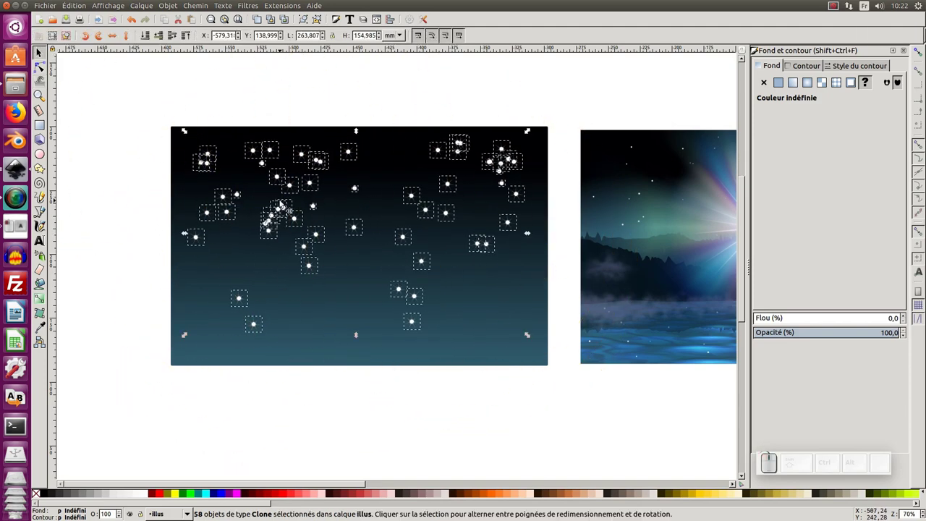
# Step: Spray roughly double the star clones, select them all and scale each separately to a tiny point
pyautogui.press('ctrl+d')
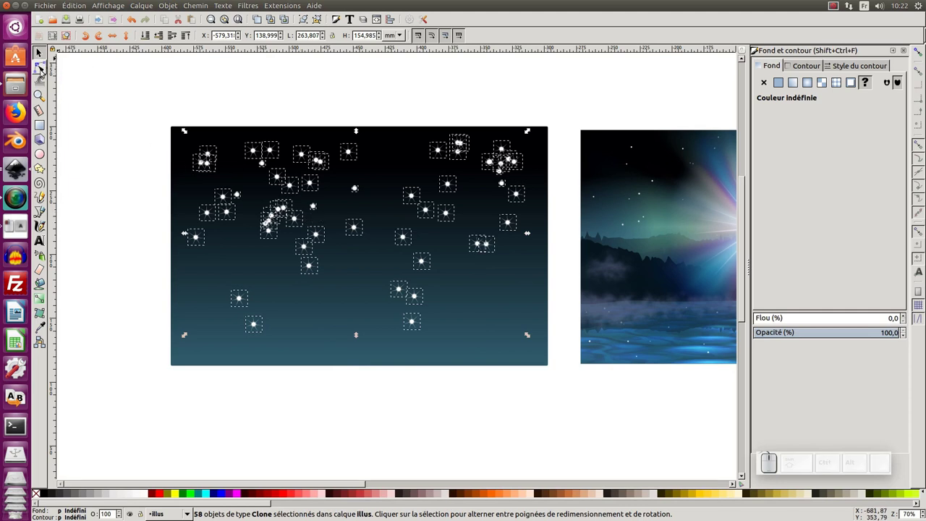
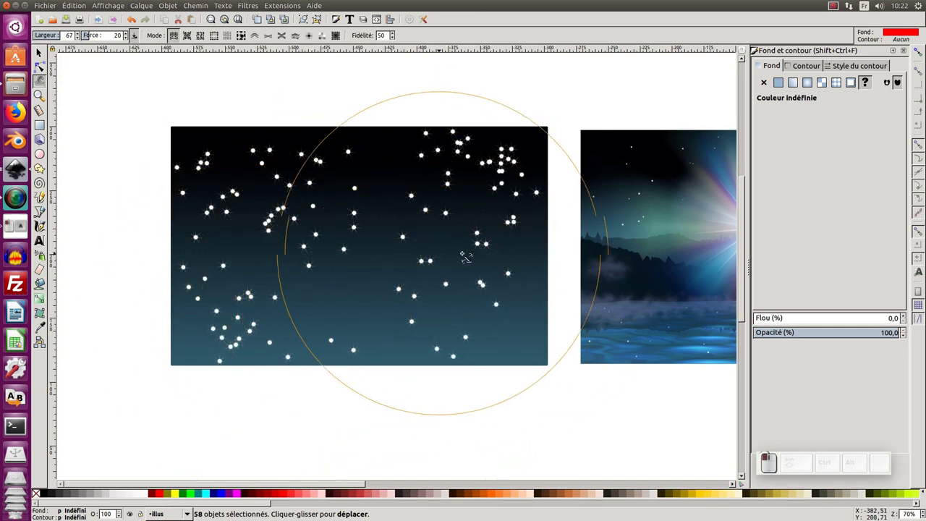
pyautogui.click(41, 51)
pyautogui.moveTo(96, 65); pyautogui.dragTo(565, 320)
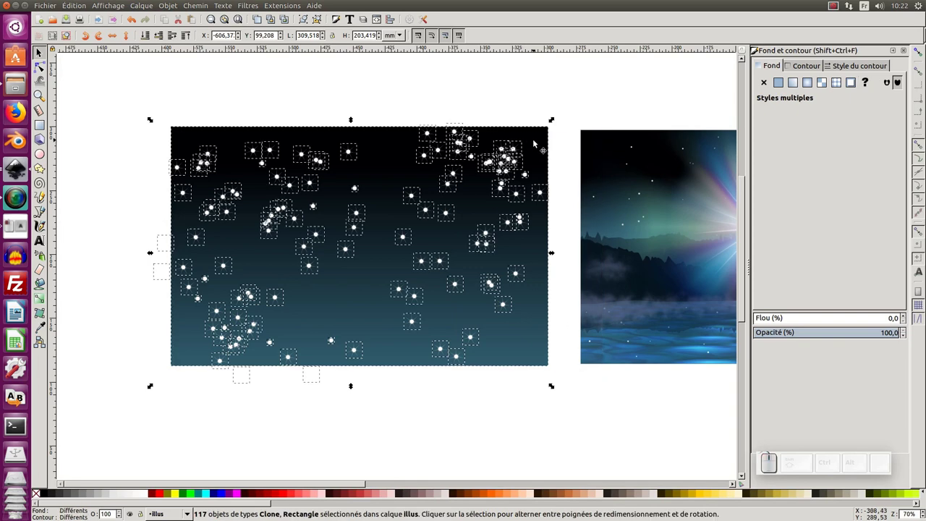
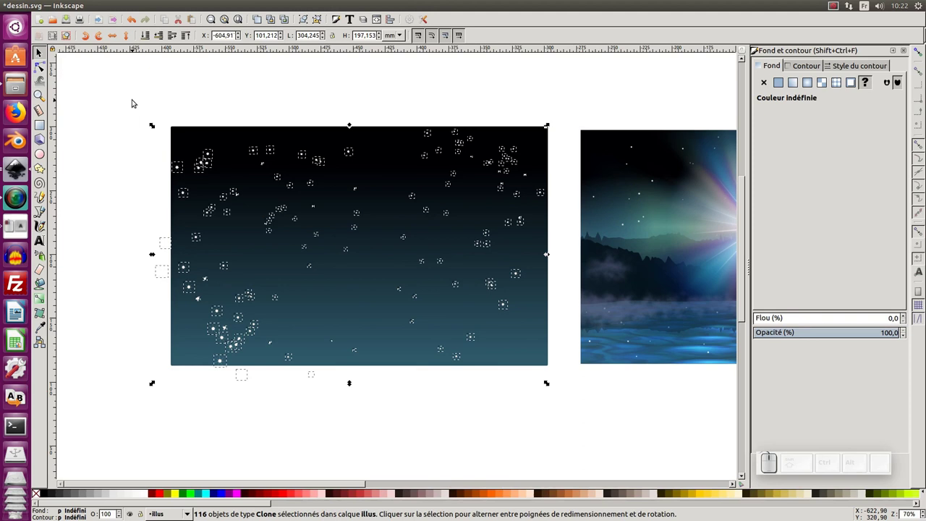
pyautogui.press('ctrl+g')
pyautogui.click(200, 103)
# Step: Zoom out to the whole composition and select the three mountain silhouette layers
pyautogui.press('KP_Subtract')
pyautogui.scroll(3)
pyautogui.press('KP_Subtract')
pyautogui.click(469, 252)
pyautogui.click(401, 295)
pyautogui.click(475, 281)
pyautogui.click(542, 267)
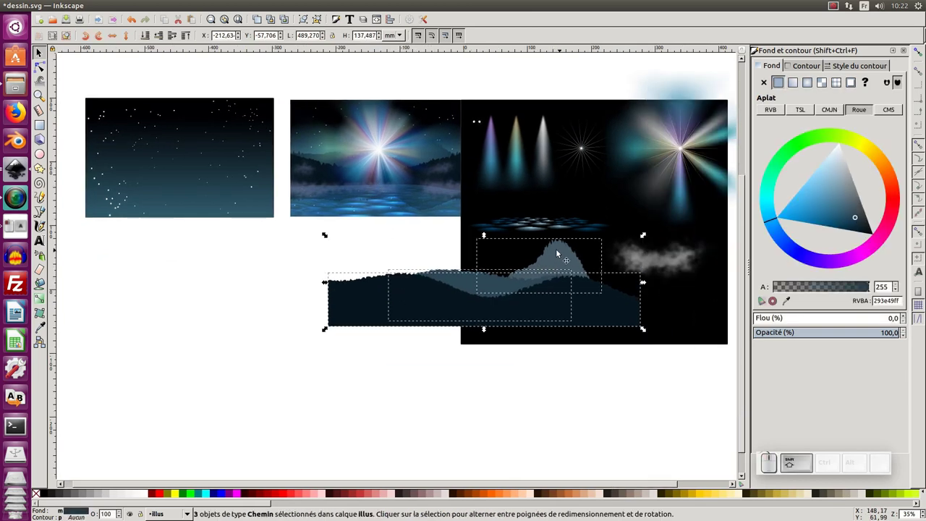
# Step: Move a copy of the three mountains onto the sky and scale it to span the sky's bottom edge
pyautogui.moveTo(557, 255); pyautogui.dragTo(333, 257)
pyautogui.click(372, 94)
pyautogui.click(272, 23)
pyautogui.moveTo(225, 308); pyautogui.dragTo(446, 179)
pyautogui.moveTo(489, 177); pyautogui.dragTo(316, 206)
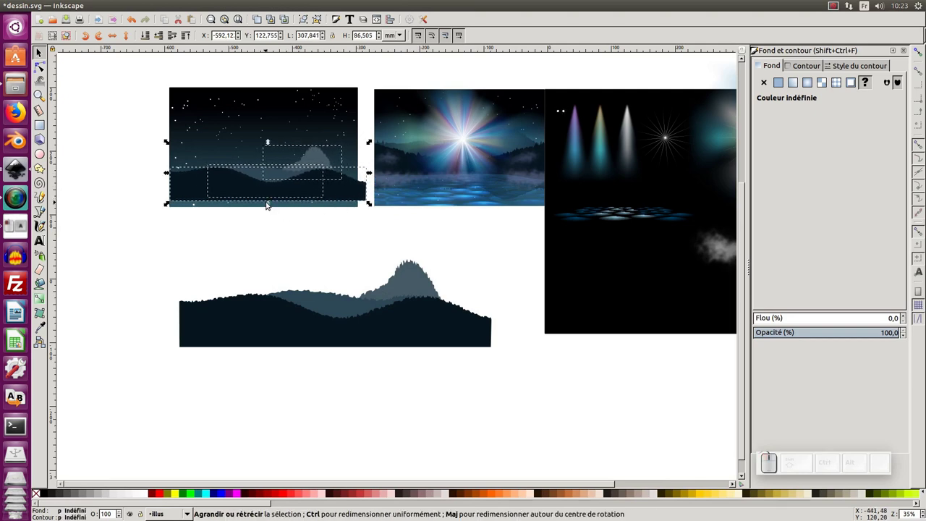
pyautogui.moveTo(271, 204); pyautogui.dragTo(313, 199)
pyautogui.middleClick(313, 200)
pyautogui.middleClick(313, 197)
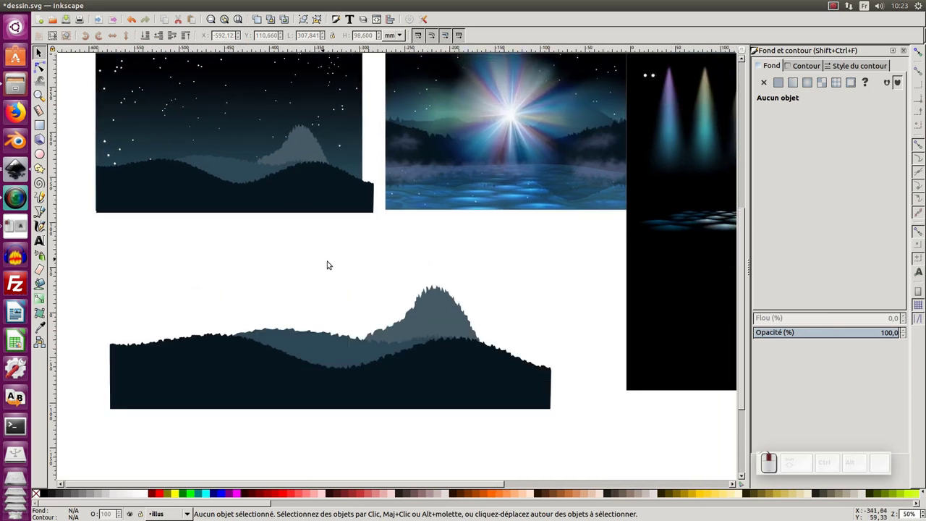
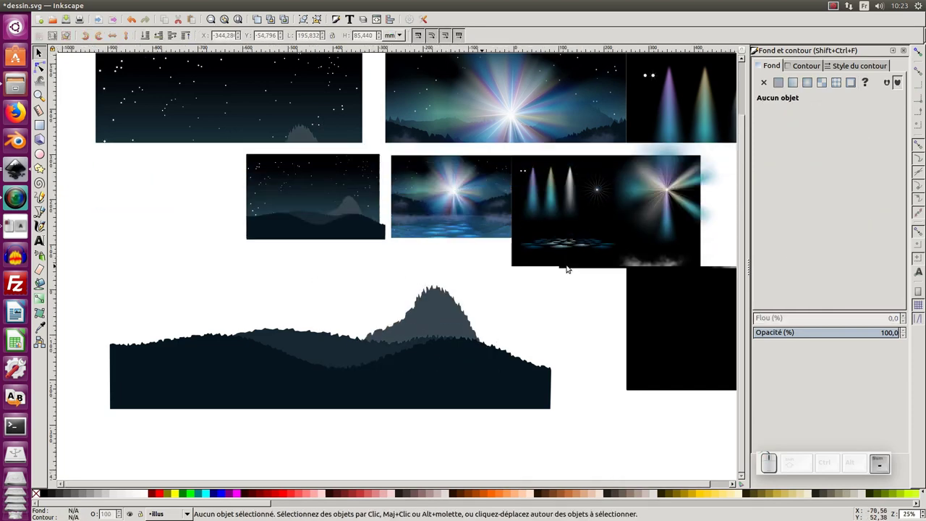
# Step: Clone the reference starburst glow group and move the clone over the sky scene
pyautogui.middleClick(566, 264)
pyautogui.click(623, 193)
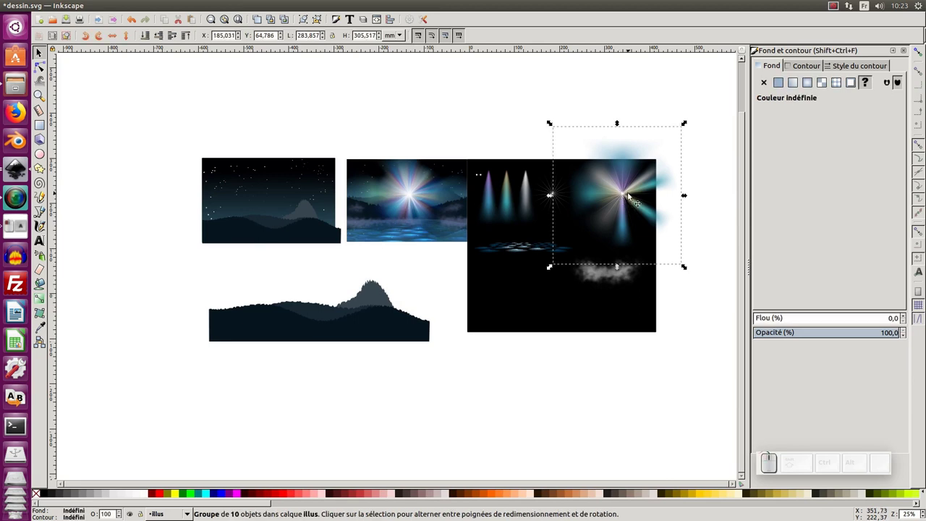
pyautogui.moveTo(626, 196); pyautogui.dragTo(412, 218)
pyautogui.press('ctrl+z')
pyautogui.click(567, 96)
pyautogui.click(629, 200)
pyautogui.click(270, 22)
pyautogui.moveTo(622, 193); pyautogui.dragTo(284, 213)
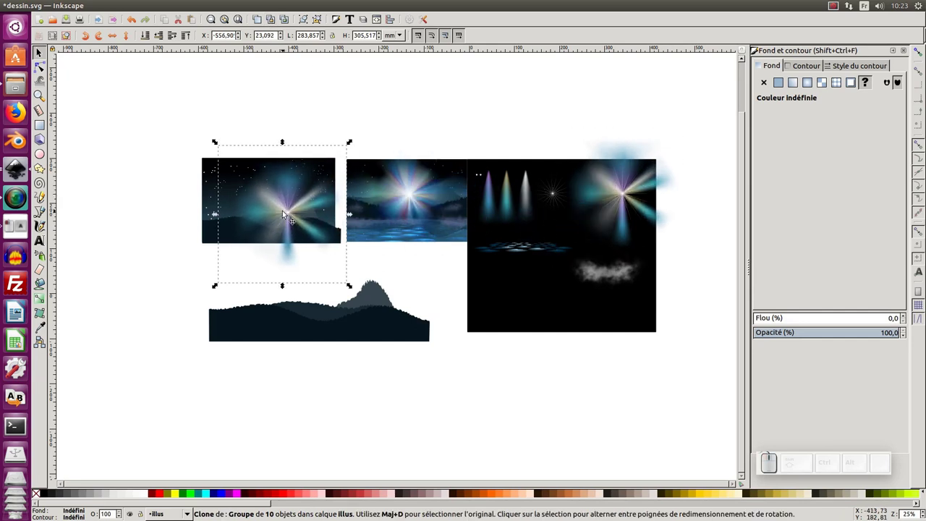
# Step: Zoom in on the scene and delete the trial starburst clone again
pyautogui.middleClick(284, 214)
pyautogui.middleClick(340, 229)
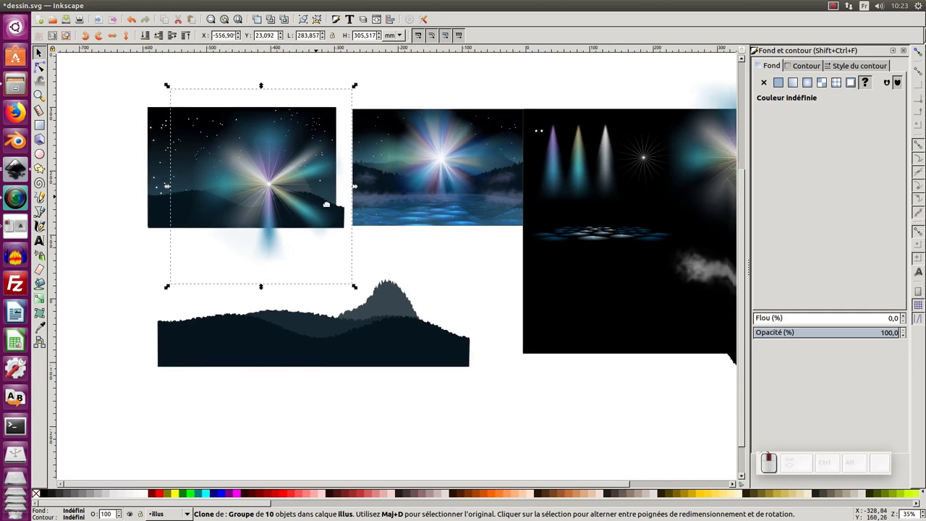
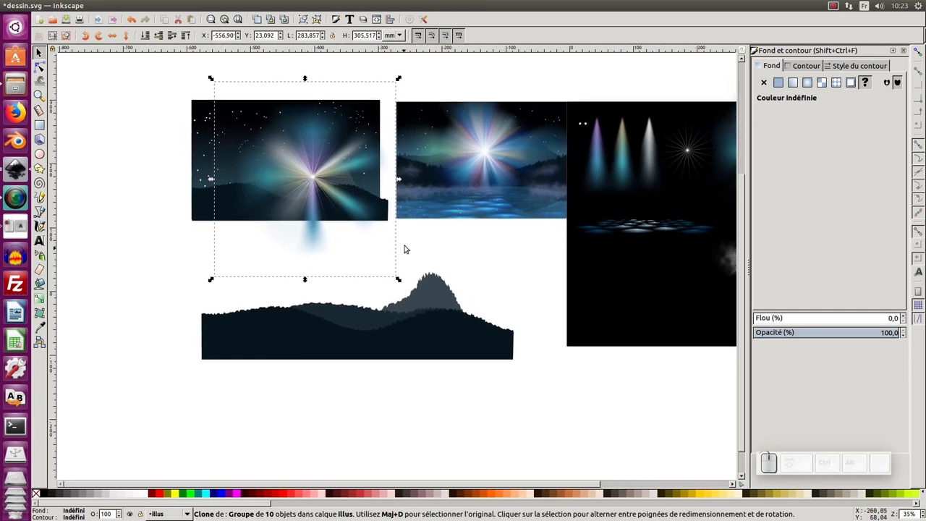
pyautogui.click(233, 204)
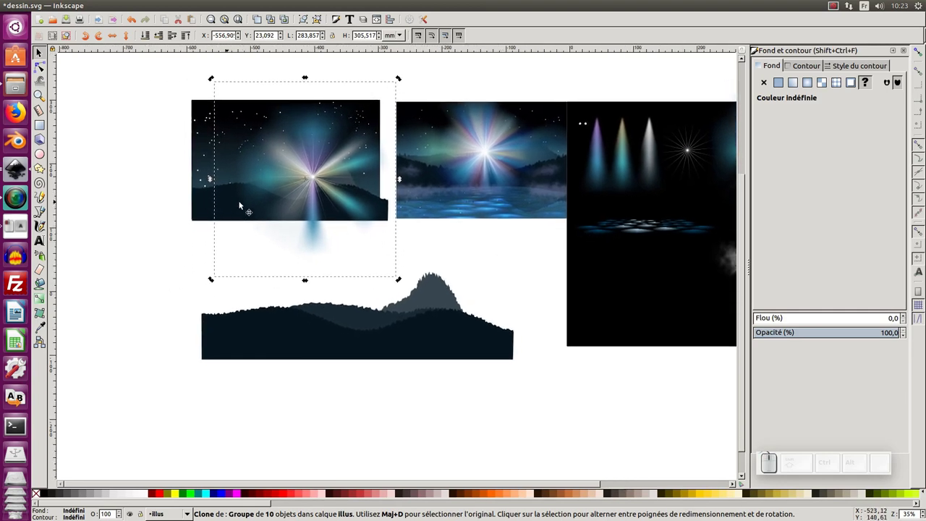
pyautogui.press('KP_Subtract')
pyautogui.press('ctrl+z')
pyautogui.press('ctrl+z')
pyautogui.click(327, 224)
pyautogui.middleClick(327, 224)
# Step: Group the three sky mountain paths with Ctrl+G and drag the group higher up the sky
pyautogui.click(328, 209)
pyautogui.click(361, 193)
pyautogui.press('ctrl+g')
pyautogui.moveTo(338, 227); pyautogui.dragTo(345, 142)
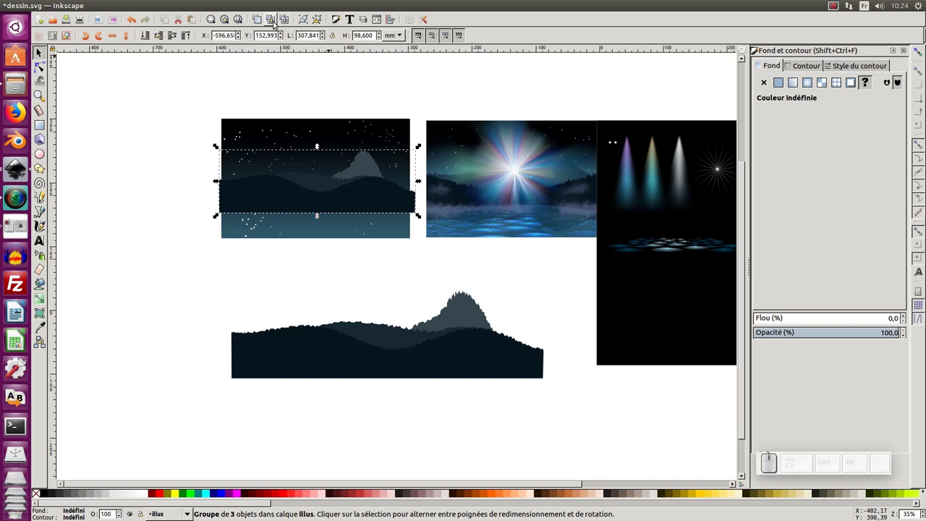
pyautogui.click(273, 23)
# Step: Place the flipped mountain clone below the mountains as a 50% opacity reflection
pyautogui.moveTo(319, 150); pyautogui.dragTo(314, 228)
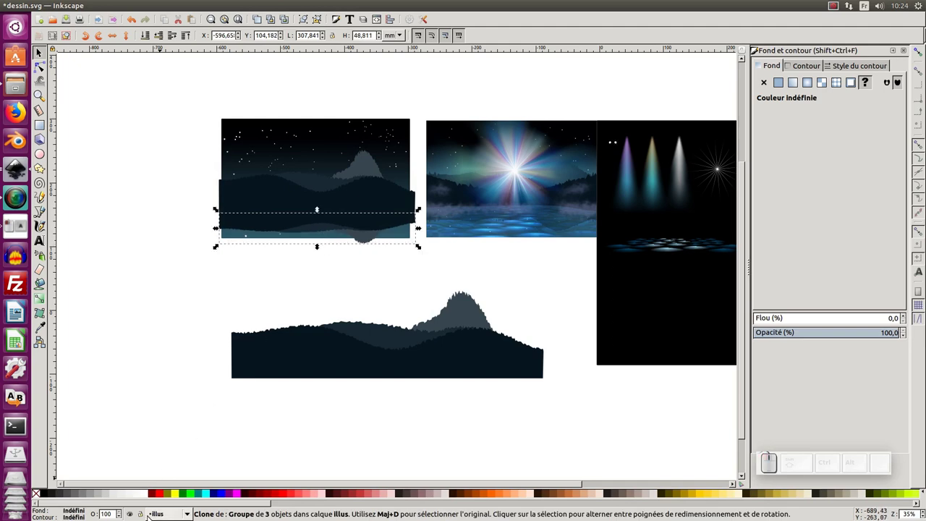
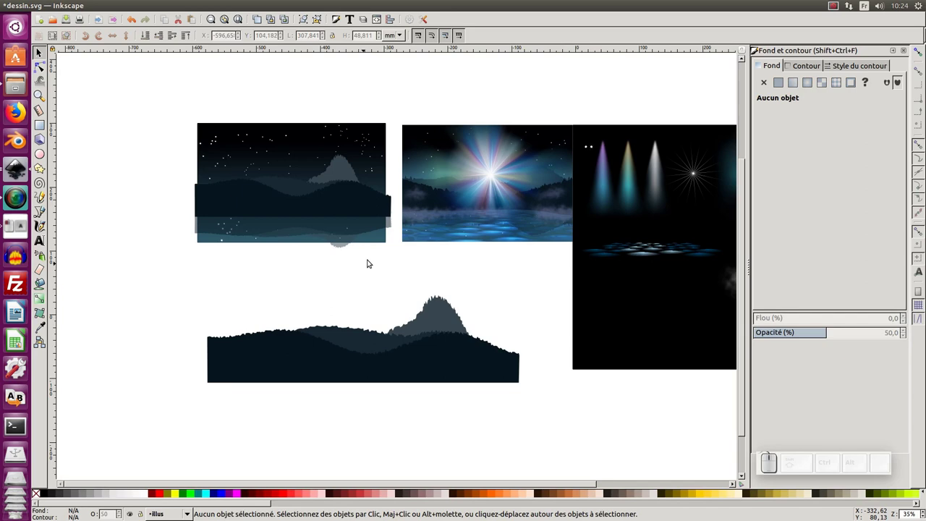
pyautogui.middleClick(358, 278)
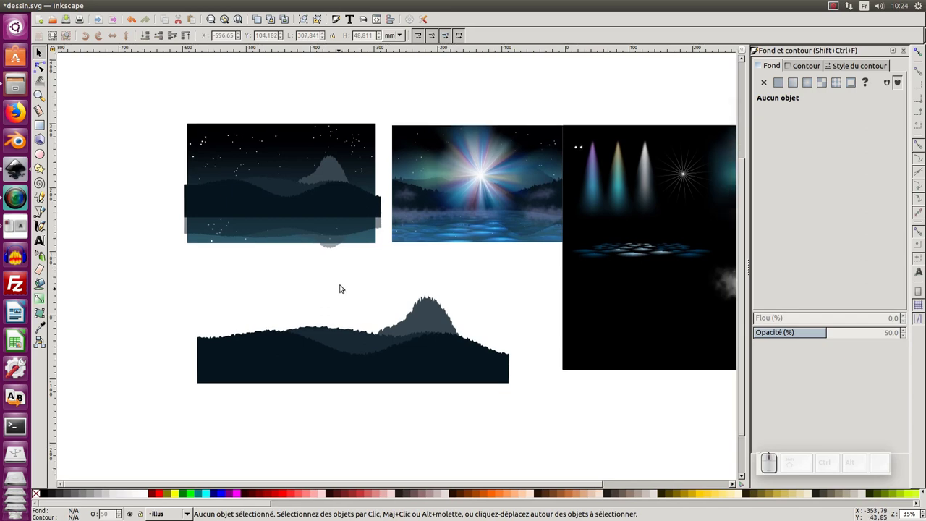
# Step: Clone the shimmering water tile group from the reference and move it onto the scene
pyautogui.click(629, 256)
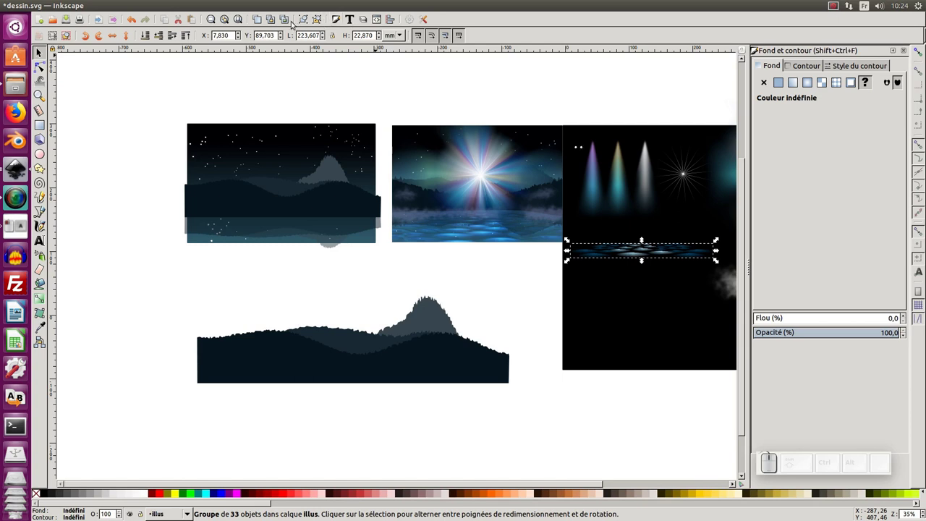
pyautogui.click(684, 170)
pyautogui.click(684, 170)
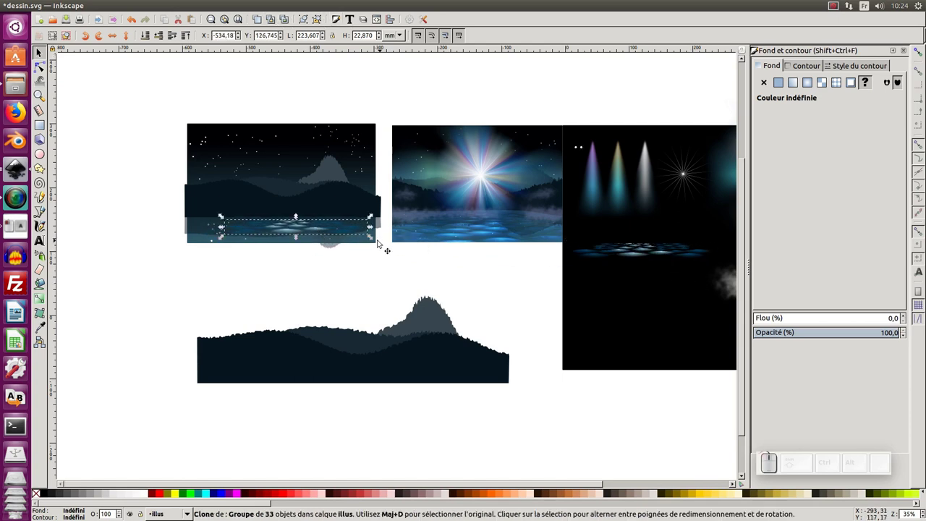
pyautogui.click(684, 170)
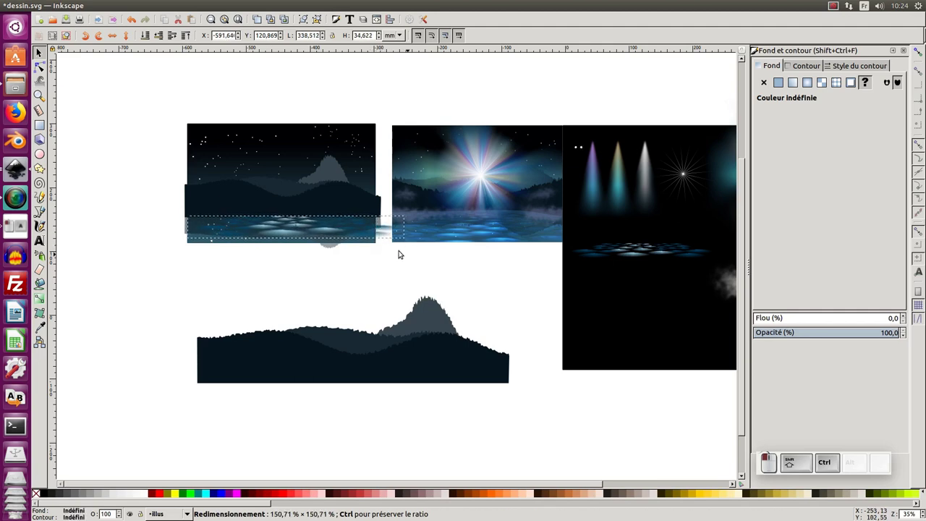
pyautogui.click(684, 170)
# Step: Stretch the water clone across the scene's width and set its opacity to 75%
pyautogui.moveTo(404, 232); pyautogui.dragTo(320, 238)
pyautogui.moveTo(325, 237); pyautogui.dragTo(290, 265)
pyautogui.click(290, 264)
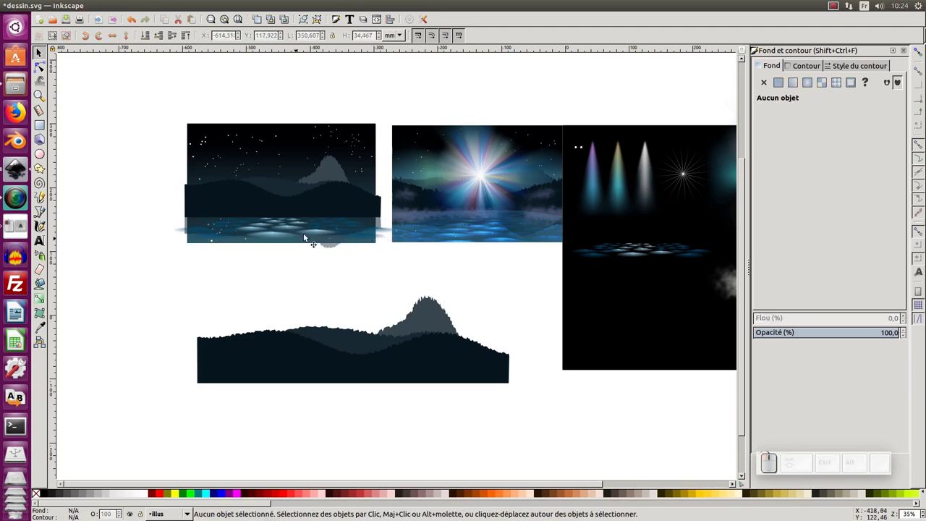
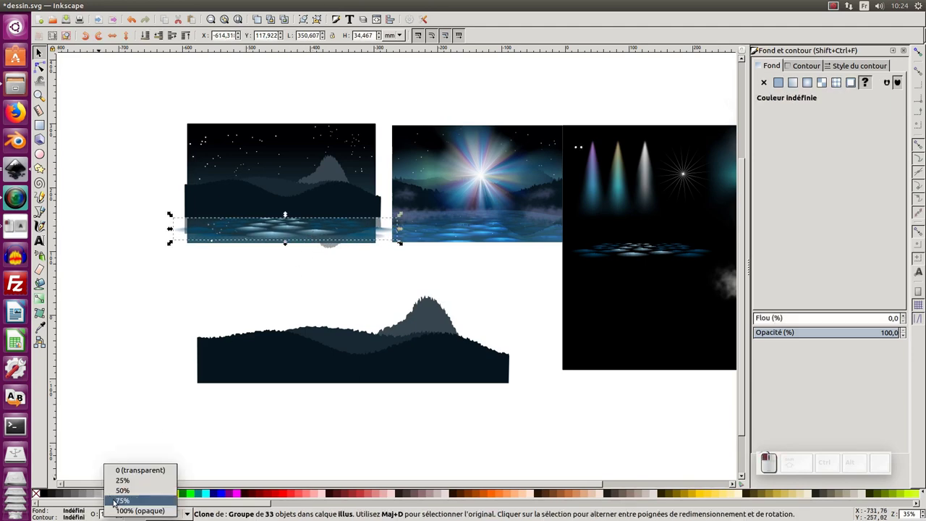
pyautogui.middleClick(275, 287)
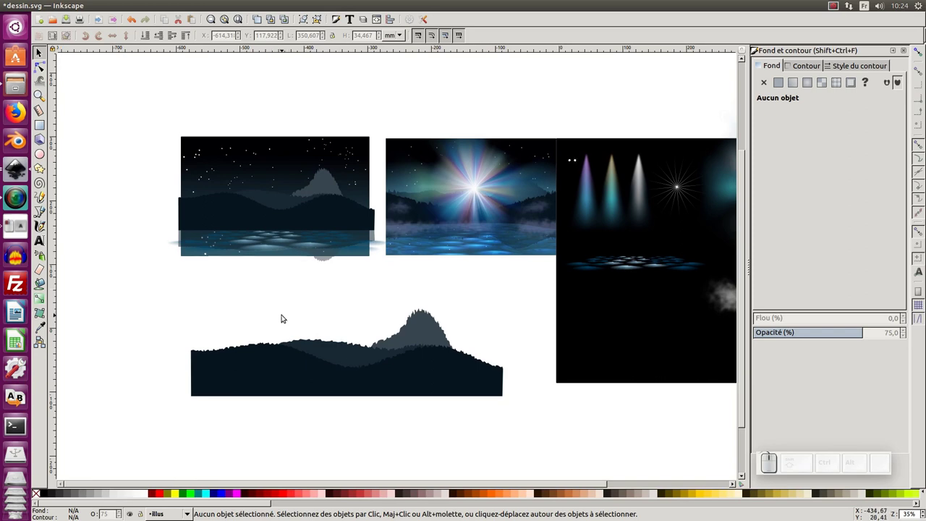
pyautogui.middleClick(267, 259)
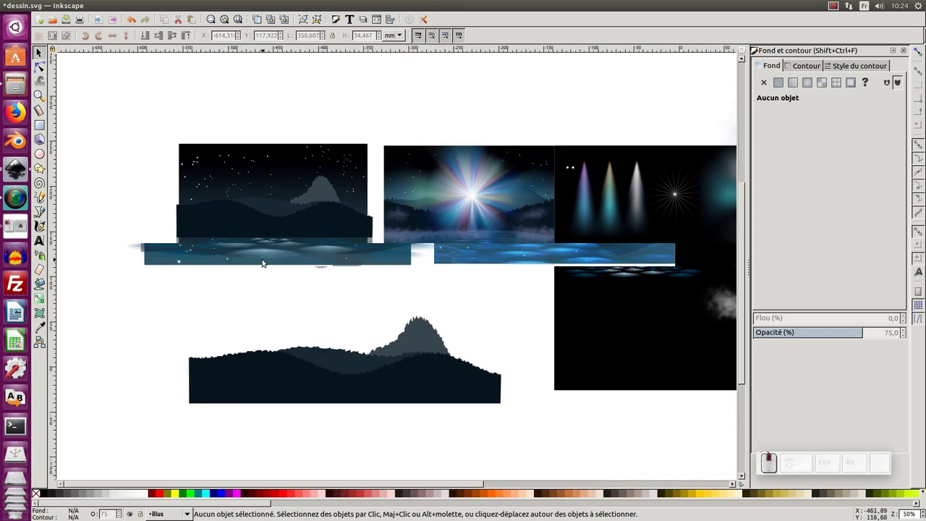
pyautogui.click(183, 94)
# Step: Duplicate the sky gradient rectangle over the water strip and lower it one stacking step
pyautogui.click(181, 102)
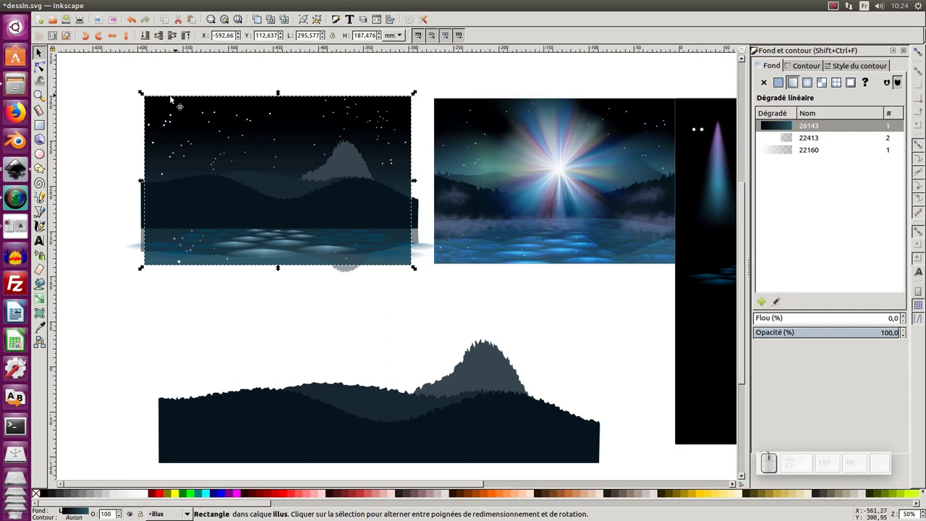
pyautogui.press('ctrl+d')
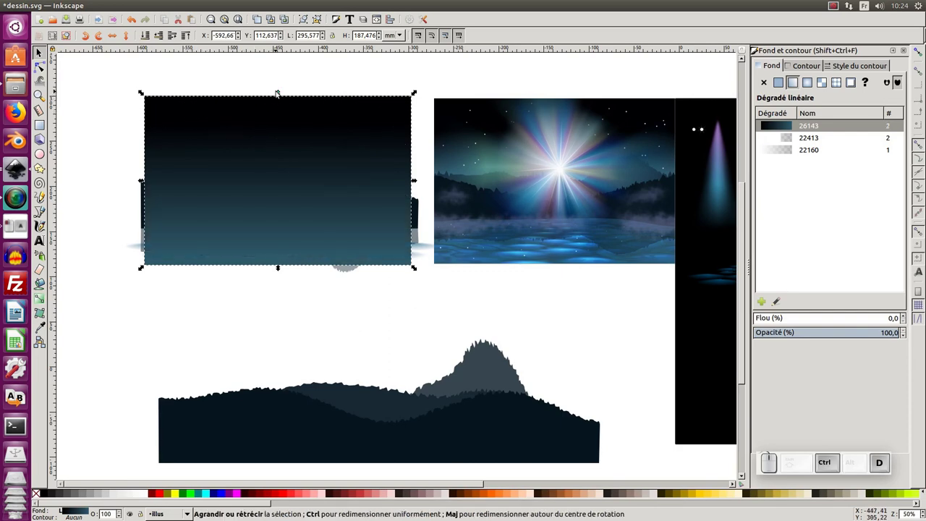
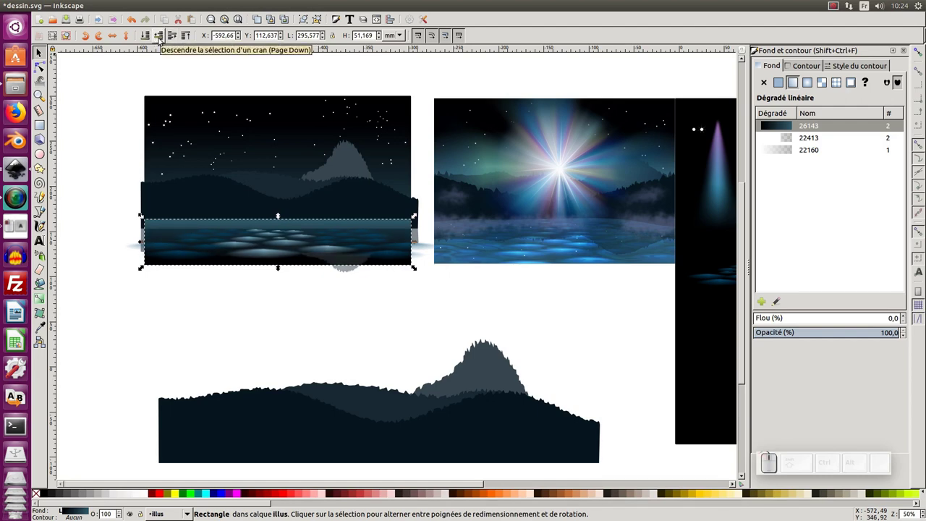
pyautogui.click(162, 40)
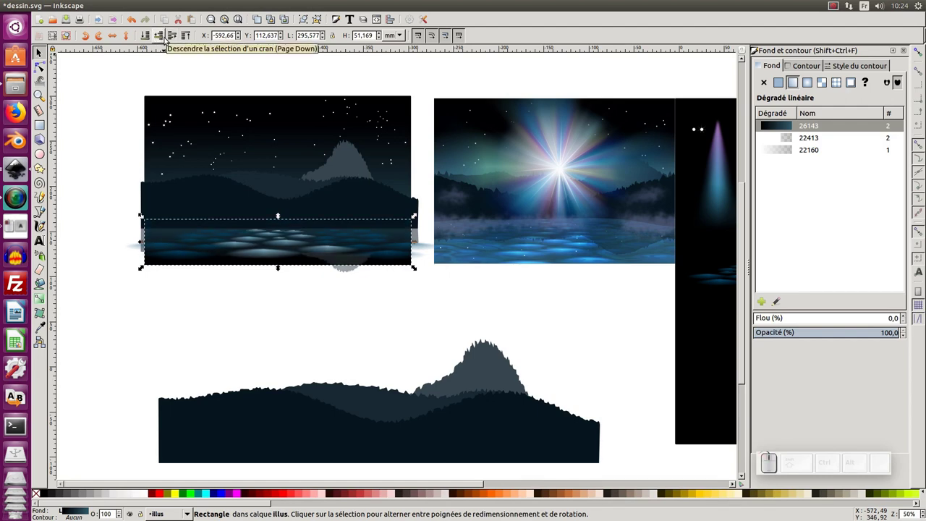
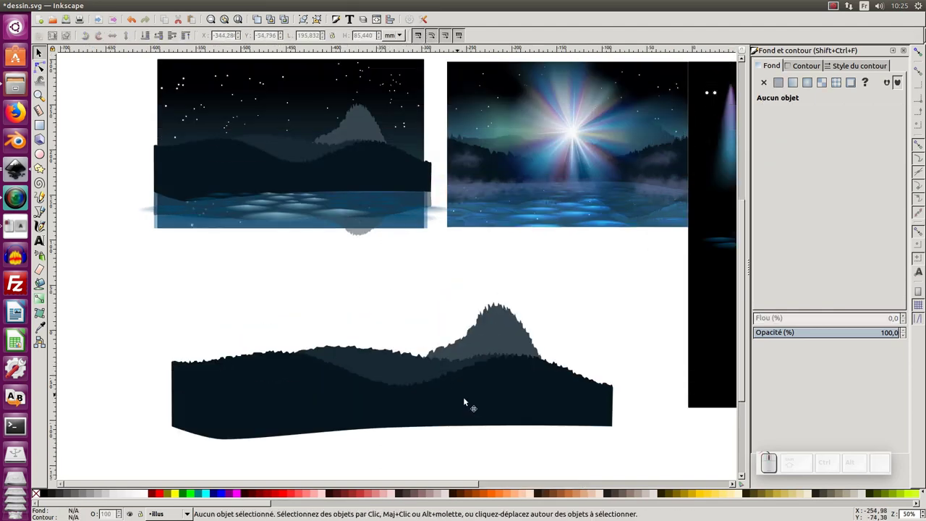
pyautogui.click(492, 407)
pyautogui.press('F2')
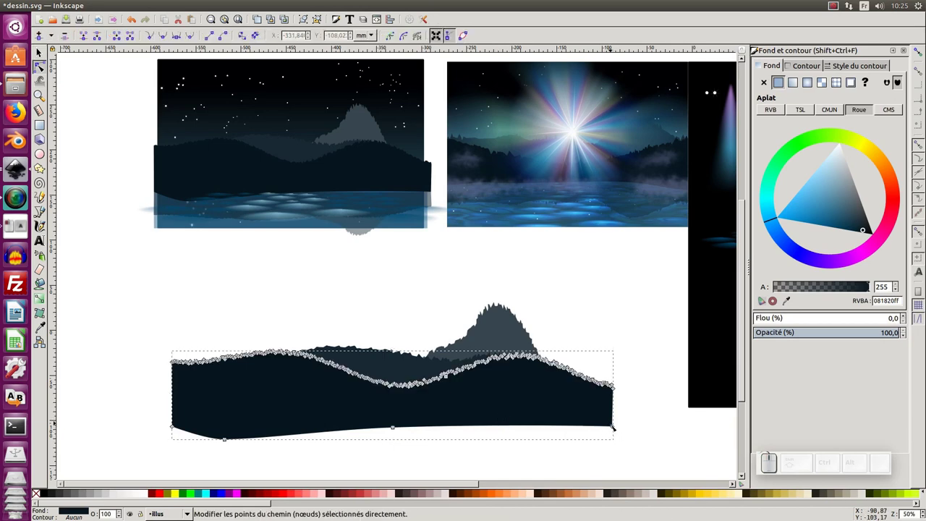
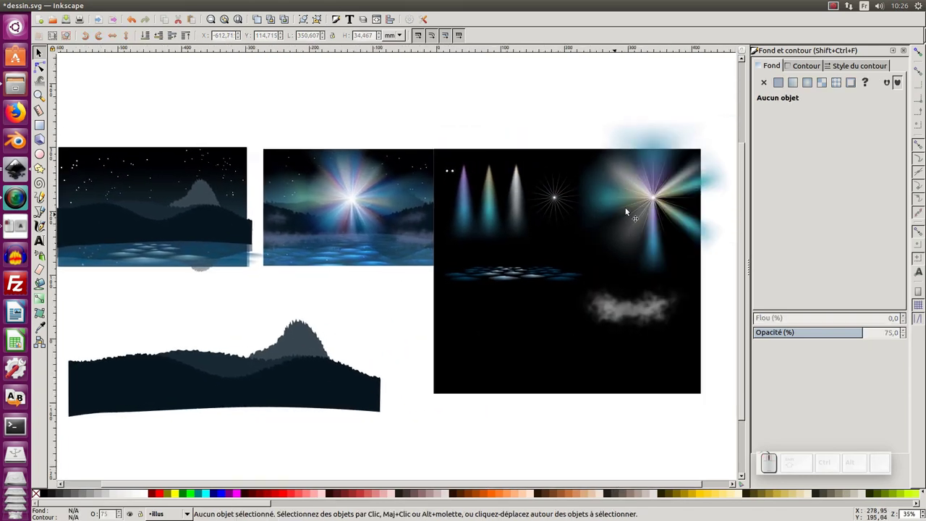
# Step: Clone the large starburst glow group and place the clone over the hills in the night scene
pyautogui.click(640, 204)
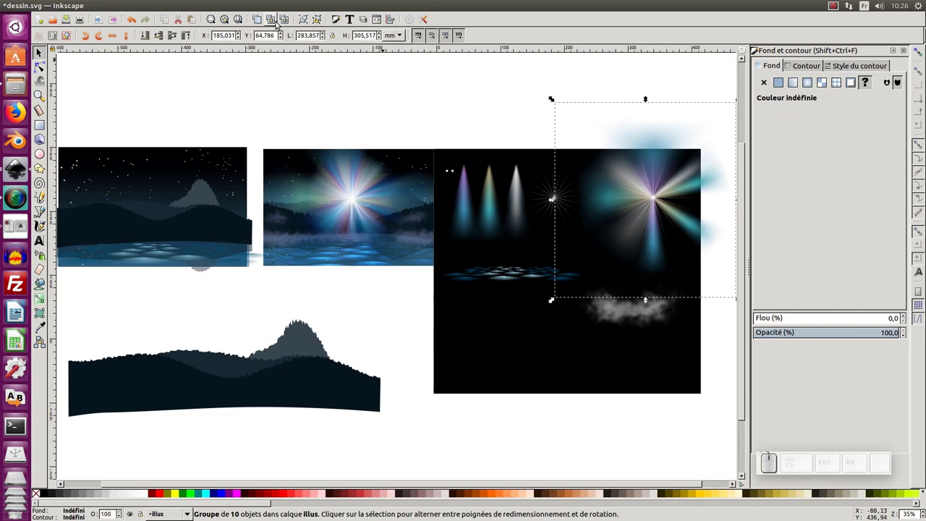
pyautogui.click(277, 24)
pyautogui.moveTo(648, 204); pyautogui.dragTo(167, 288)
pyautogui.click(169, 328)
pyautogui.middleClick(199, 311)
pyautogui.click(254, 219)
pyautogui.click(256, 218)
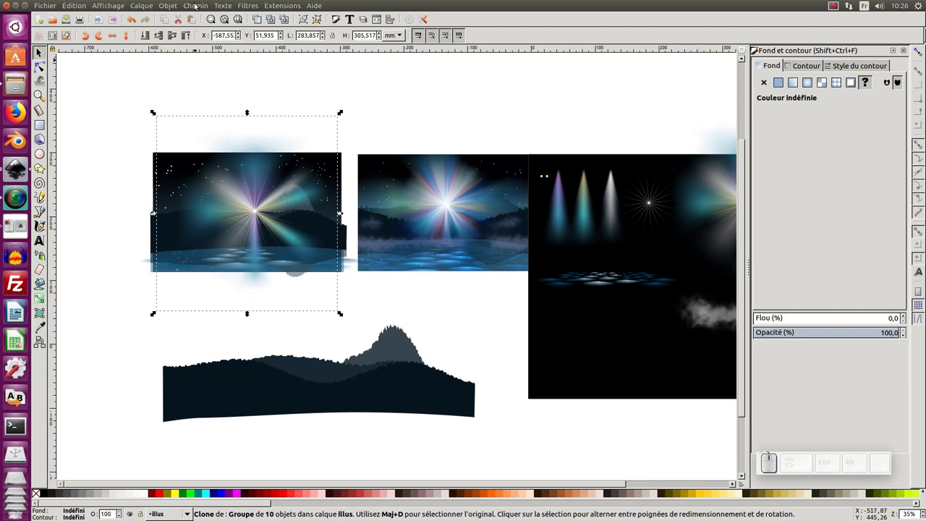
# Step: Bring up the Objects dialog listing the document's objects
pyautogui.click(176, 6)
pyautogui.click(180, 19)
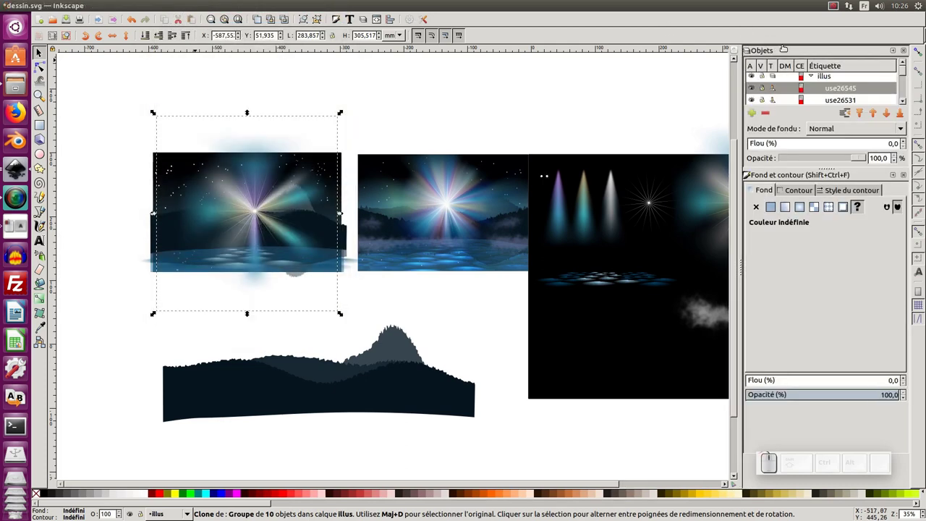
# Step: Try Multiply and other blend modes on the starburst clone, then leave it on Normal
pyautogui.click(908, 176)
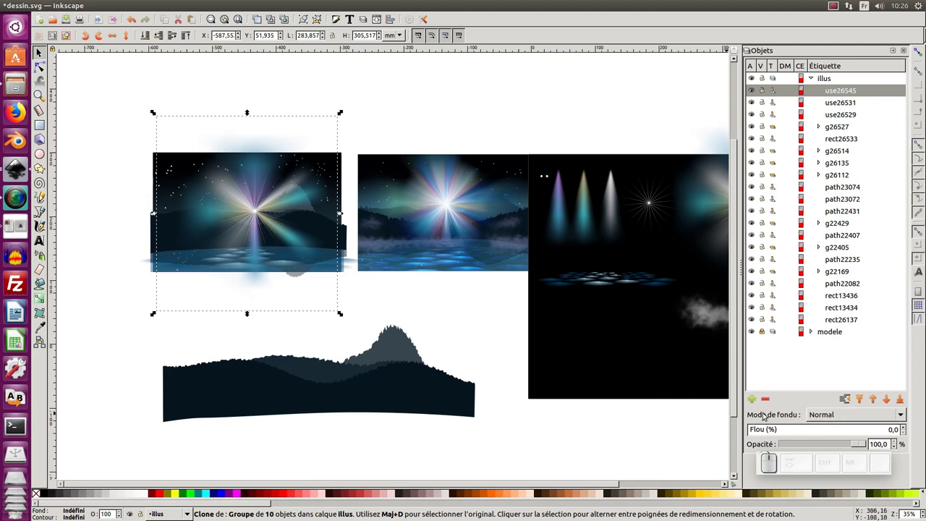
pyautogui.click(846, 414)
pyautogui.click(834, 435)
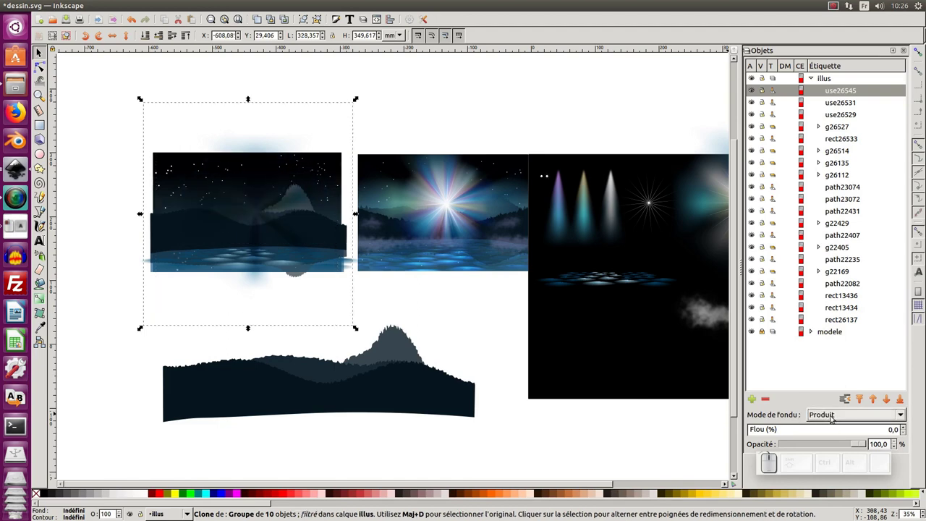
pyautogui.scroll(-3)
pyautogui.scroll(-3)
pyautogui.scroll(-3)
pyautogui.scroll(-3)
pyautogui.scroll(-3)
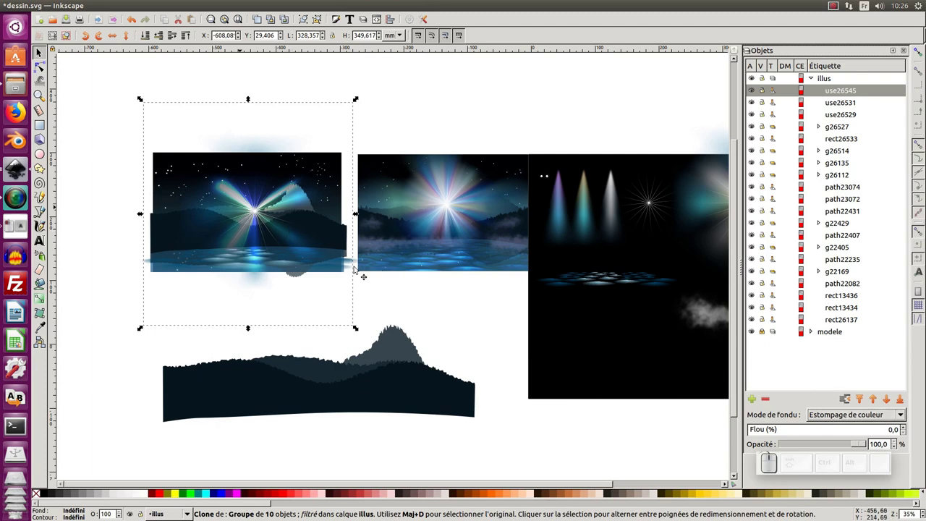
pyautogui.scroll(-3)
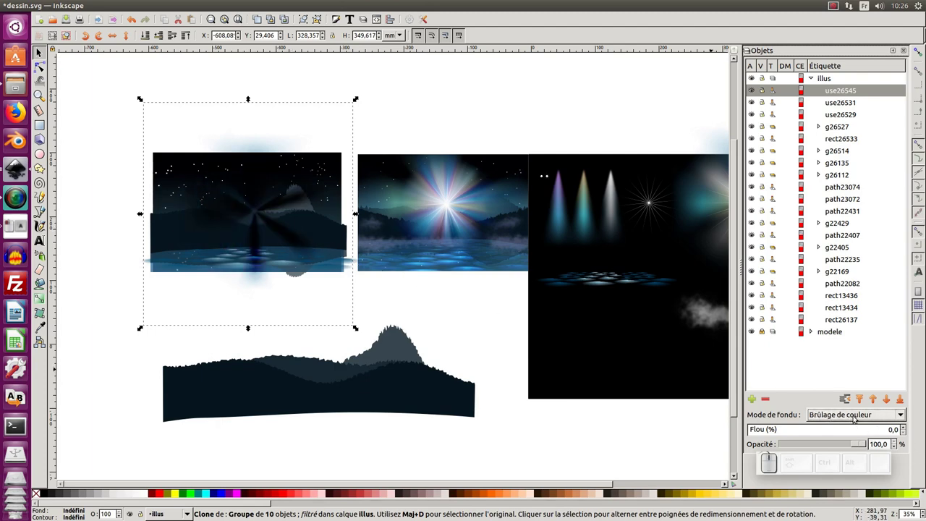
pyautogui.scroll(-3)
pyautogui.scroll(-3)
pyautogui.scroll(-3)
pyautogui.scroll(-3)
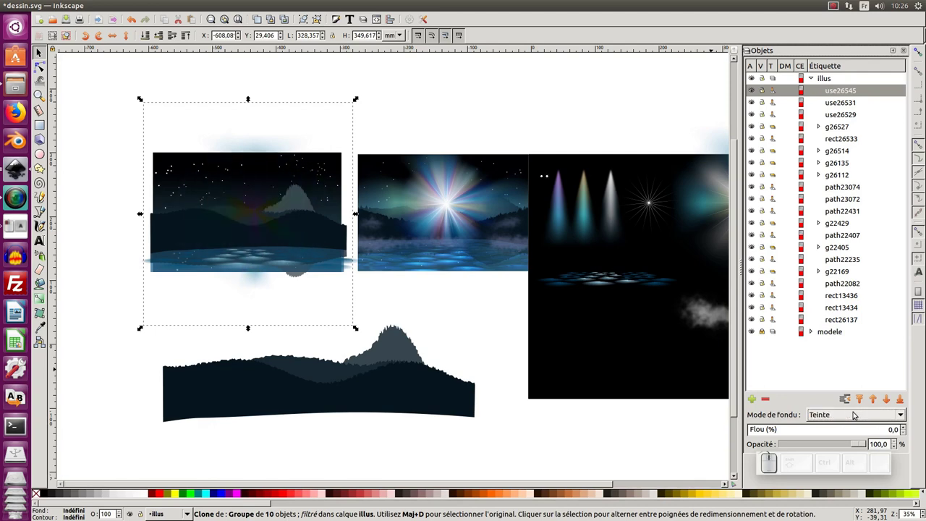
pyautogui.scroll(3)
pyautogui.click(856, 418)
# Step: Deselect the clone and switch to the Ellipse tool for the glow circle
pyautogui.click(848, 311)
pyautogui.click(106, 153)
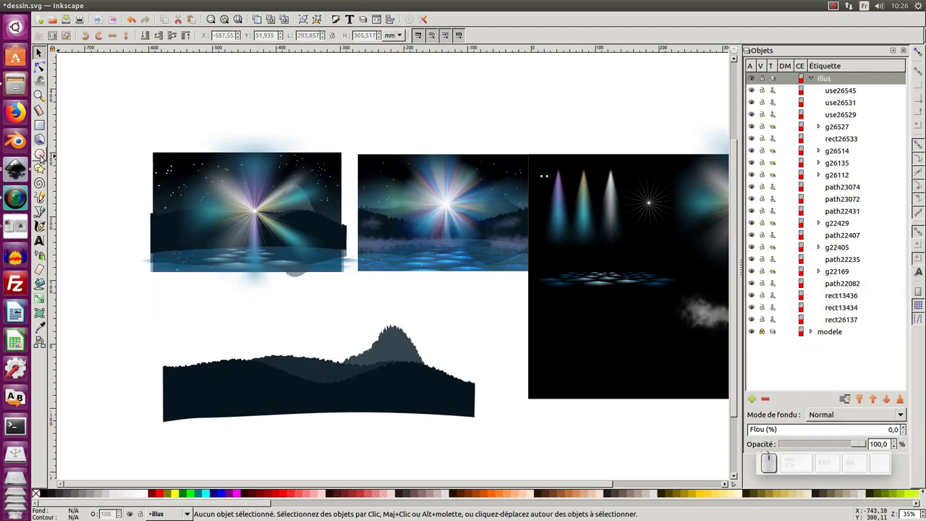
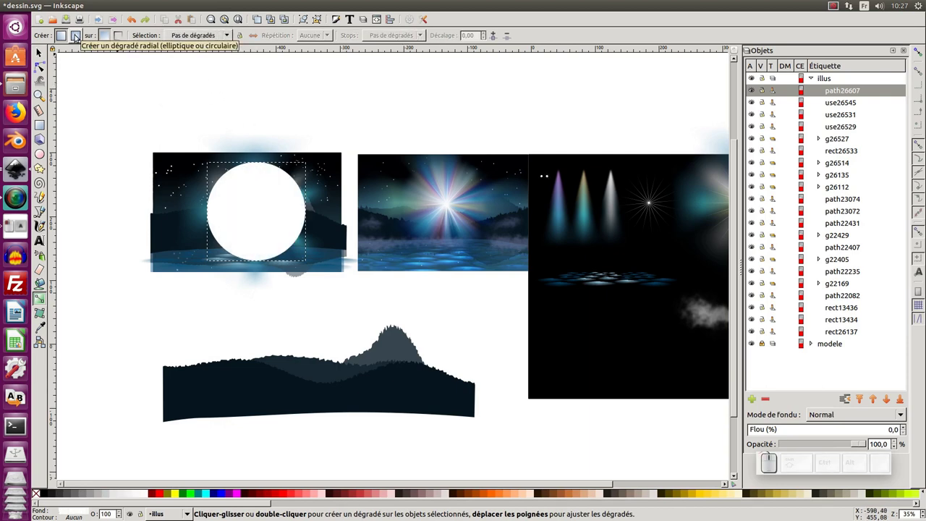
# Step: Fill the circle with the existing white-to-transparent radial gradient
pyautogui.click(76, 37)
pyautogui.click(216, 36)
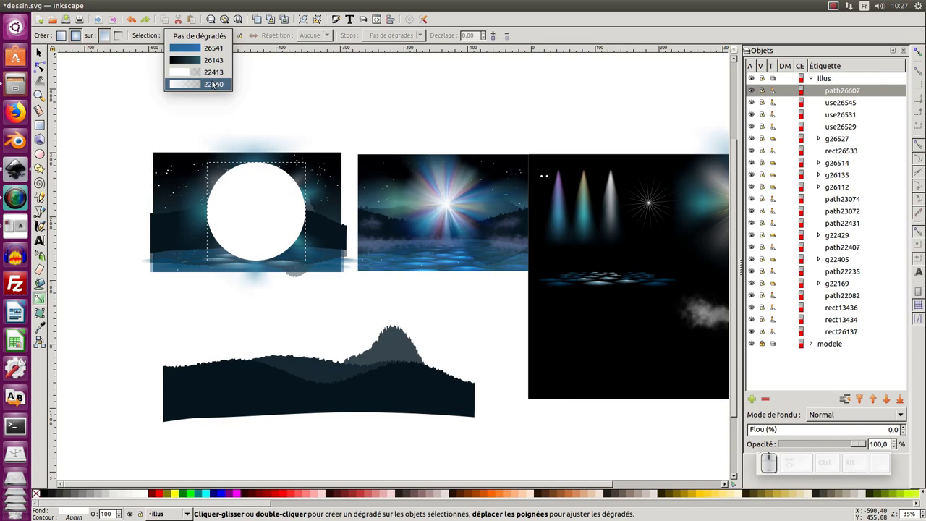
pyautogui.click(213, 85)
pyautogui.press('F1')
# Step: Browse the circle's blend modes and settle on Colour Dodge over the starburst
pyautogui.click(263, 214)
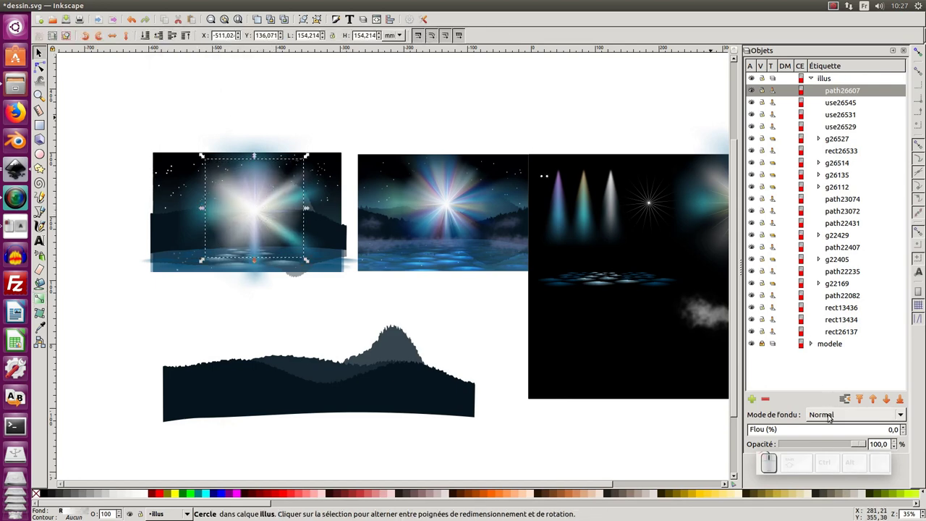
pyautogui.scroll(-3)
pyautogui.scroll(-3)
pyautogui.scroll(-3)
pyautogui.scroll(3)
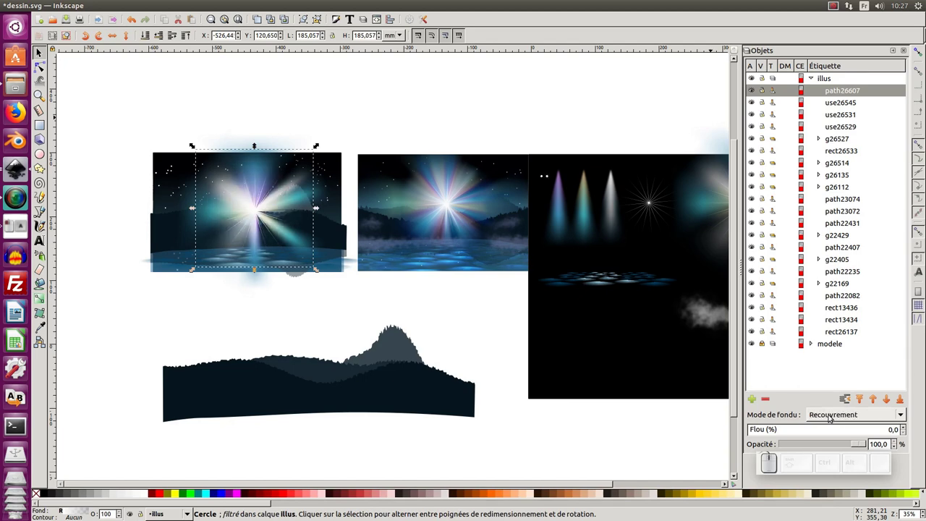
pyautogui.scroll(-3)
pyautogui.scroll(-3)
pyautogui.scroll(-3)
pyautogui.scroll(-3)
pyautogui.scroll(-3)
pyautogui.scroll(3)
pyautogui.scroll(-3)
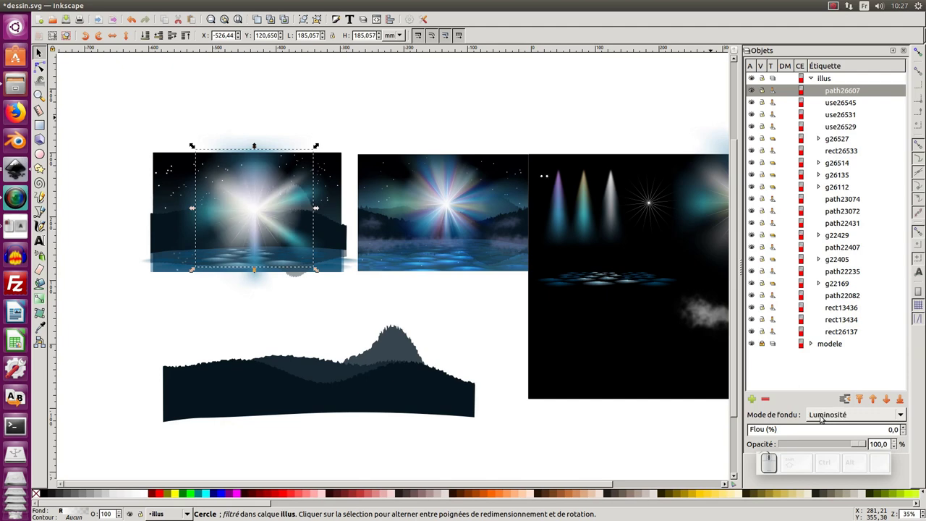
pyautogui.scroll(-3)
pyautogui.scroll(3)
pyautogui.scroll(3)
pyautogui.scroll(3)
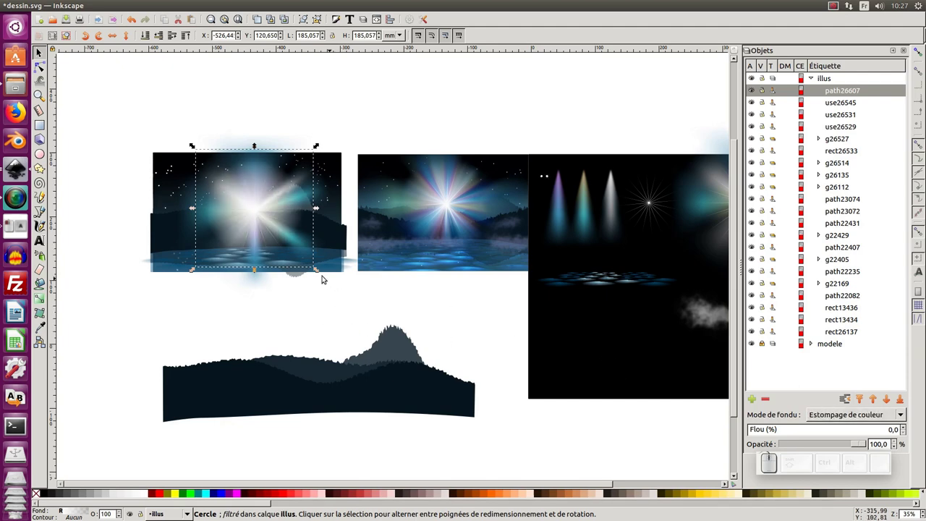
# Step: Enlarge the glow circle slightly, then move the mist over the lake's left side and squash it into a low band
pyautogui.moveTo(318, 271); pyautogui.dragTo(227, 321)
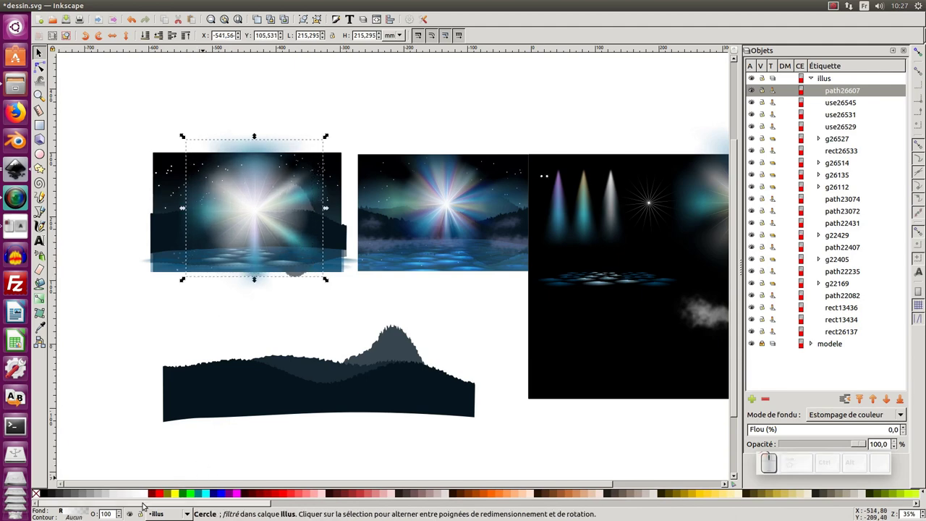
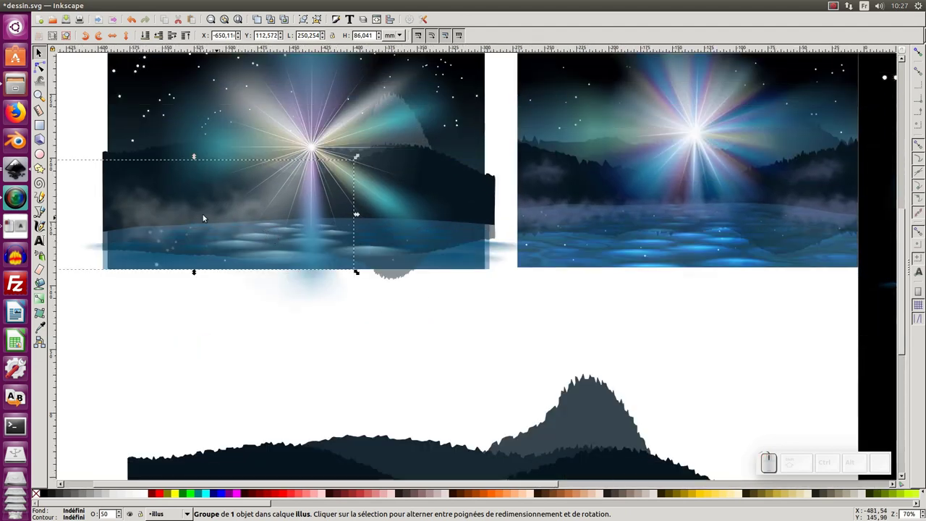
pyautogui.moveTo(361, 275); pyautogui.dragTo(174, 206)
pyautogui.moveTo(167, 202); pyautogui.dragTo(203, 220)
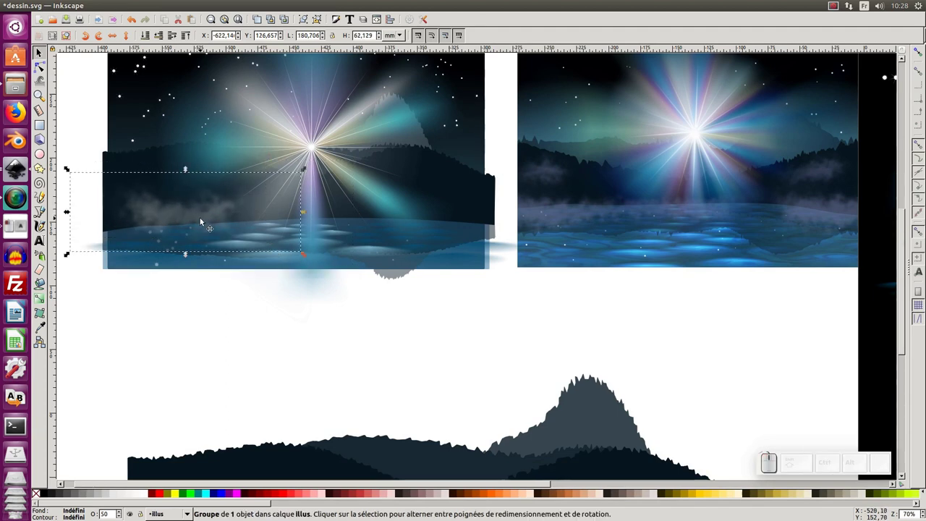